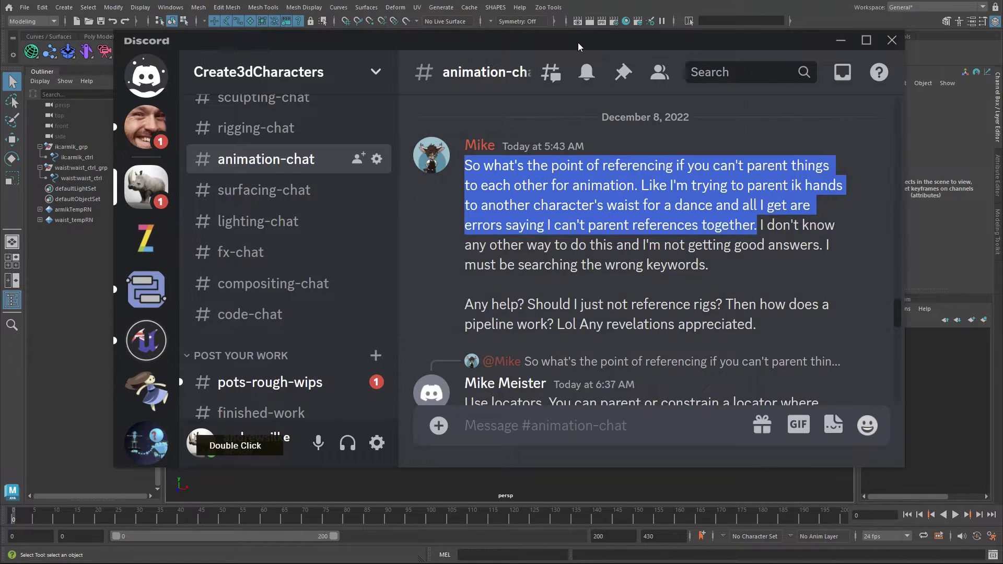
Step: Scroll up and down through the #animation-chat thread on parenting referenced rigs
scroll(down, 3)
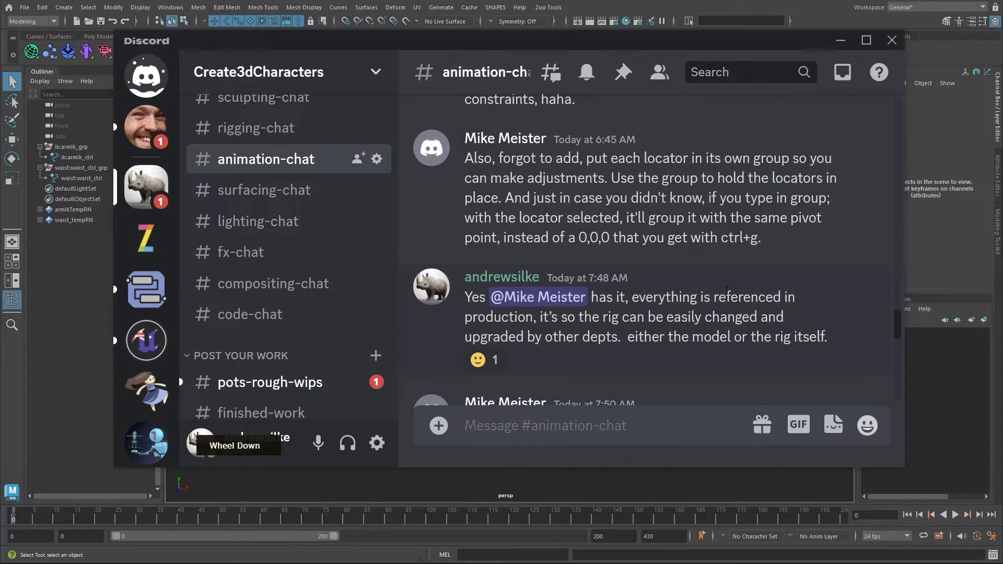
scroll(up, 3)
scroll(down, 3)
scroll(up, 3)
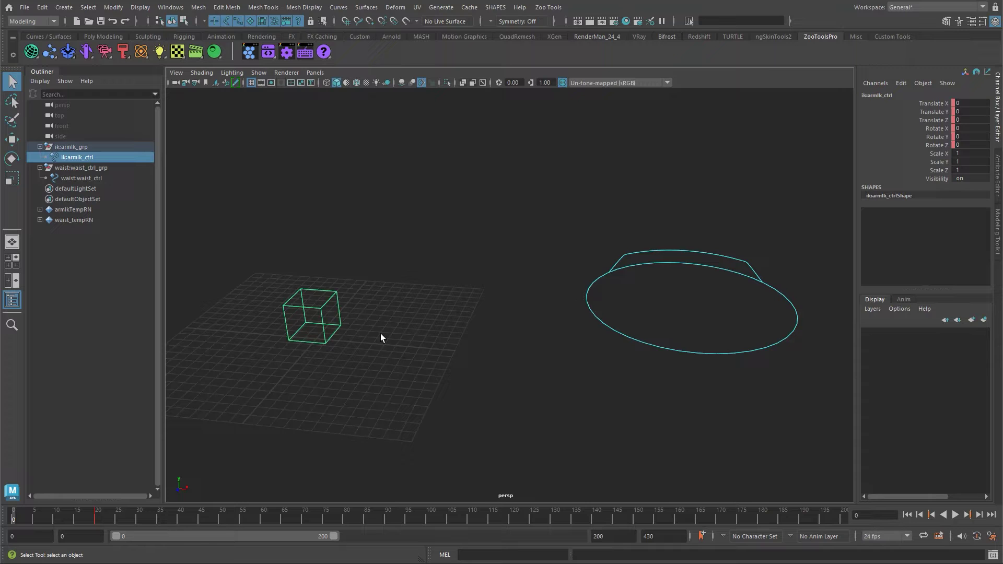
key(w)
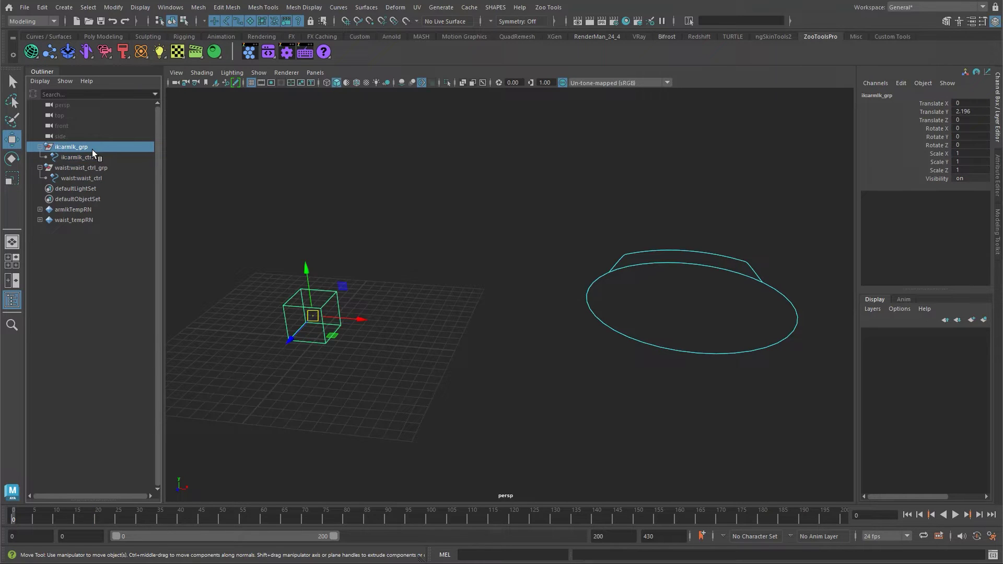
key(Delete)
key(Delete)
key(Delete)
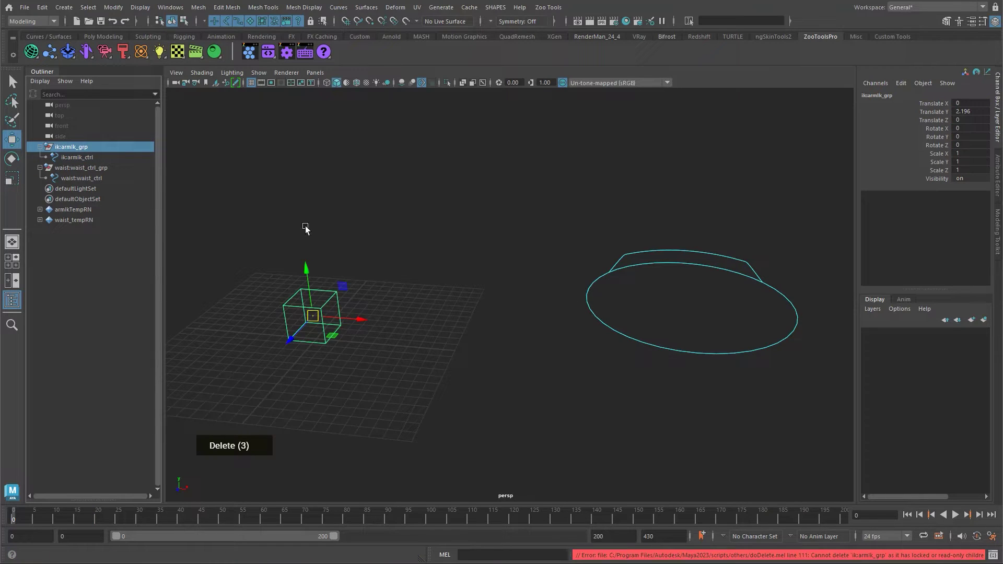
key(Delete)
key(Delete)
key(Delete)
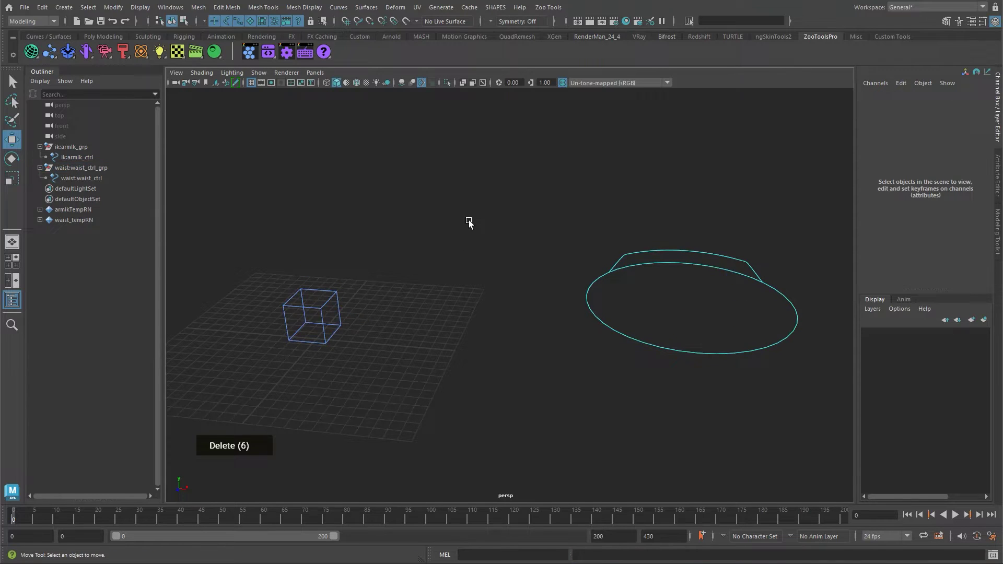
key(ctrl+shift+r)
double_click(370, 292)
middle_click(390, 222)
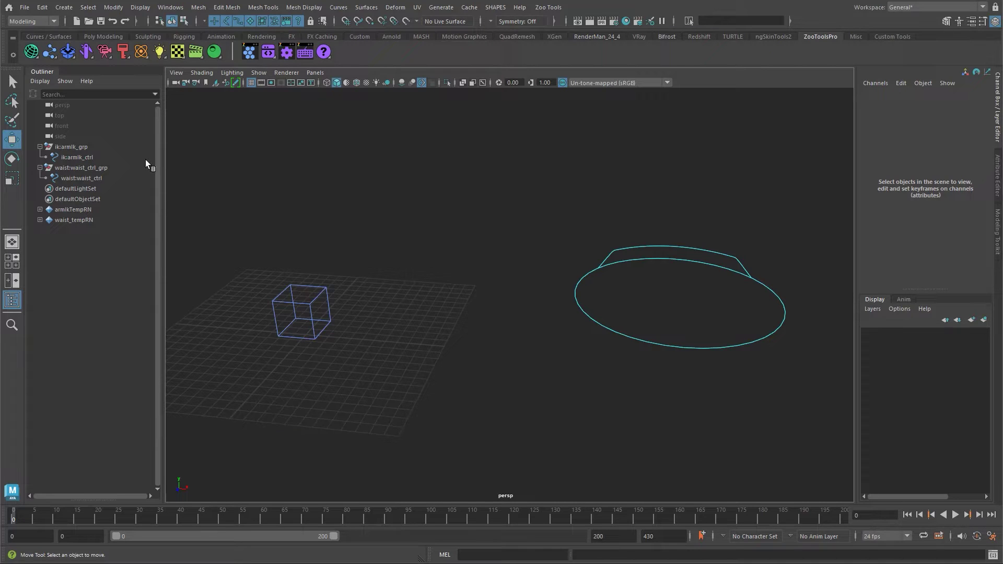
middle_click(637, 286)
double_click(467, 316)
key(w)
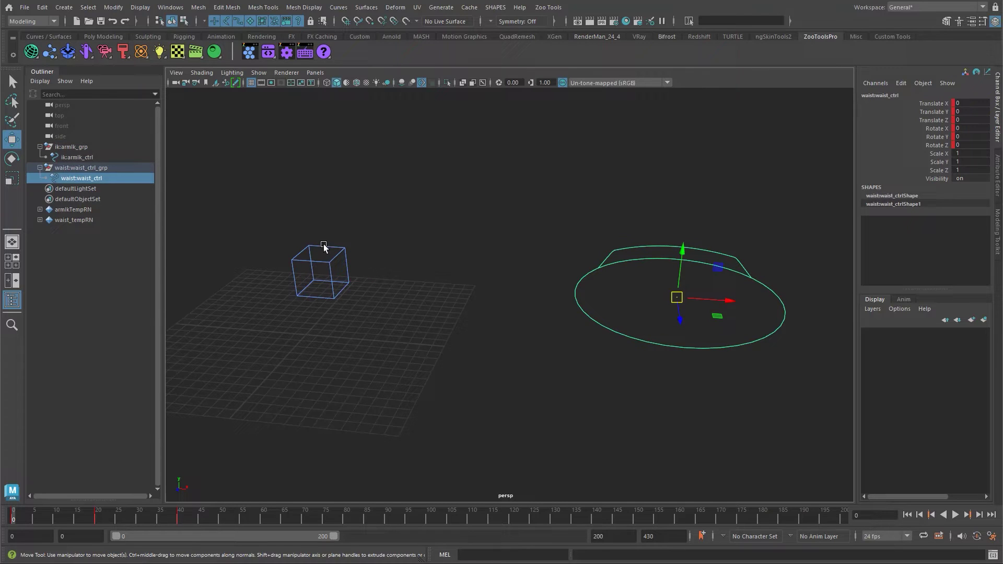
click(662, 284)
key(p)
double_click(602, 557)
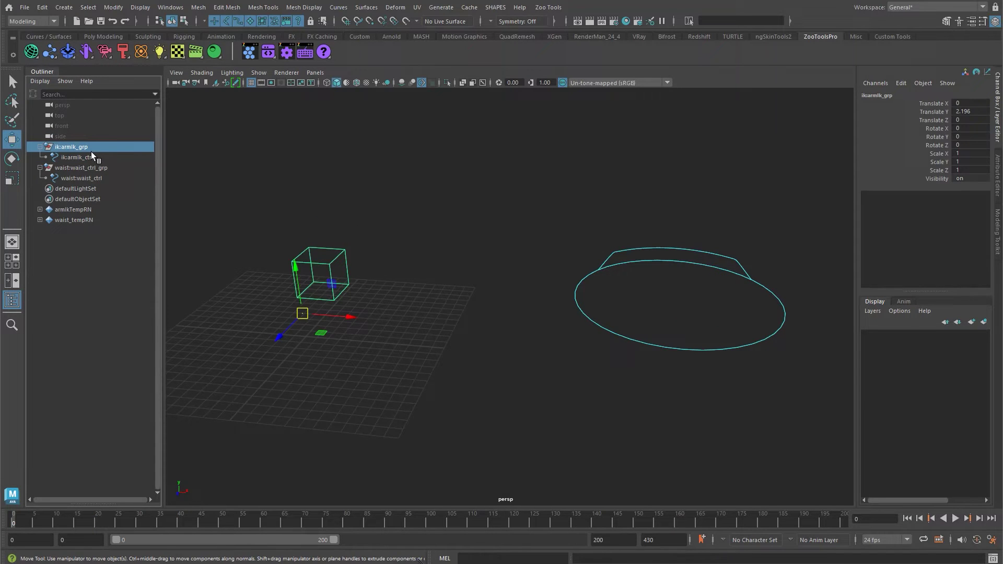
double_click(124, 212)
key(ctrl+shift+p)
double_click(76, 151)
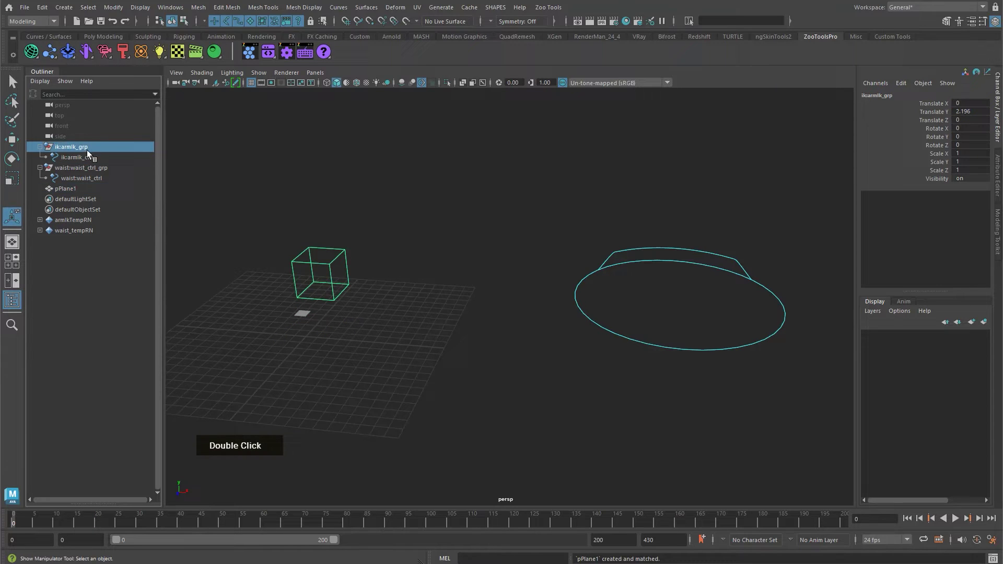
middle_click(71, 150)
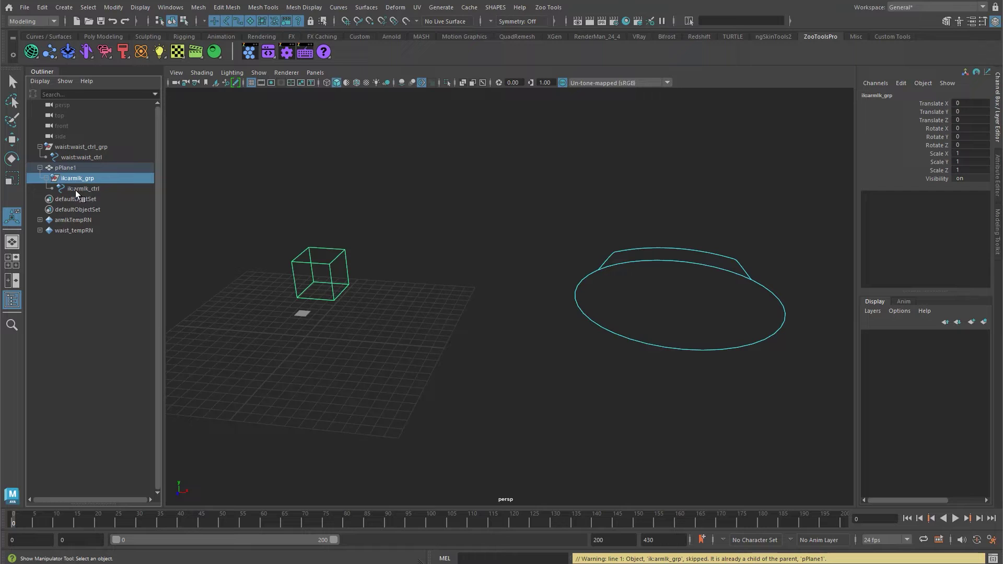
double_click(95, 194)
key(p)
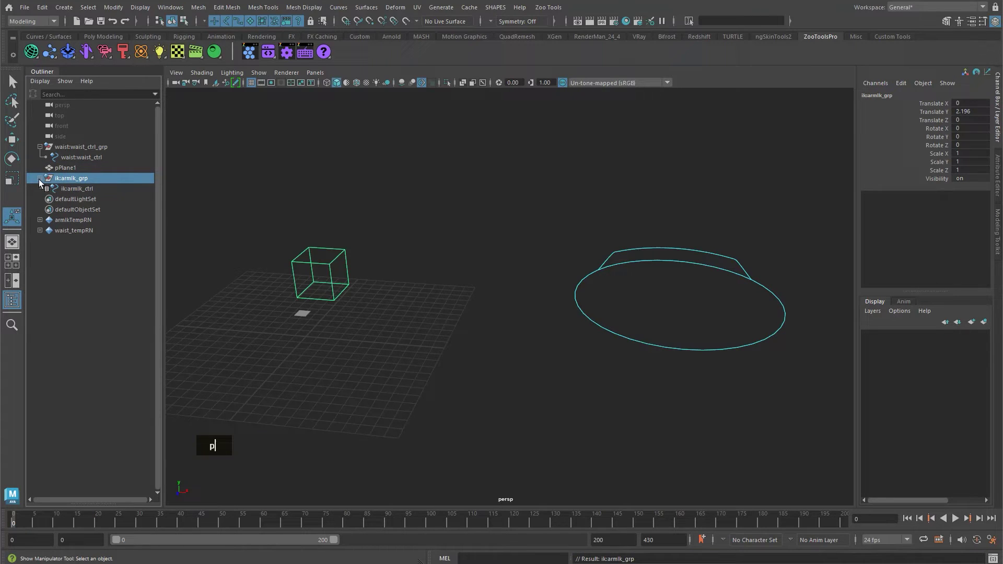
click(76, 165)
key(p)
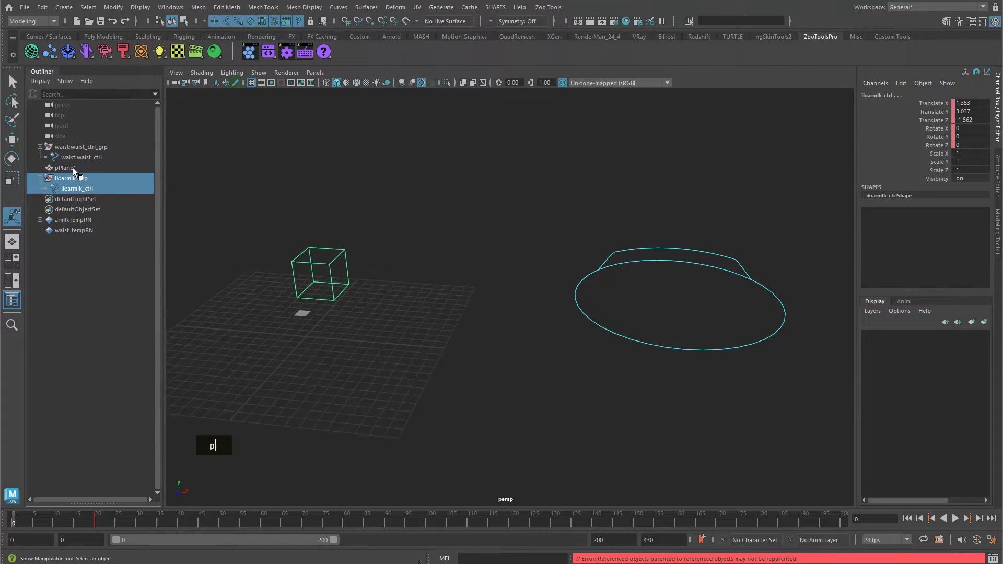
key(Delete)
Step: Parent-constrain ik:armIk_ctrl to waist:waist_ctrl with offset maintained, then reselect the waist control
text(q)
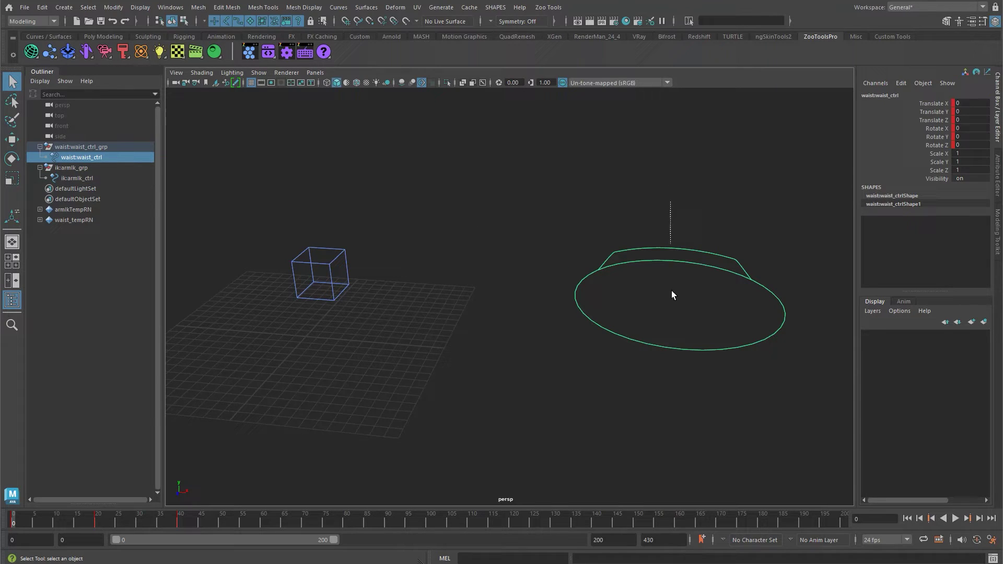
click(244, 313)
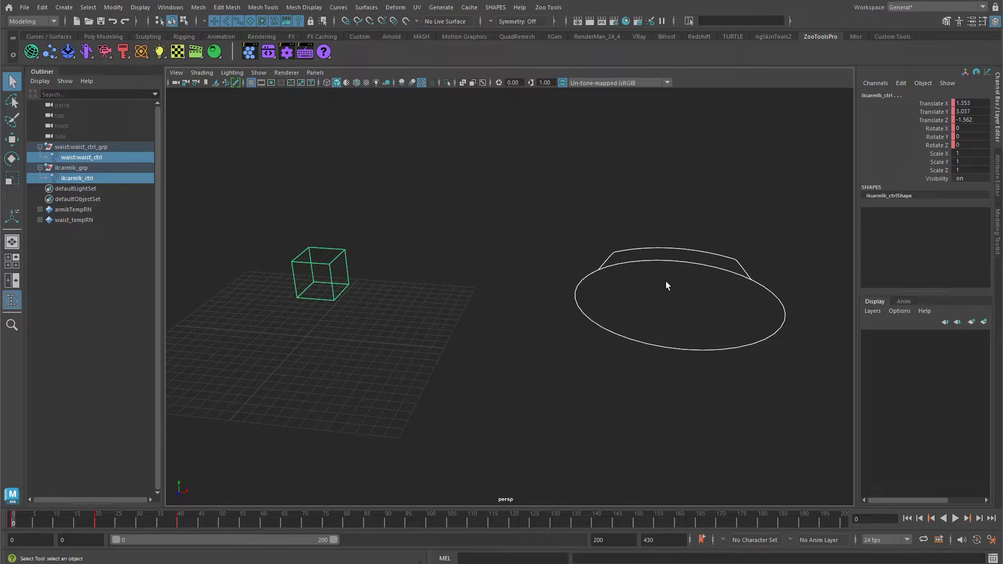
click(308, 302)
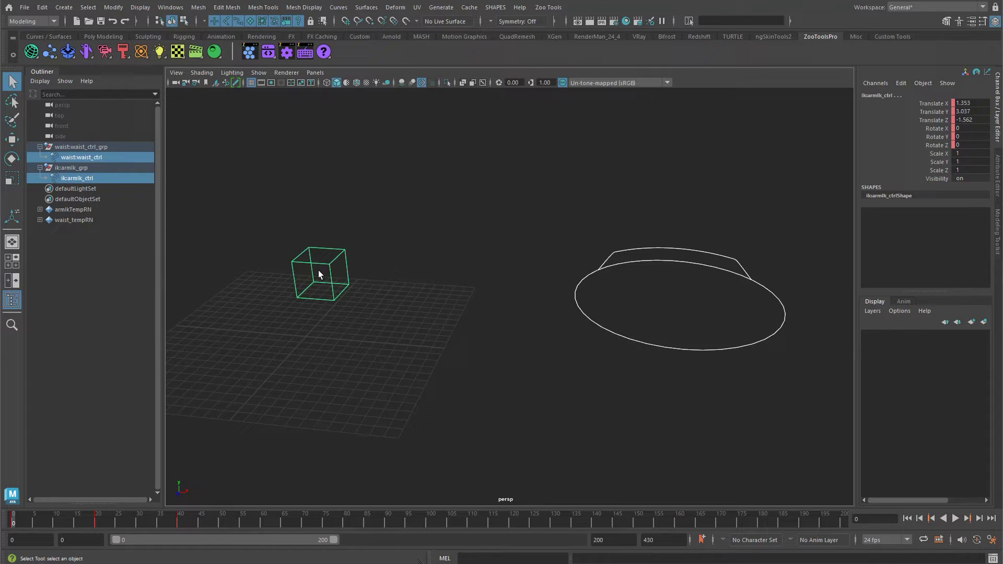
key(space)
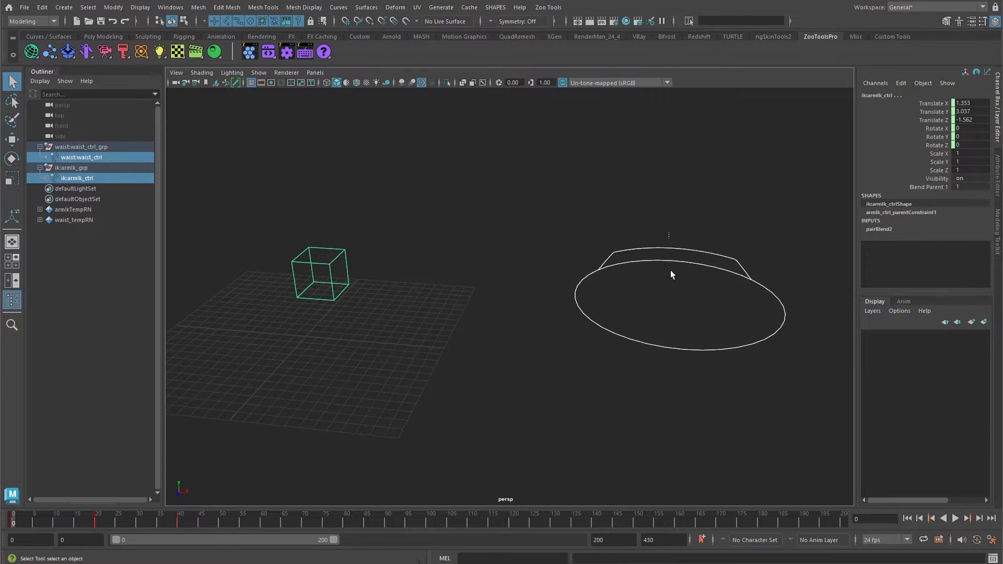
text(w)
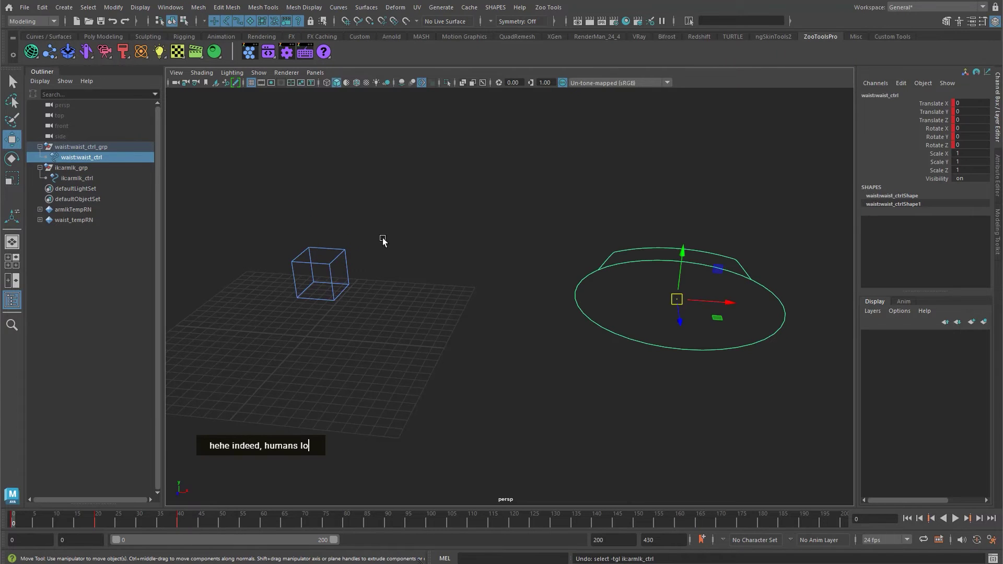
Step: Inspect the arm IK cube's constraint attributes and expand it in the Outliner to reveal the constraint
double_click(297, 315)
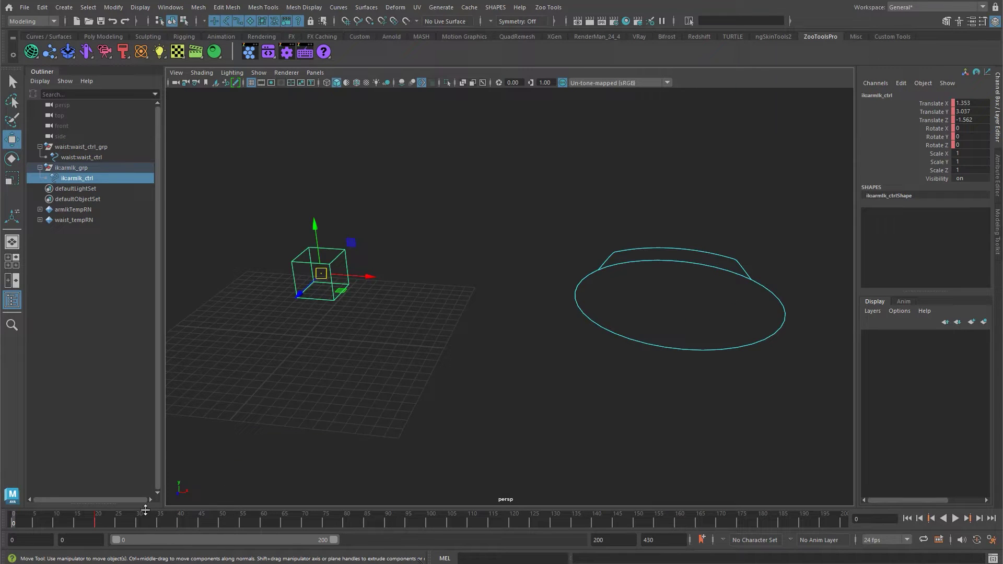
key(ctrl+shift+v)
double_click(745, 238)
click(289, 285)
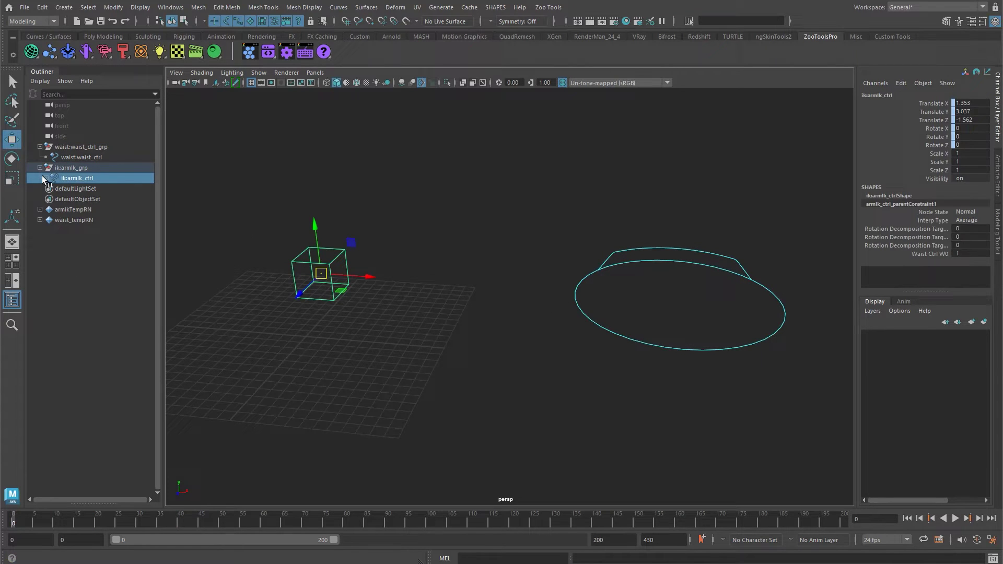
double_click(90, 193)
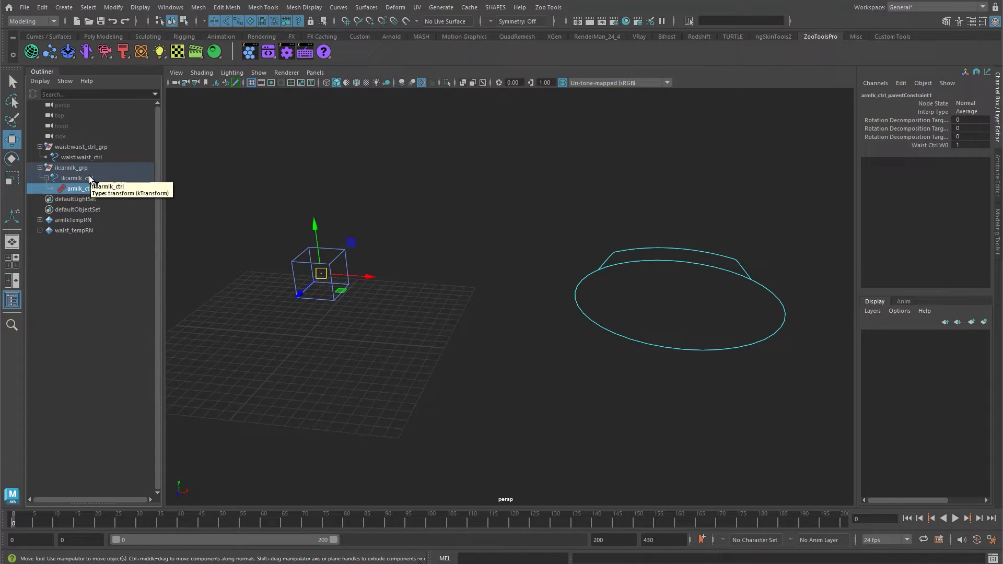
Step: Move and rotate waist:waist_ctrl to confirm the cube follows, then undo the rotation
click(96, 153)
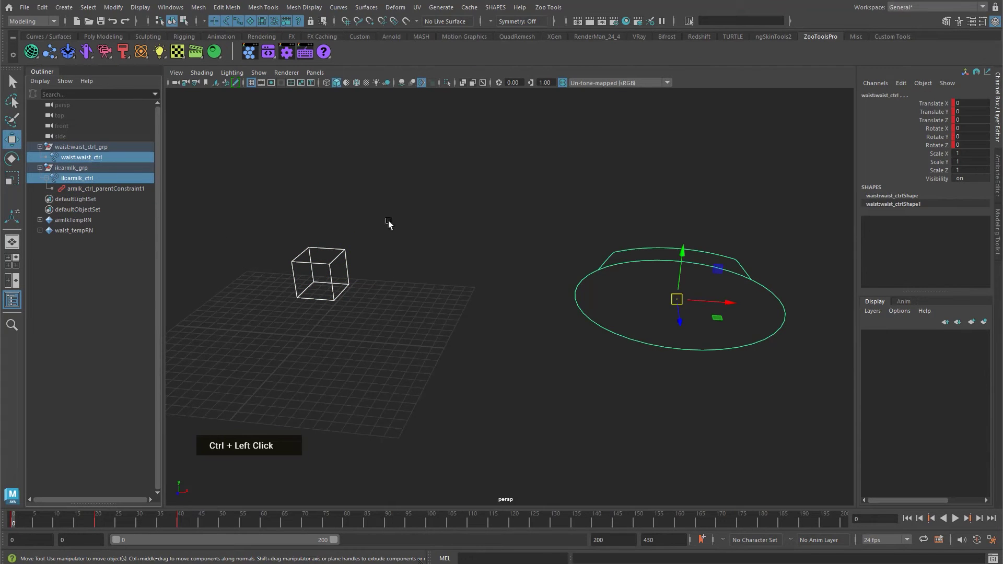
double_click(697, 302)
text(w)
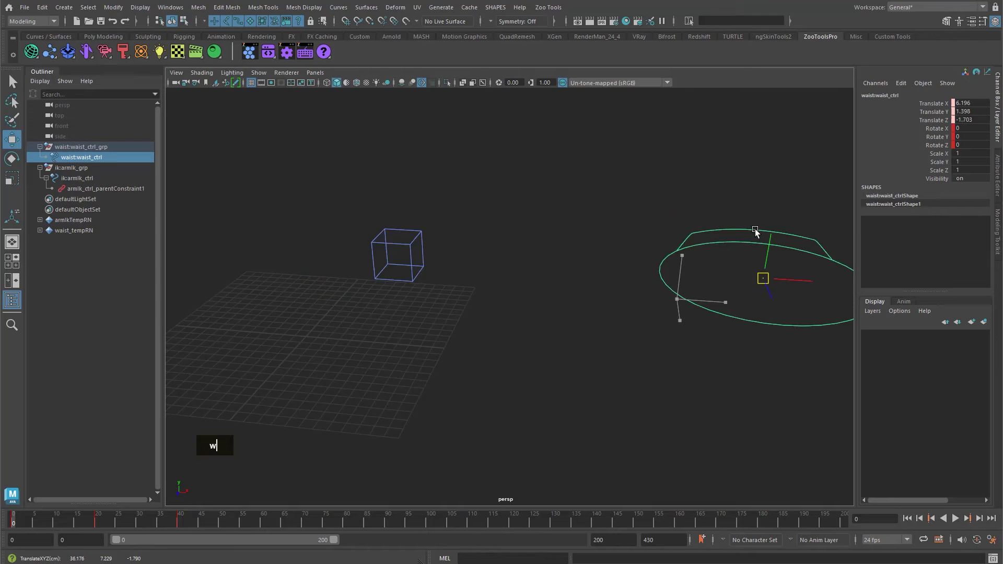
text(e)
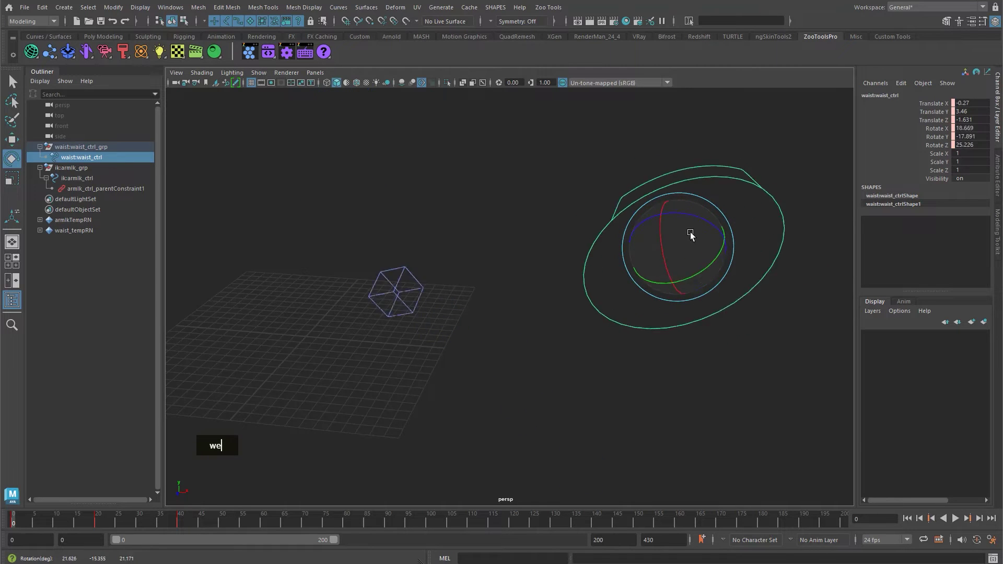
key(BackSpace)
Step: Move ik:armIk_ctrl beside the waist ellipse and key it so a pairBlend with Blend Parent appears
text(qw)
text(q)
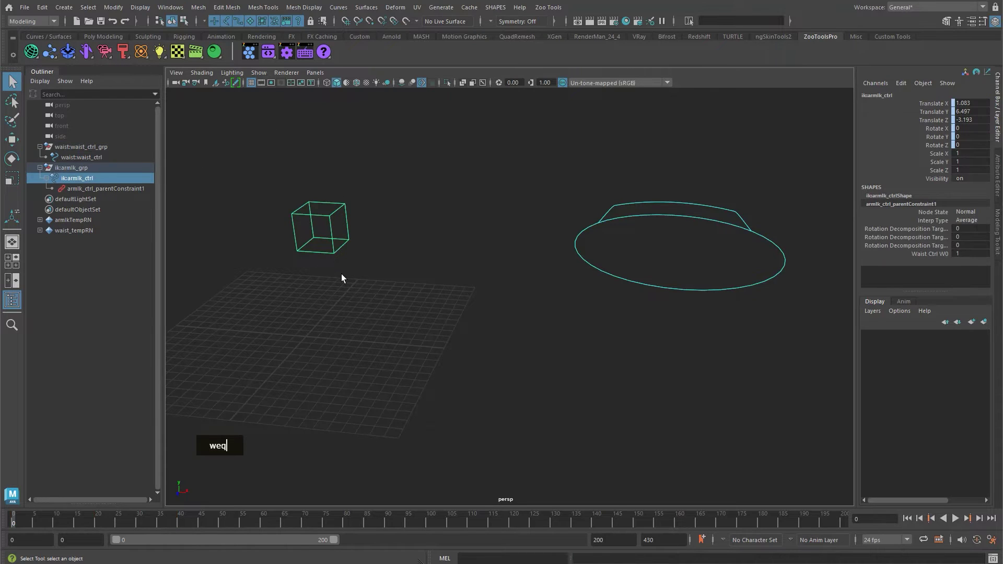
text(w)
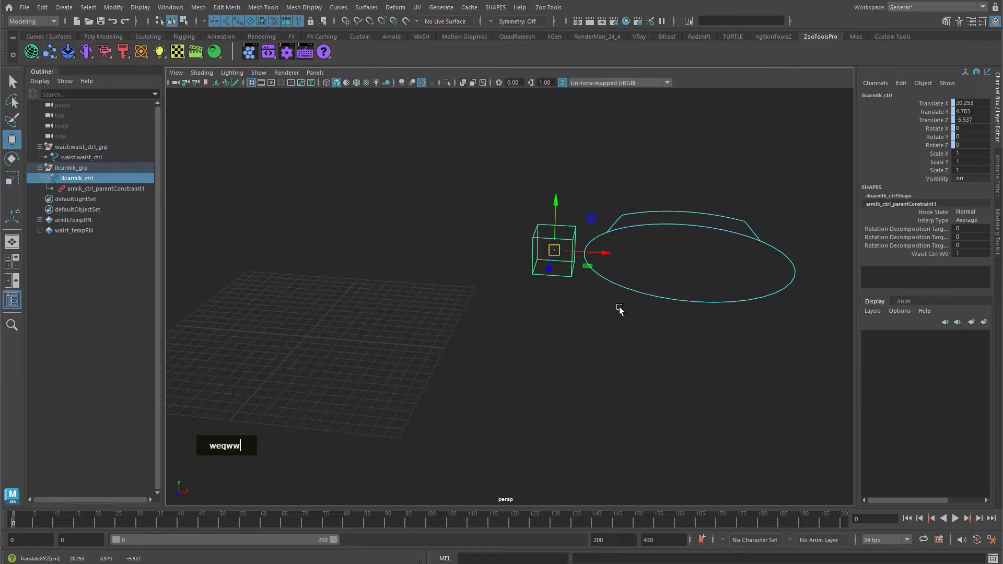
text(wwe)
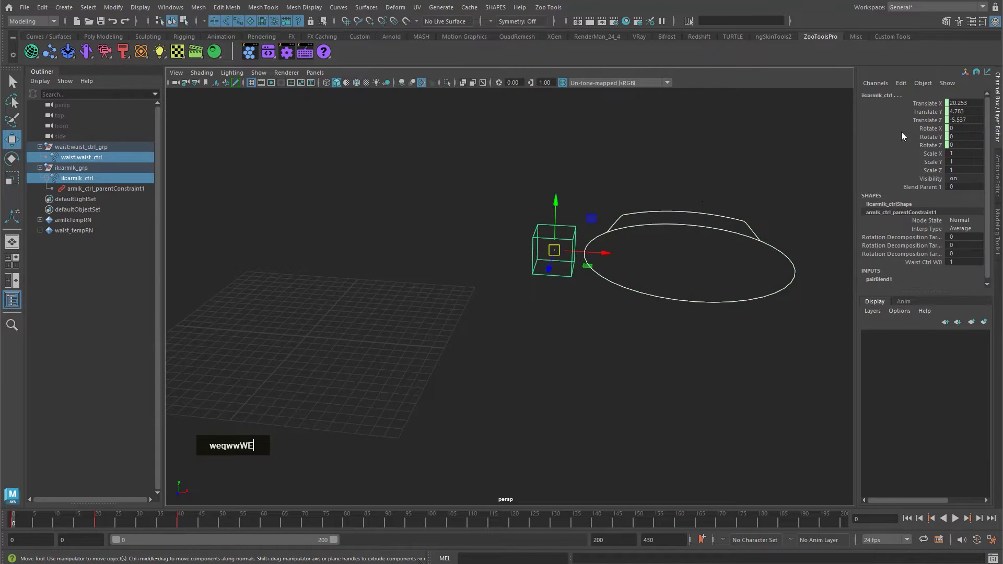
text(w)
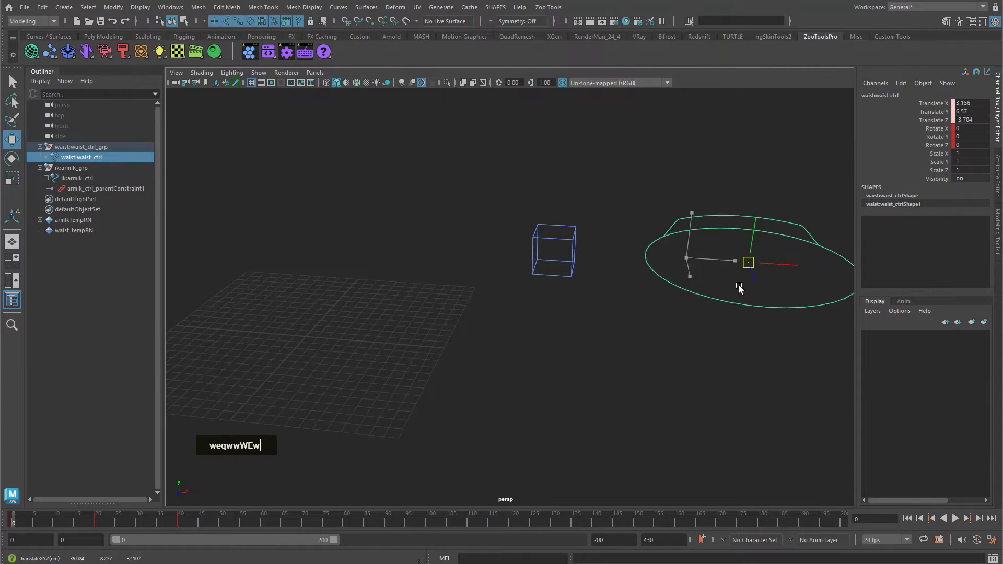
text(q)
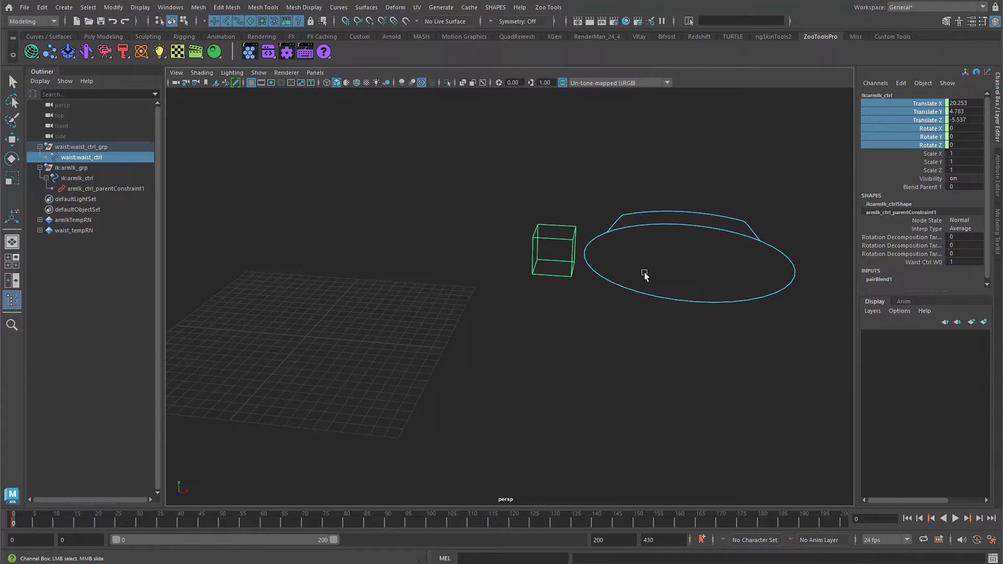
text(wqwqw)
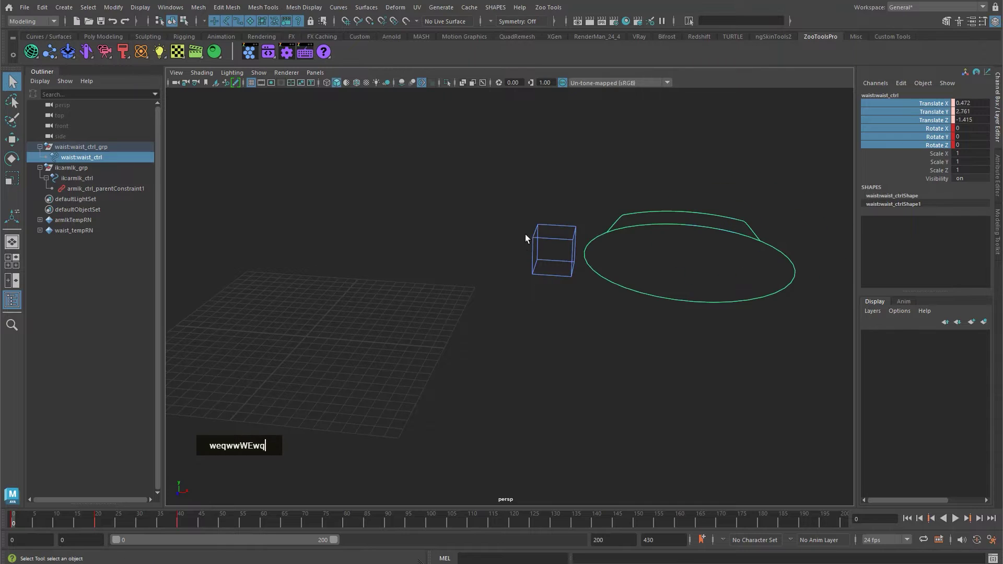
text(qw)
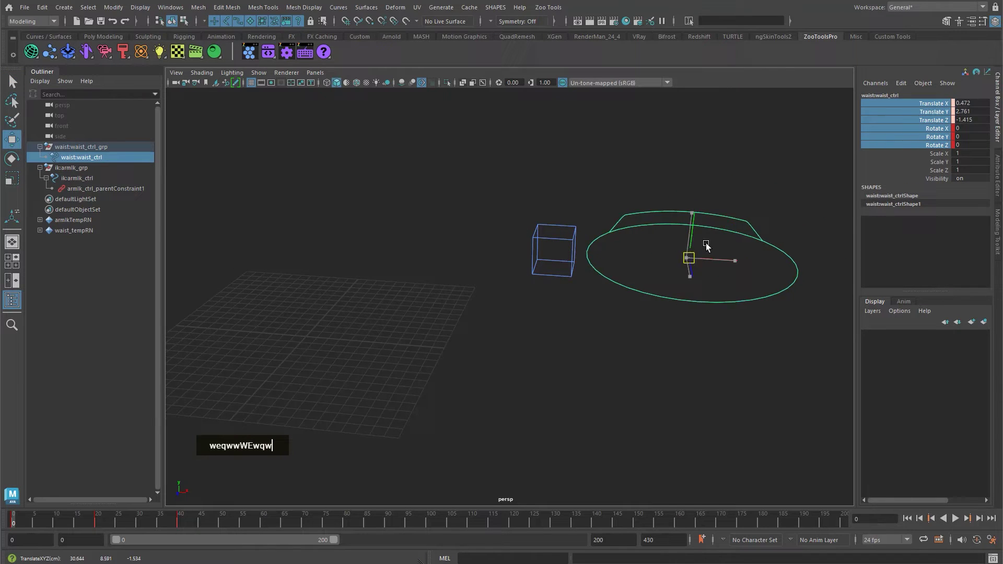
Step: Select the waist control then the arm IK control and apply Zoo Parent Constraint - M Offset
text(qwq)
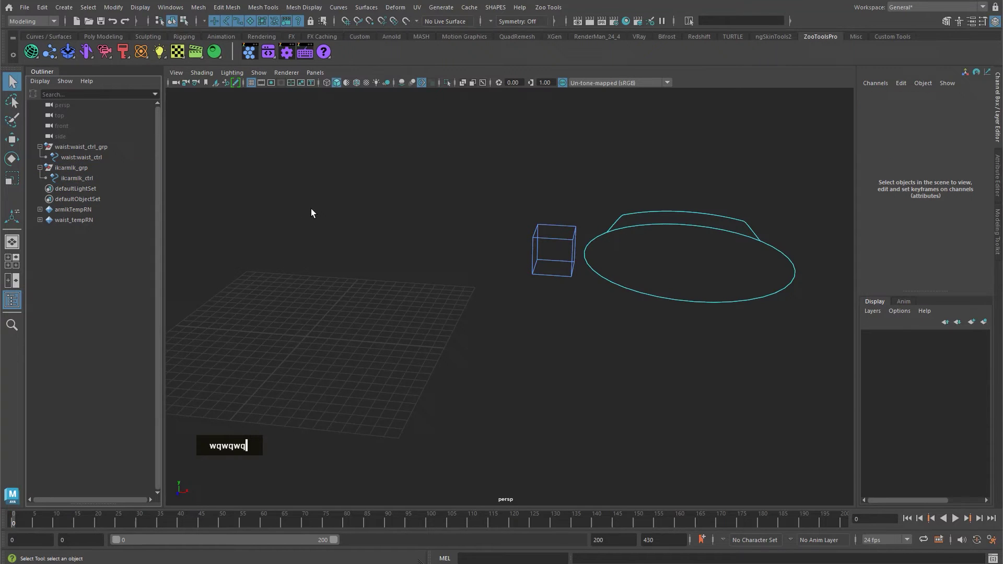
text(ww)
double_click(743, 241)
text(q)
text(wq)
key(v)
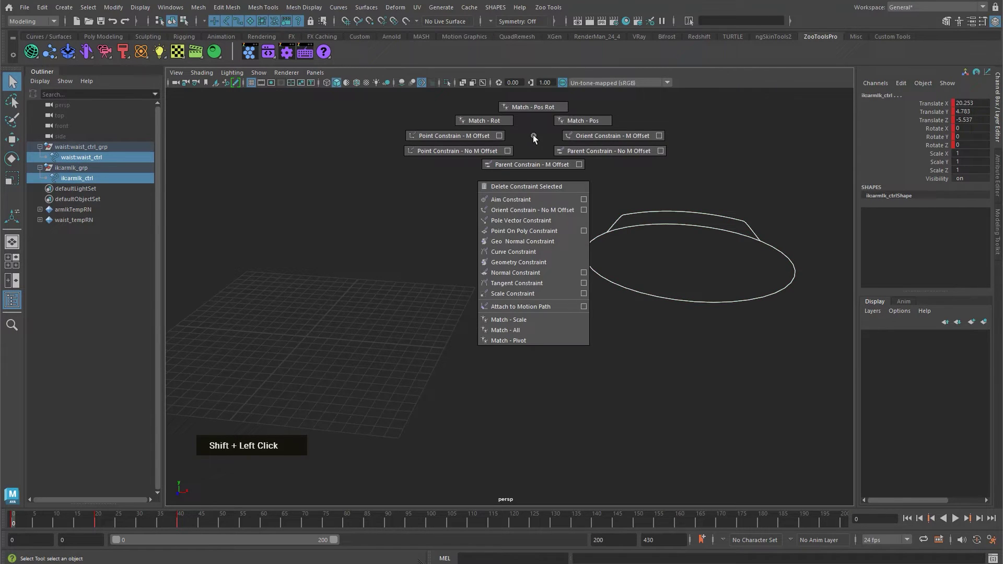
click(580, 151)
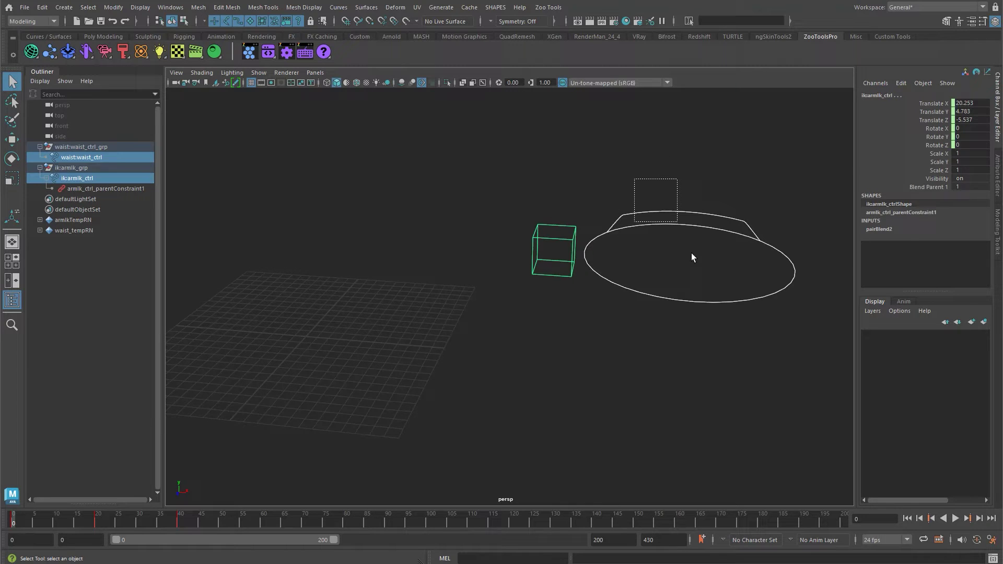
Step: Move the waist to test the follow, then select the arm IK parent constraint node
text(w)
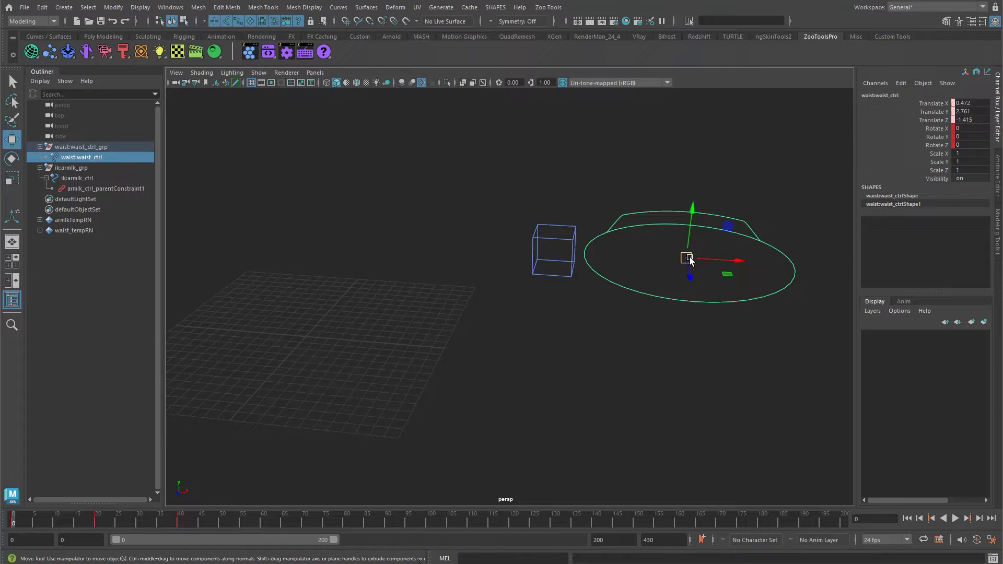
double_click(694, 268)
double_click(716, 248)
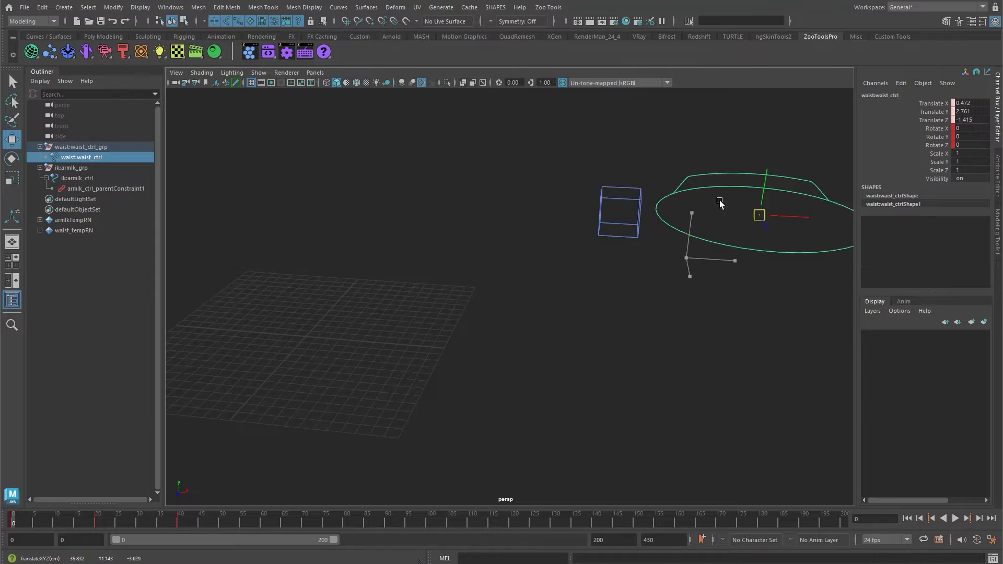
text(q)
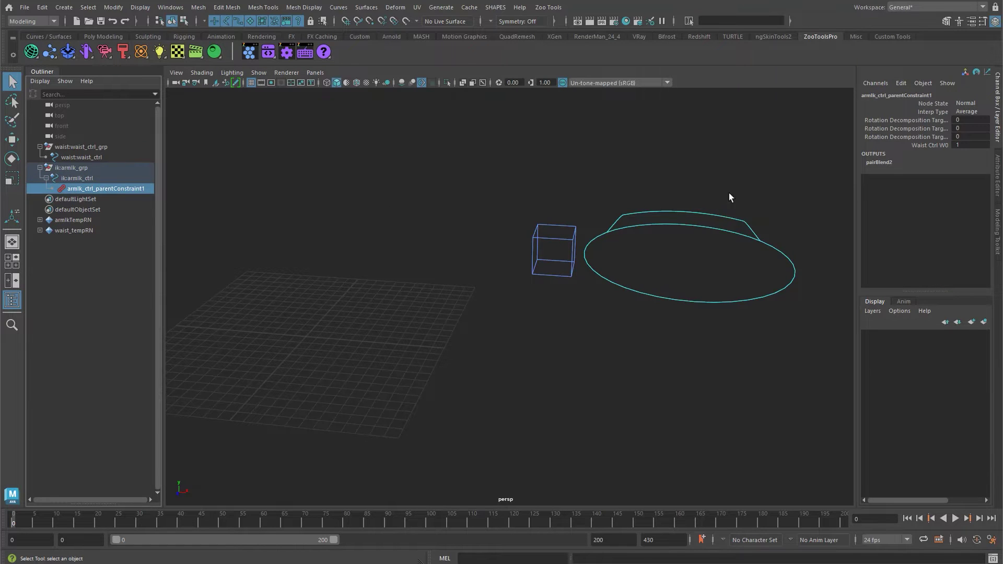
Step: Delete armik_ctrl_parentConstraint1 and move the arm IK cube away above the grid, deselecting
key(w)
text(qw)
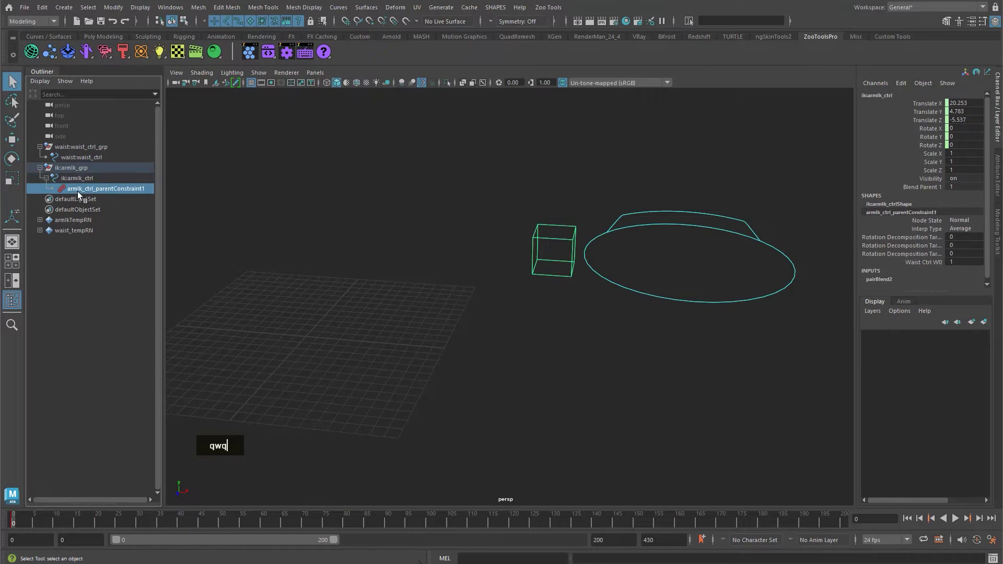
text(q)
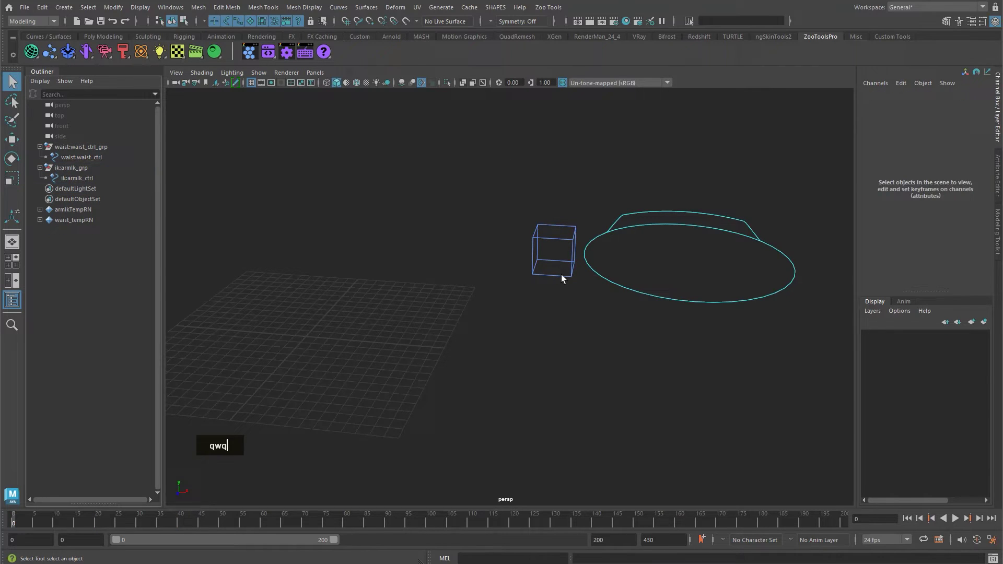
text(w)
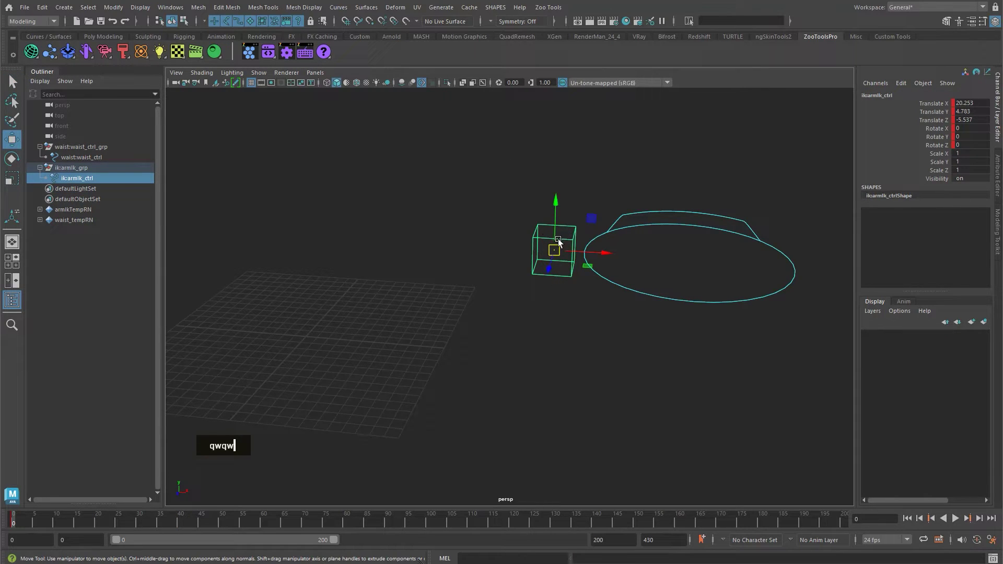
text(q)
double_click(423, 272)
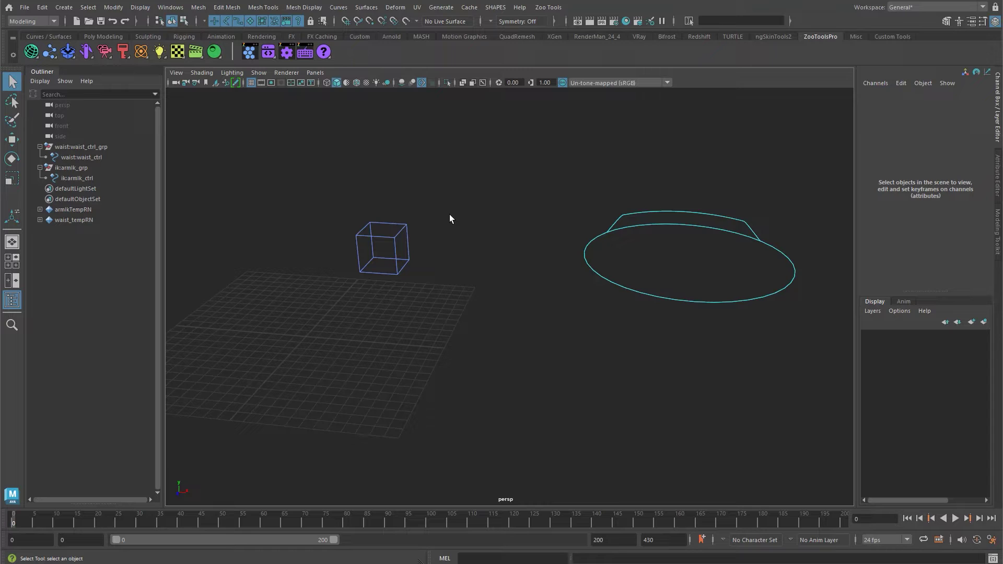
Step: Create a locator at the origin, raise its Local Scale to about 7.4, and group it with Ctrl+G
key(l)
right_click(631, 365)
middle_click(465, 302)
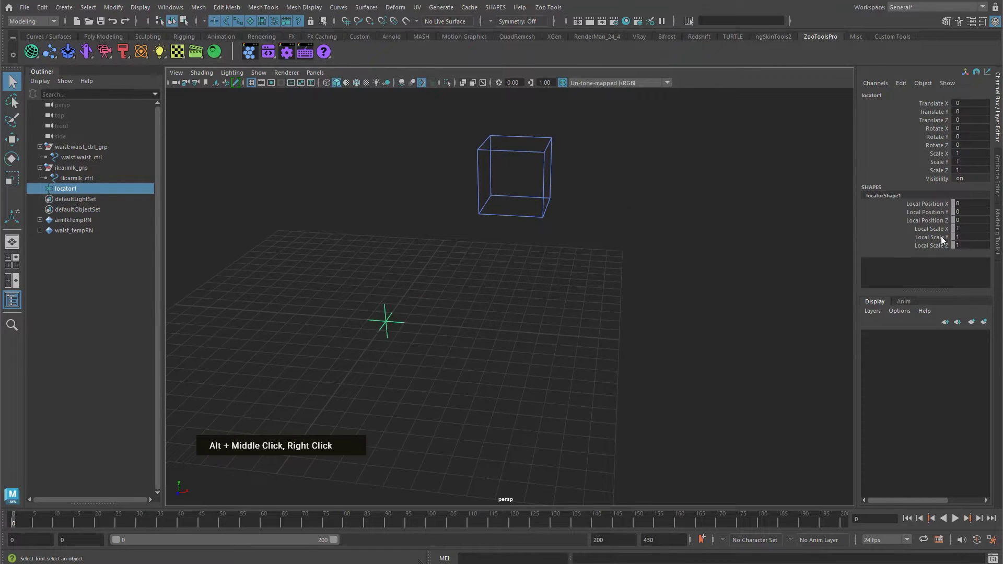
middle_click(562, 296)
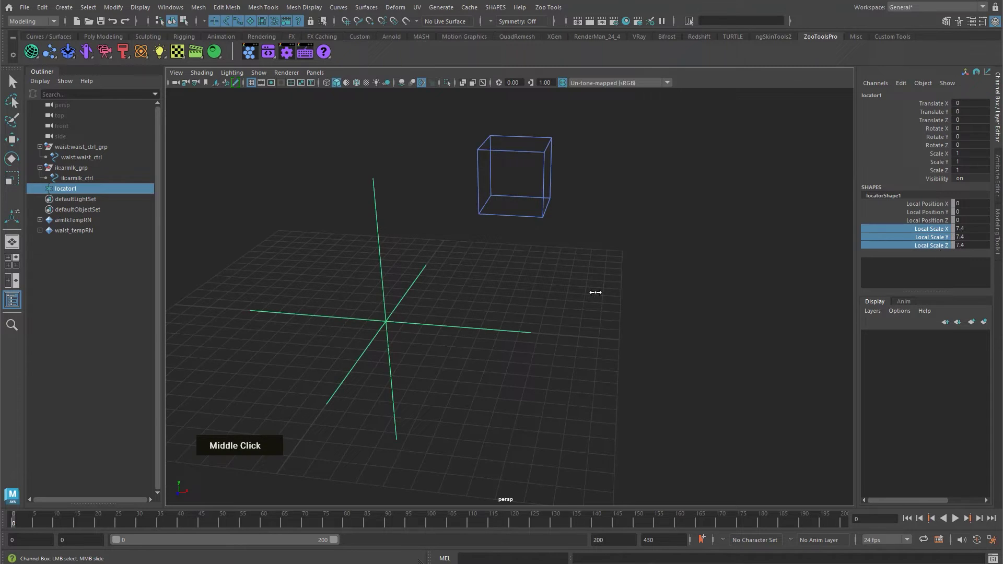
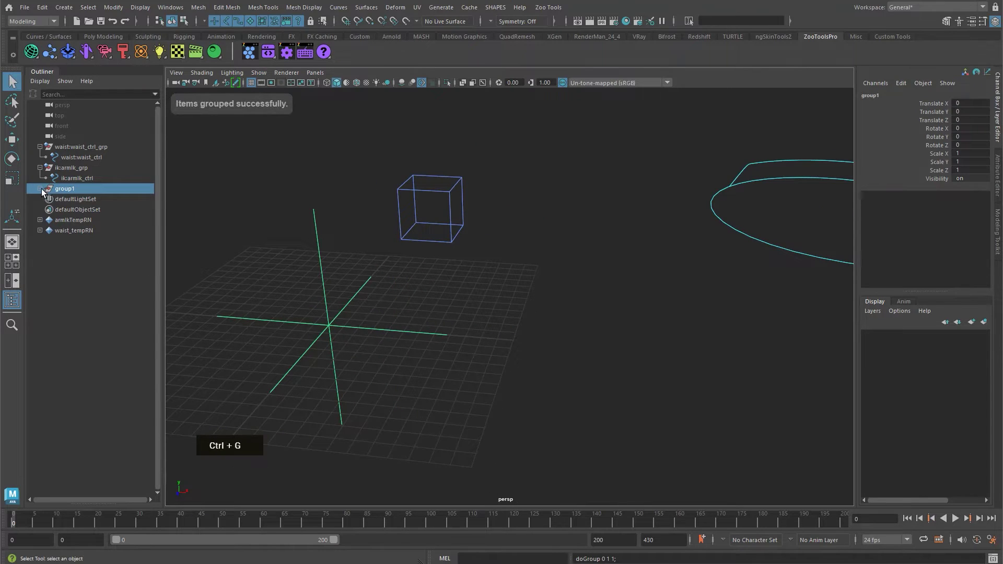
double_click(75, 192)
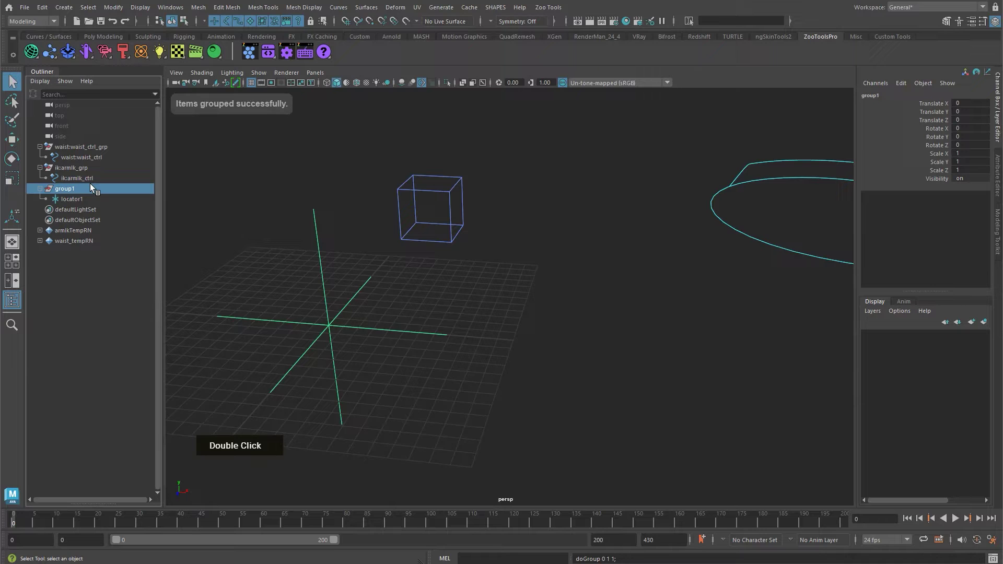
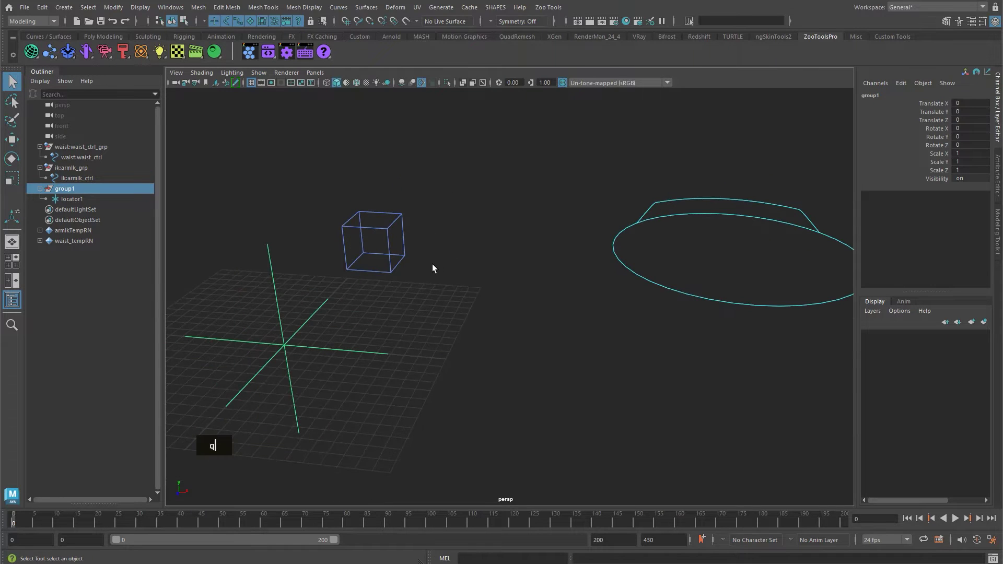
key(q)
Step: Parent-constrain ik:armik_grp to waist_ctrl from the Zoo marking menu
click(94, 171)
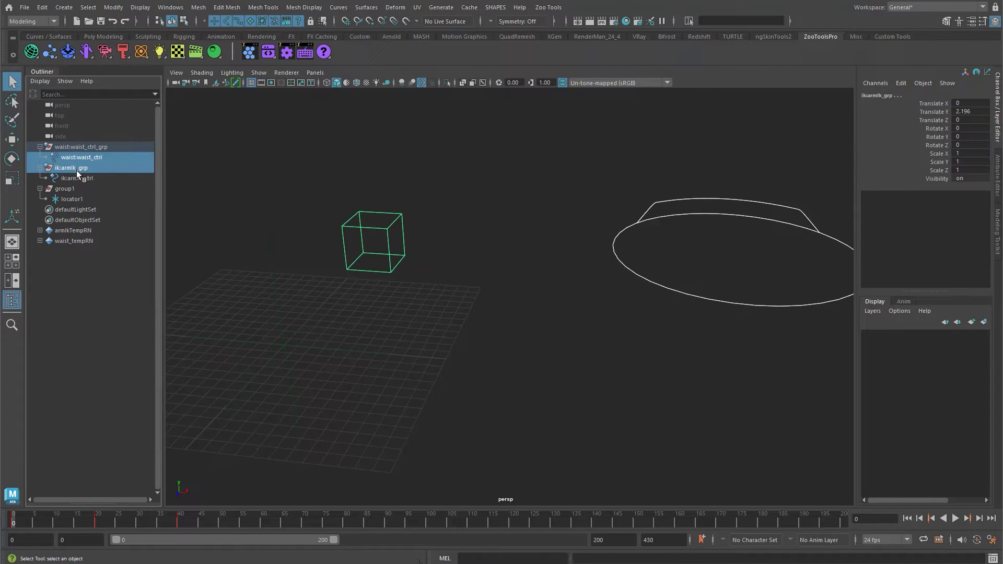
click(440, 196)
click(386, 233)
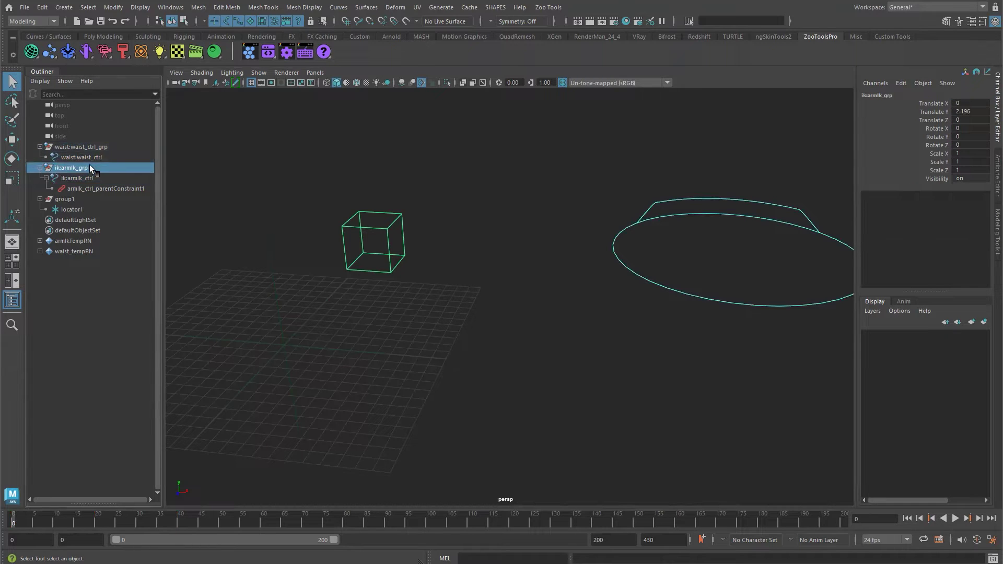
key(w)
text(qwq)
text(qwq)
double_click(708, 247)
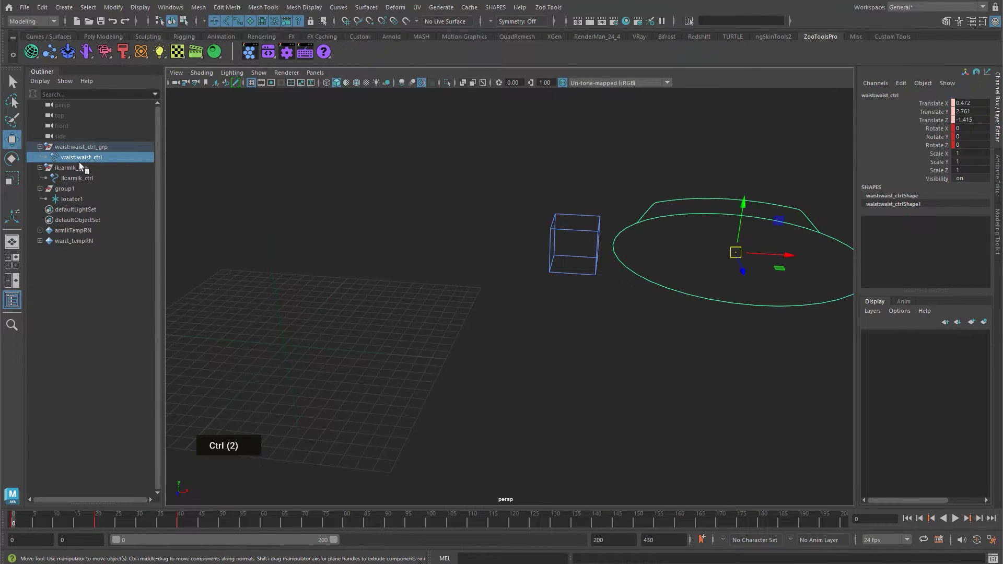
Step: Check the arm group's parent constraint, then move the waist disc to test the follow
click(80, 167)
text(v)
click(405, 147)
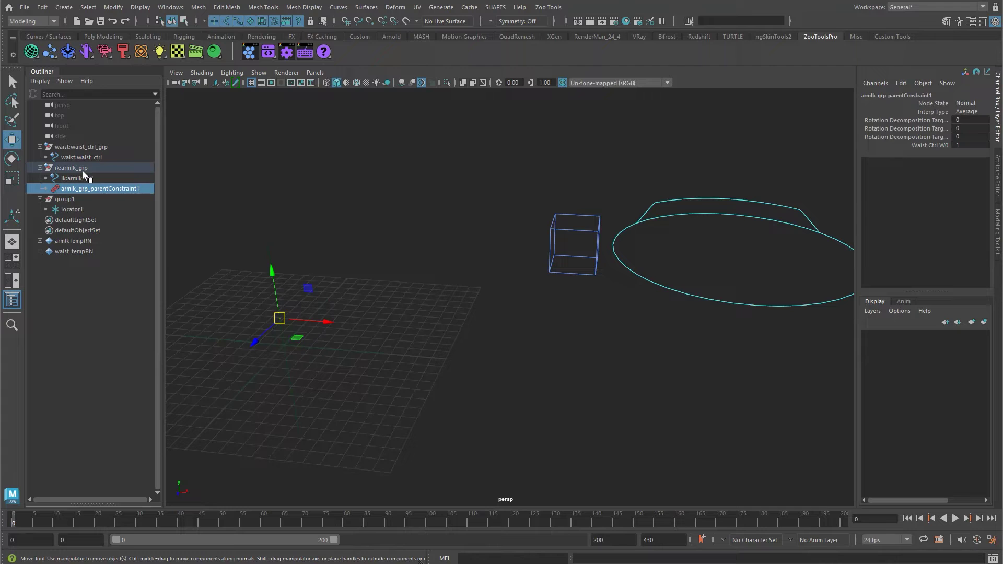
click(87, 171)
text(w)
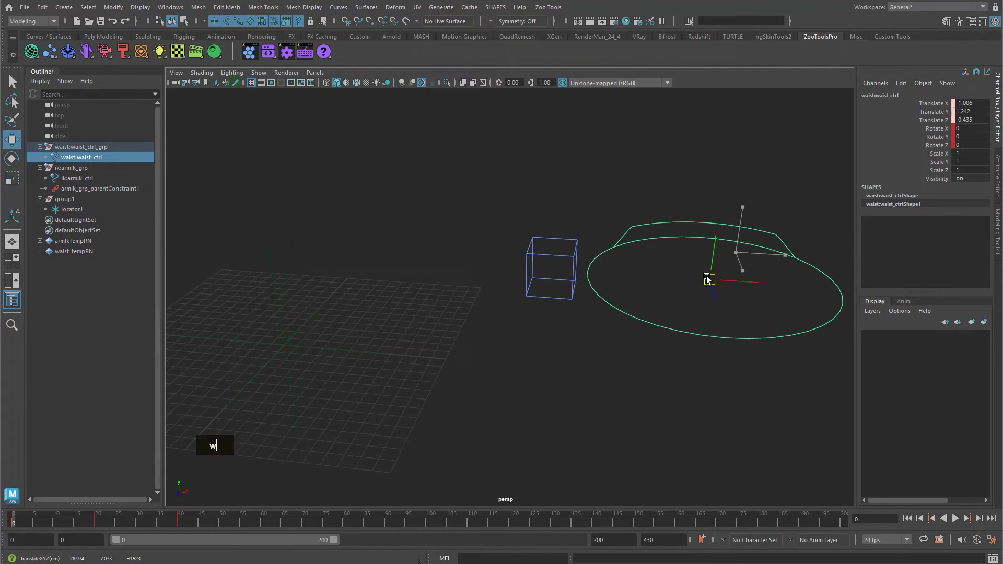
text(q)
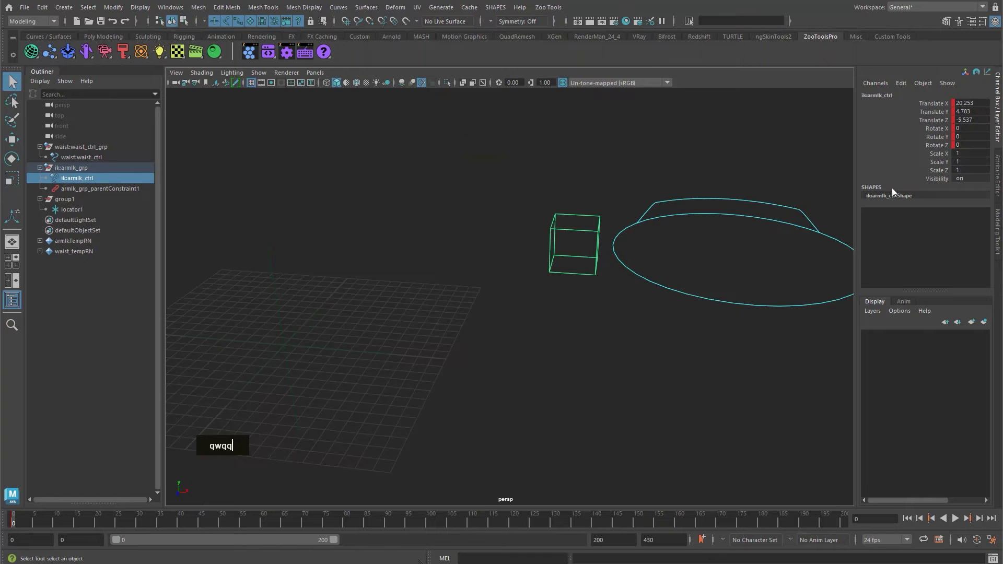
text(w)
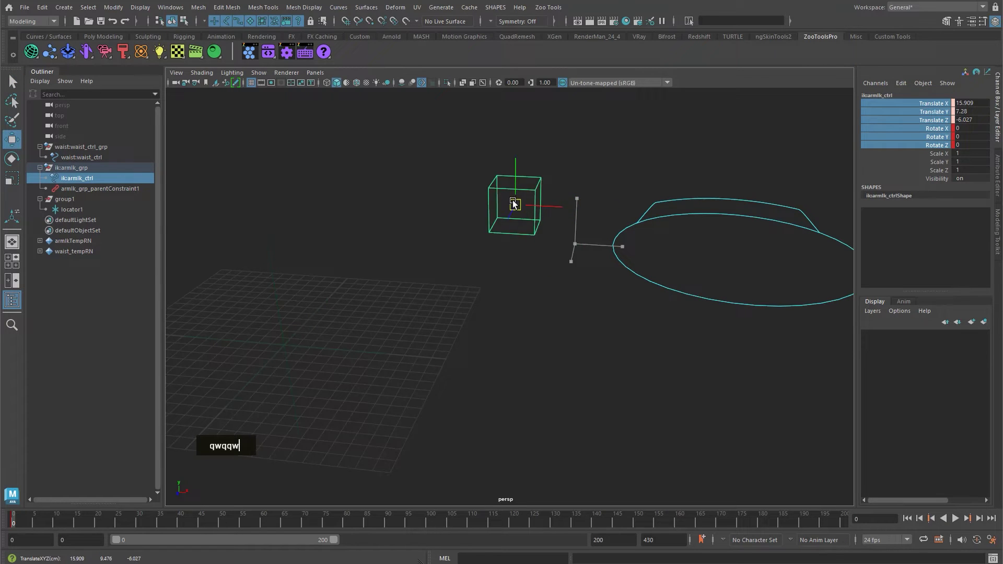
Step: Rotate the waist control to confirm the cube follows its rotations at full weight
text(qw)
double_click(651, 243)
text(e)
text(qw)
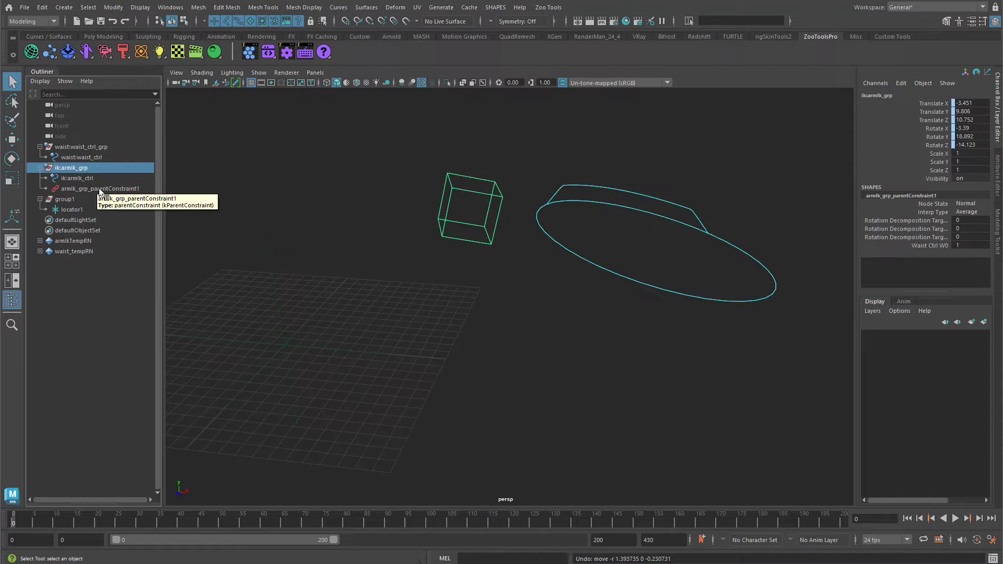
double_click(91, 165)
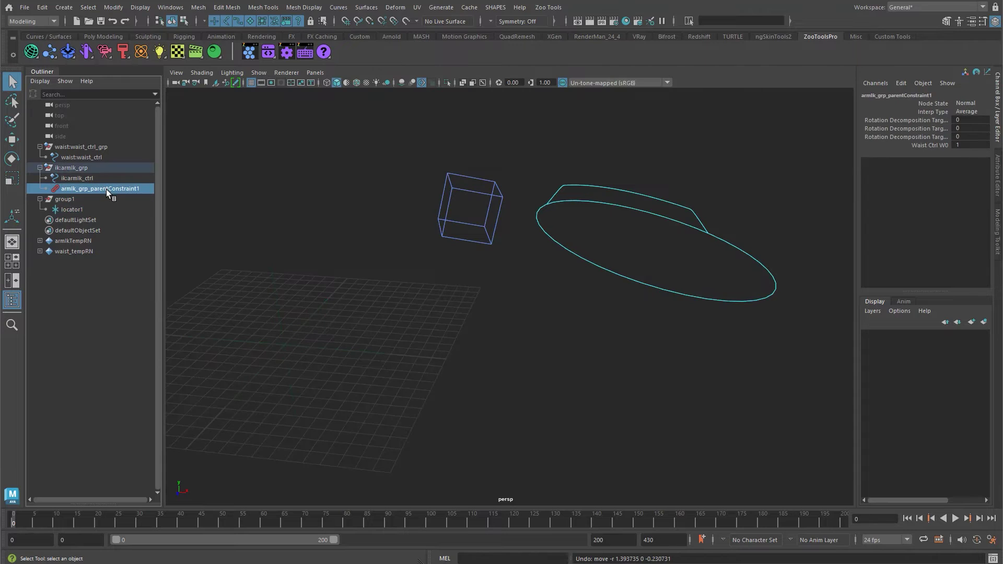
Step: Delete armik_grp_parentConstraint1 and zero the waist control's transforms
key(Delete)
double_click(628, 242)
text(w)
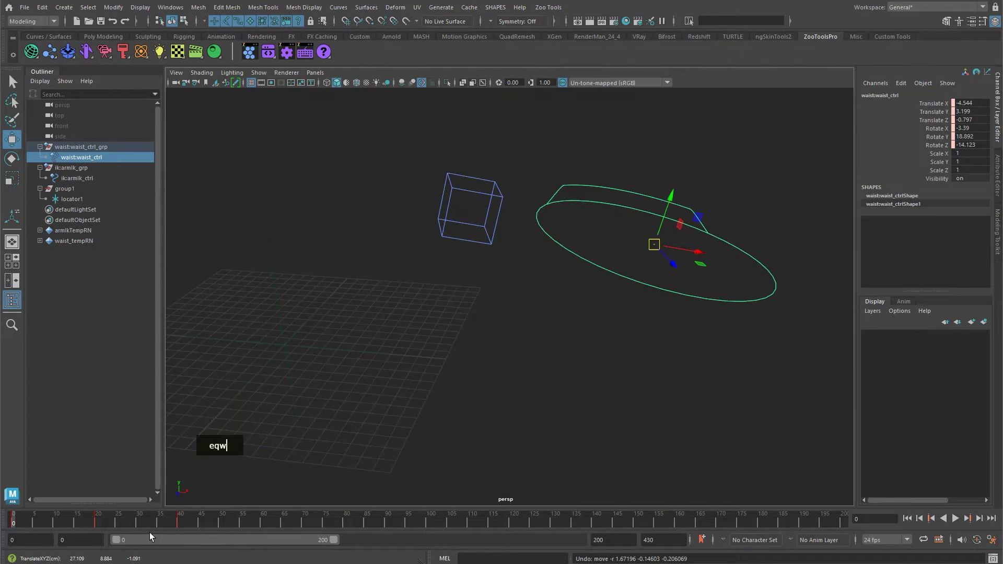
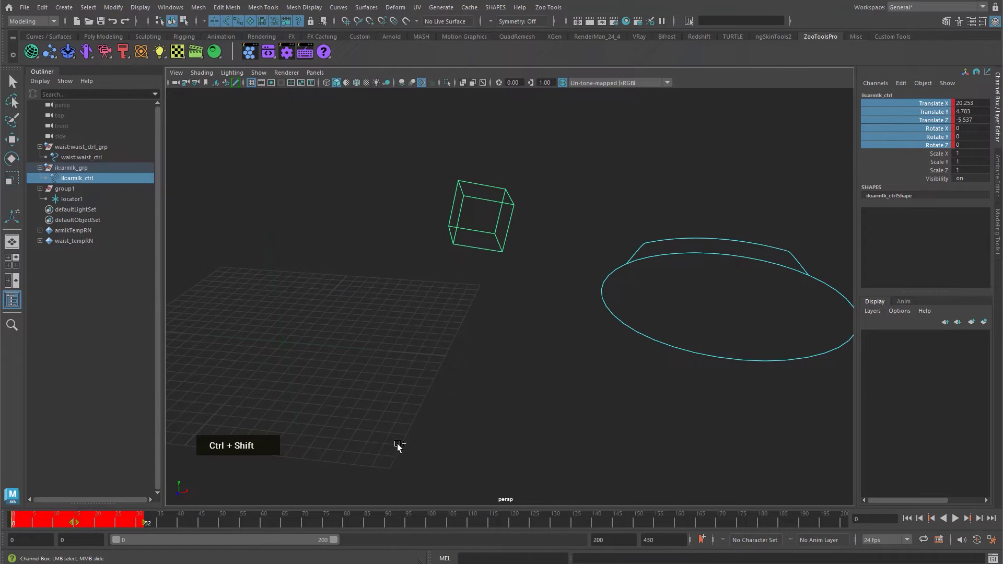
middle_click(414, 365)
text(q)
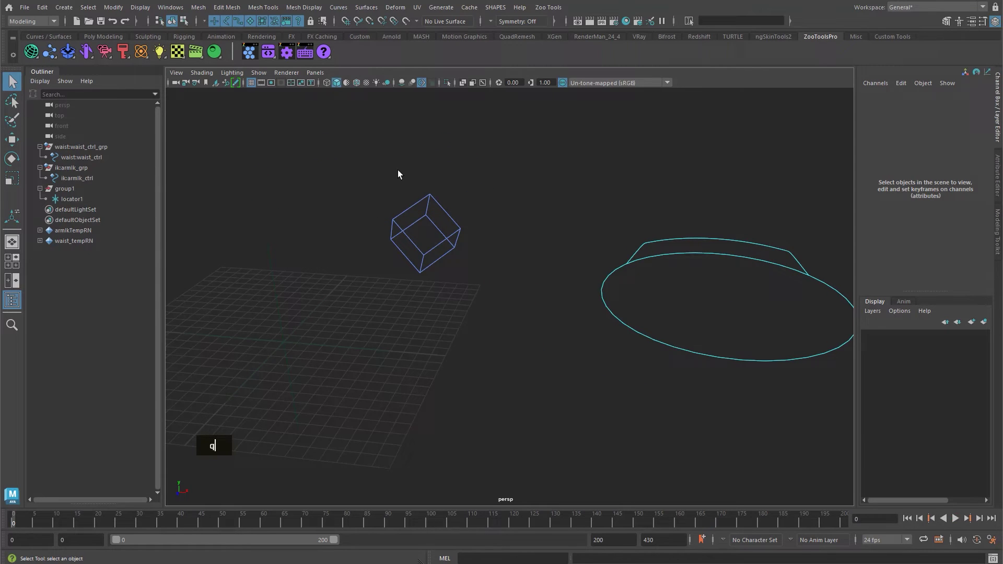
Step: Select group1 then locator1, raising the locator's Local Scale to 7.8
text(we)
text(q)
double_click(423, 245)
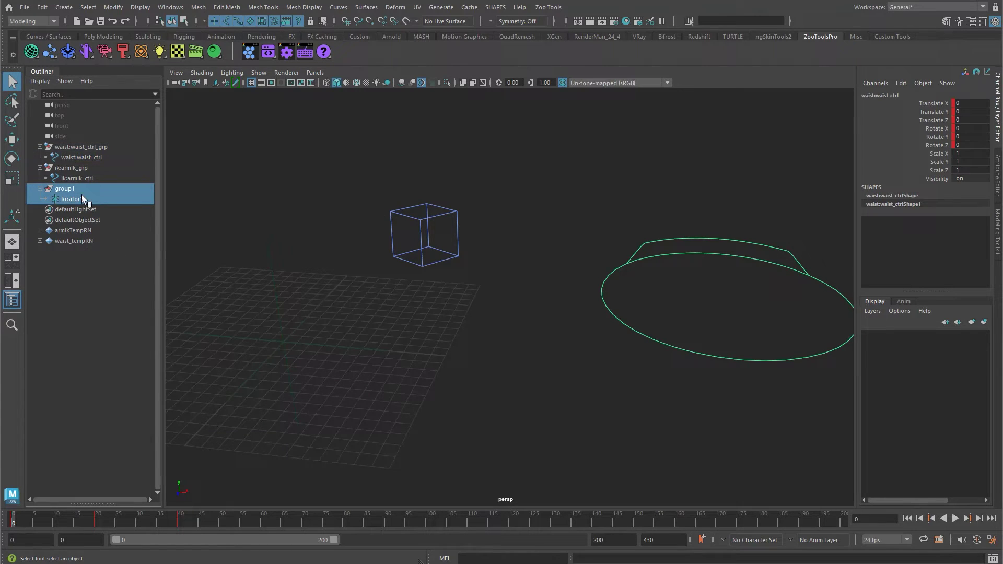
double_click(424, 249)
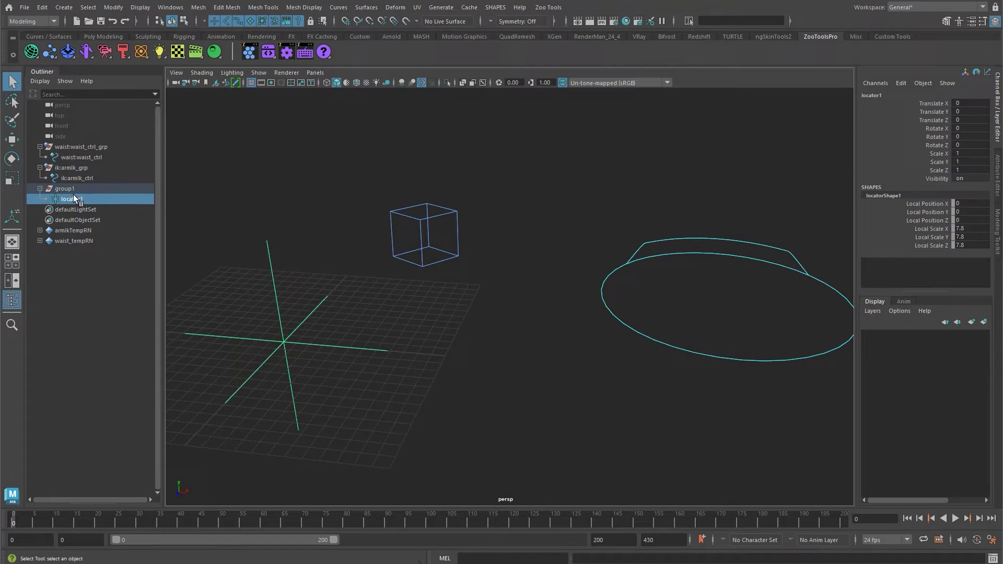
Step: Move group1 toward the arm controls and parent-constrain it to waist_ctrl
text(w)
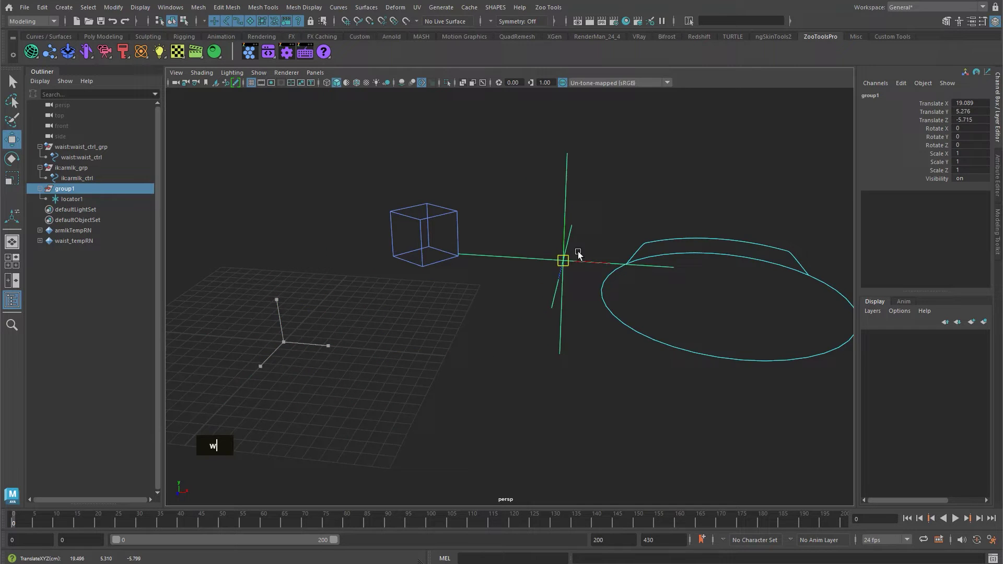
key(w)
click(669, 328)
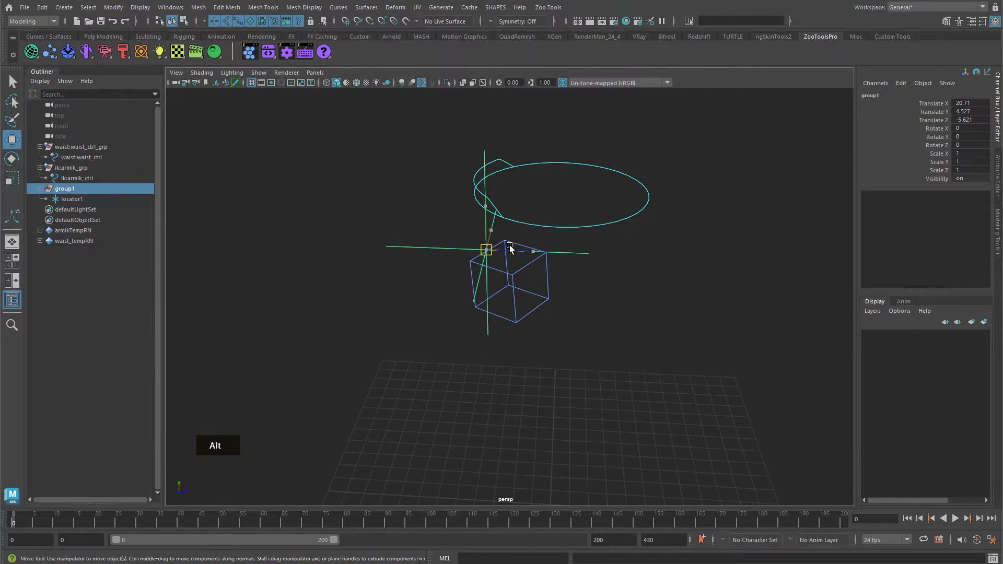
click(572, 227)
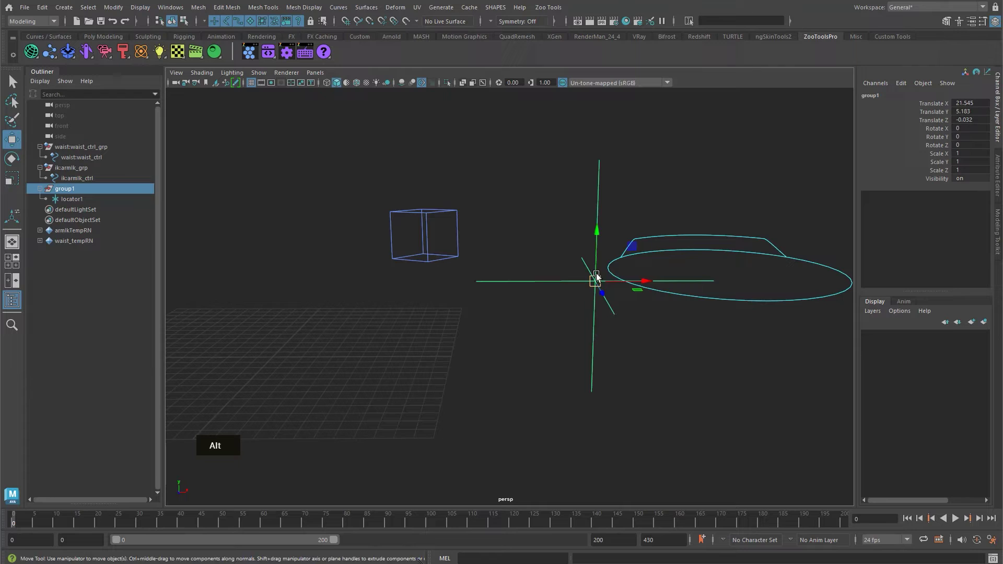
key(q)
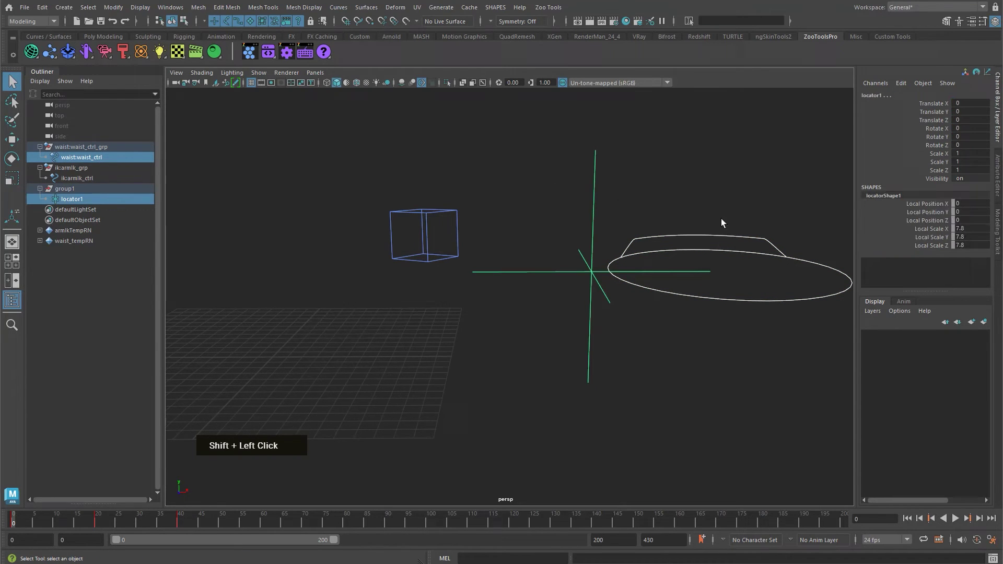
click(94, 193)
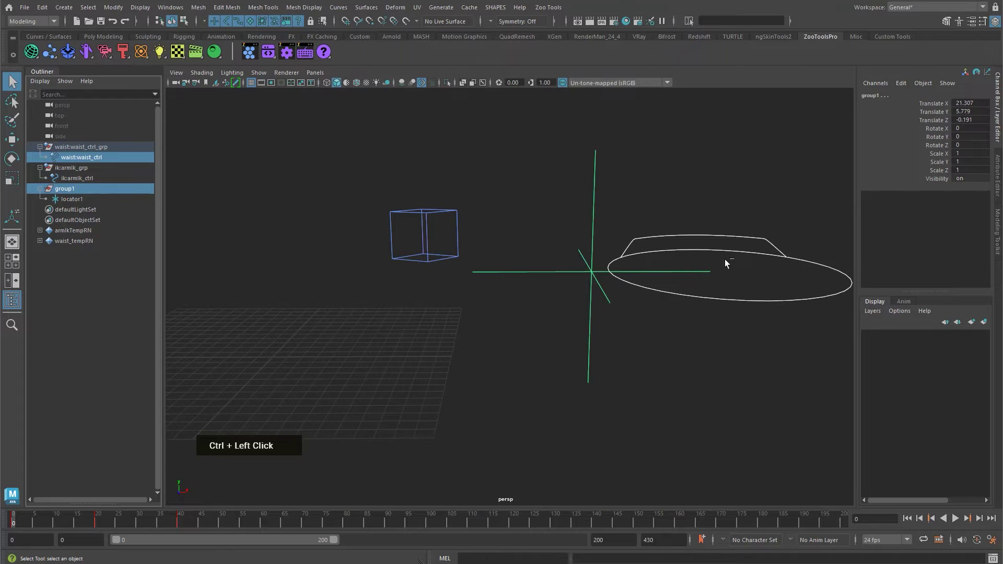
click(583, 178)
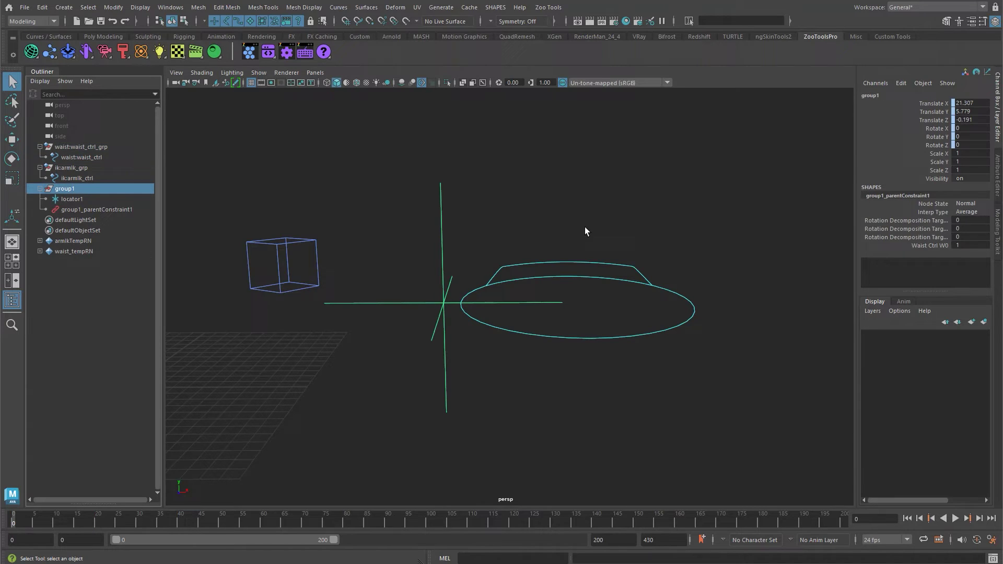
Step: Tilt the waist to test, then zero locator1's Translate XYZ inside the group
click(634, 323)
text(w)
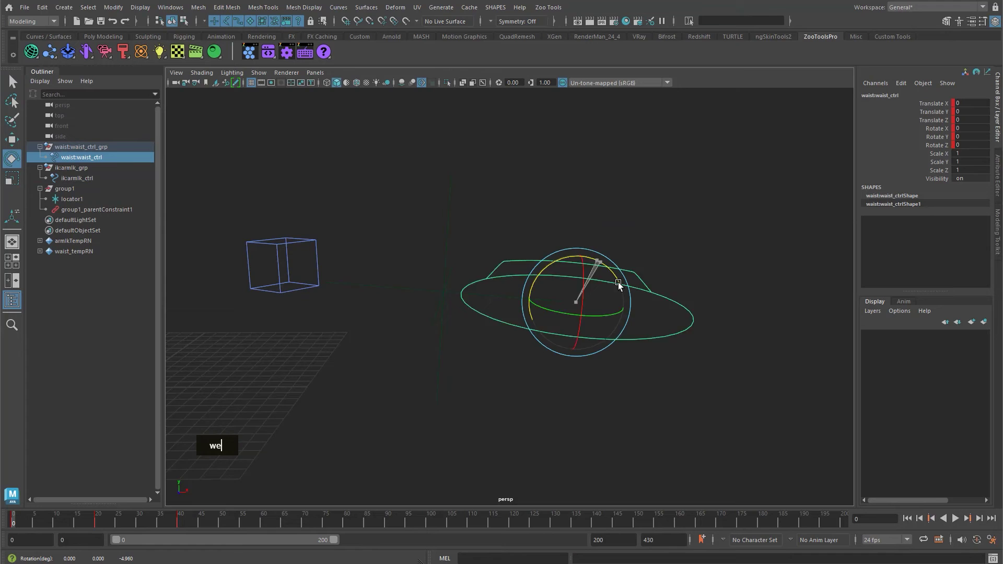
text(qw)
double_click(437, 235)
text(q)
text(we)
text(w)
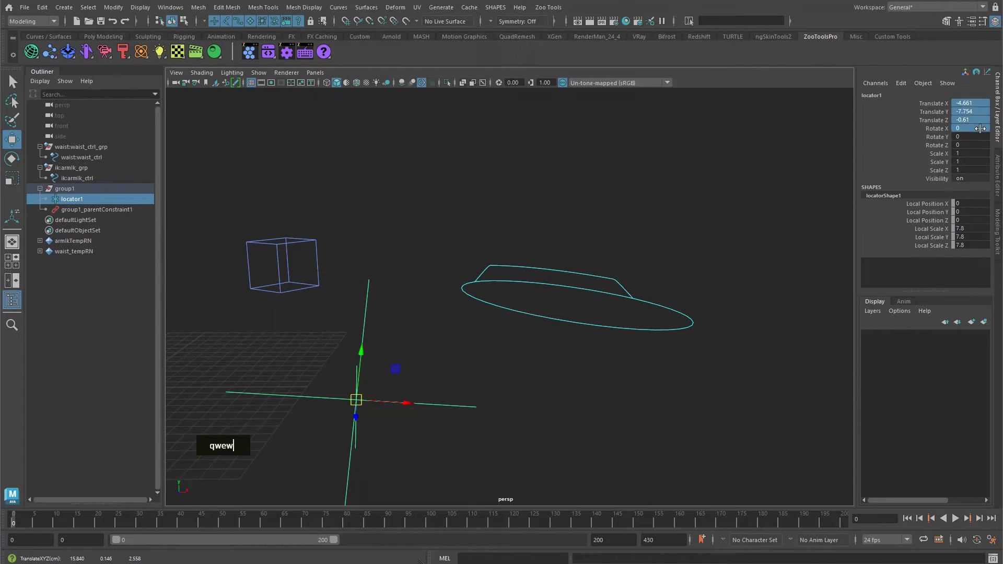
text(0)
key(Return)
Step: Reselect the arm IK cube control with the Move tool active
click(548, 359)
text(q)
double_click(561, 315)
text(w)
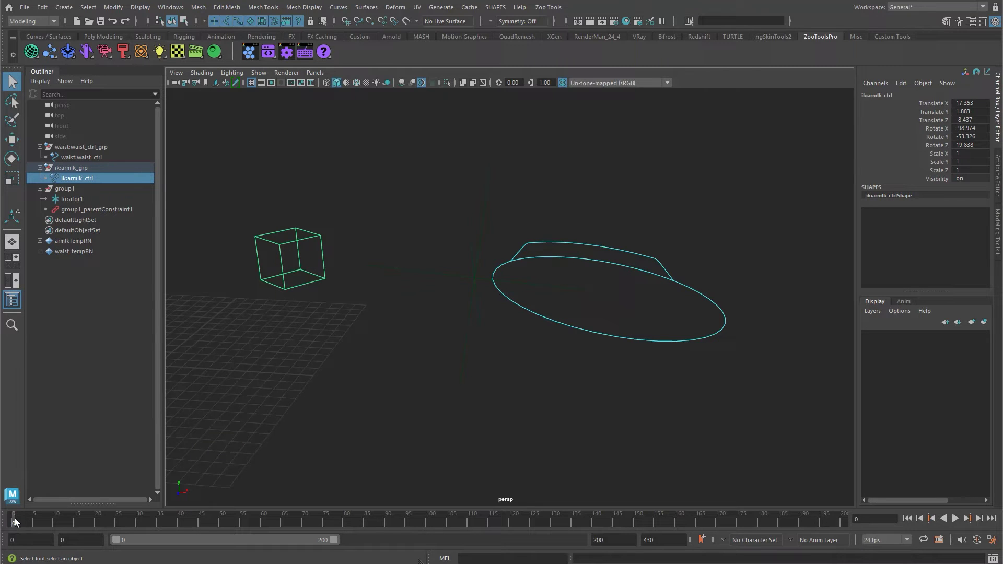
Step: Parent-constrain the cube arm control (ilcarmik_ctrl) to locator1
key(w)
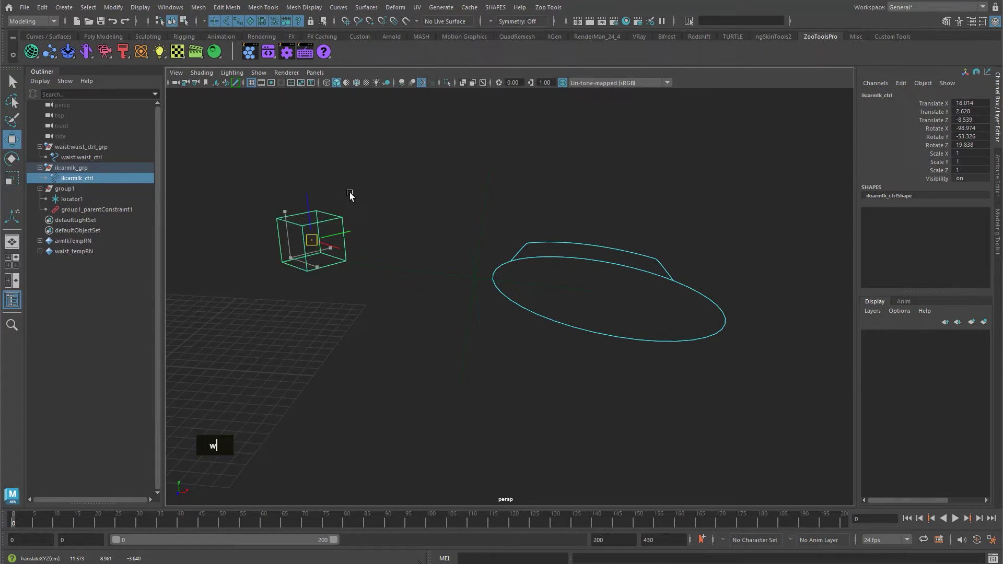
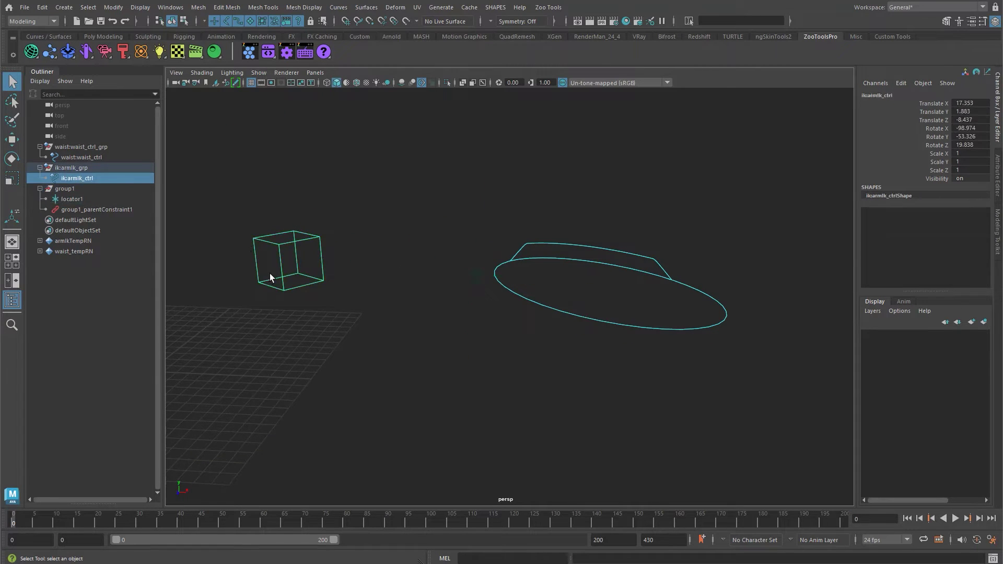
click(455, 277)
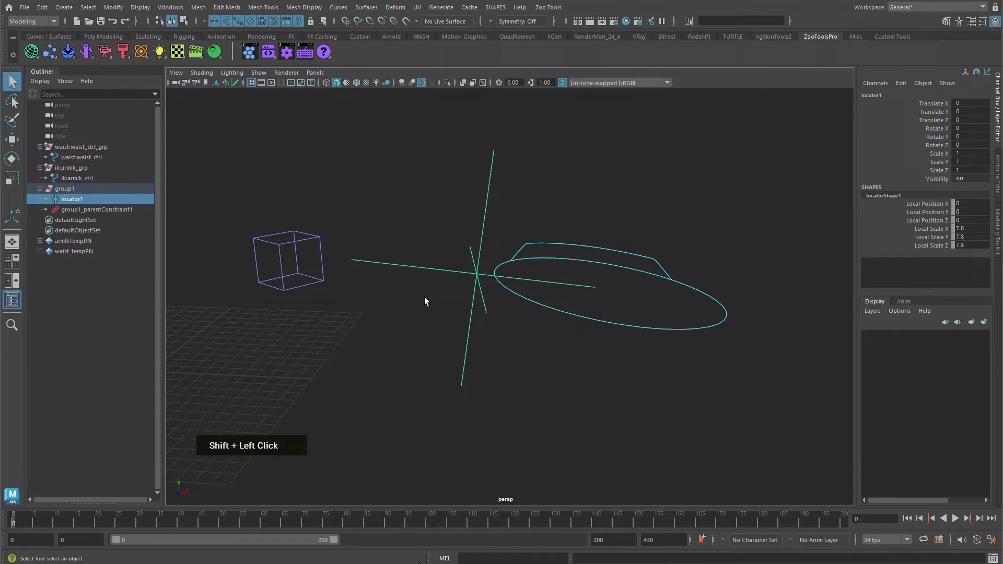
click(250, 260)
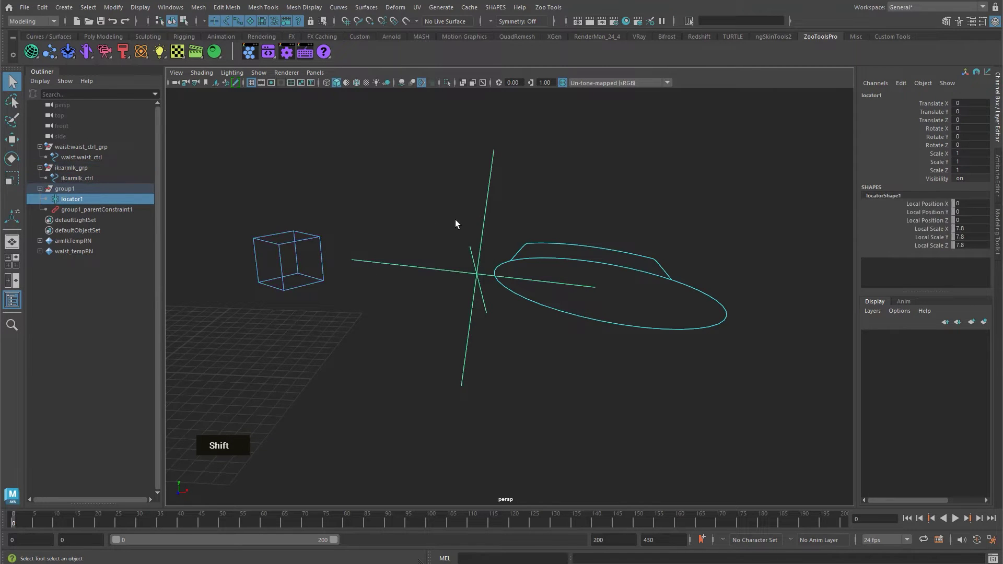
click(300, 267)
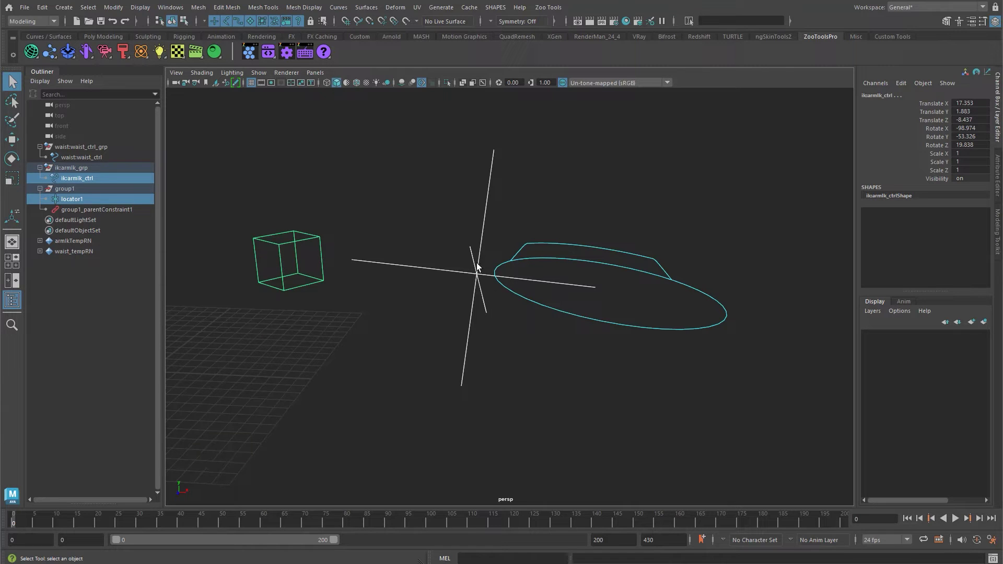
text(v)
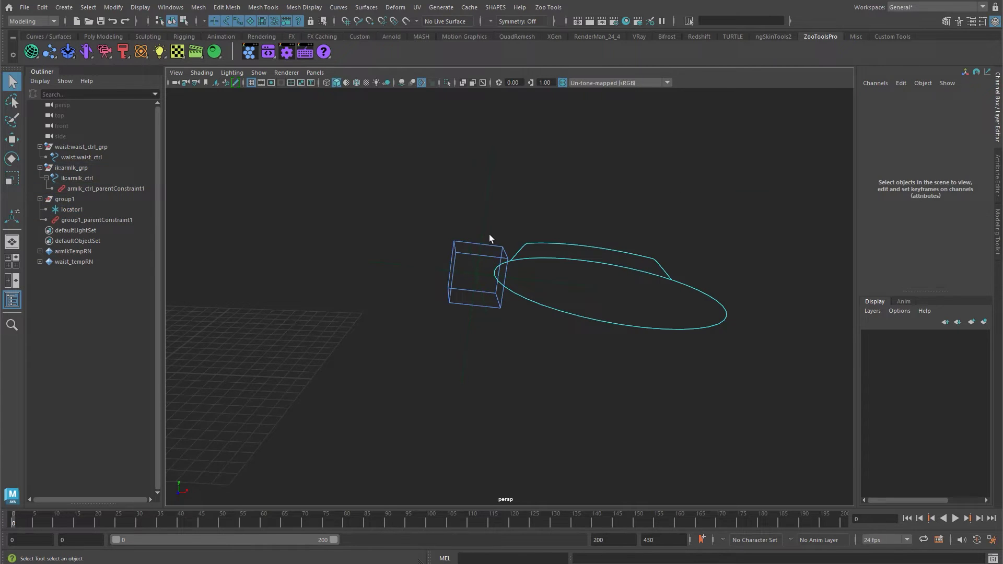
Step: Move waist_ctrl around to confirm the cube control now follows it
double_click(585, 279)
text(w)
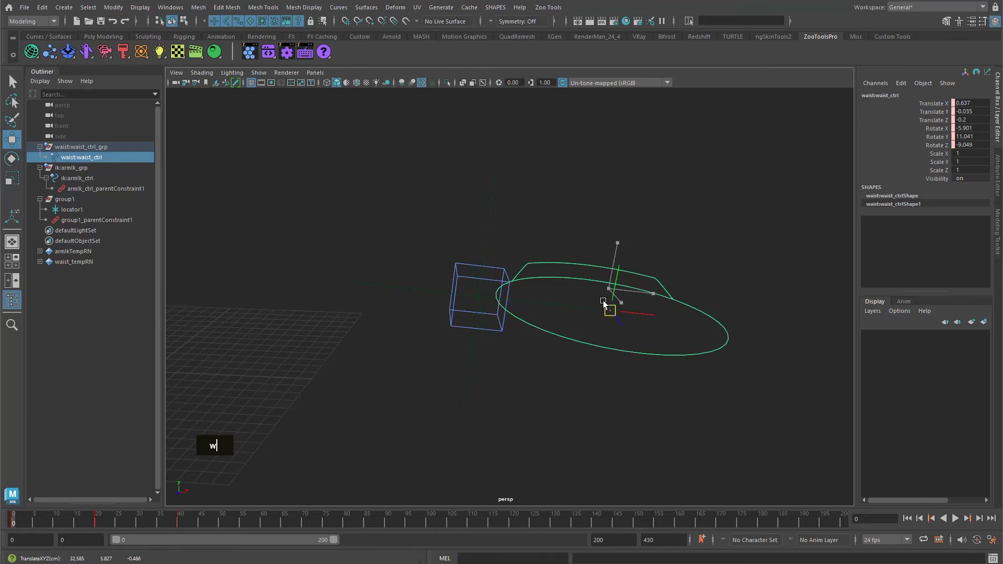
text(q)
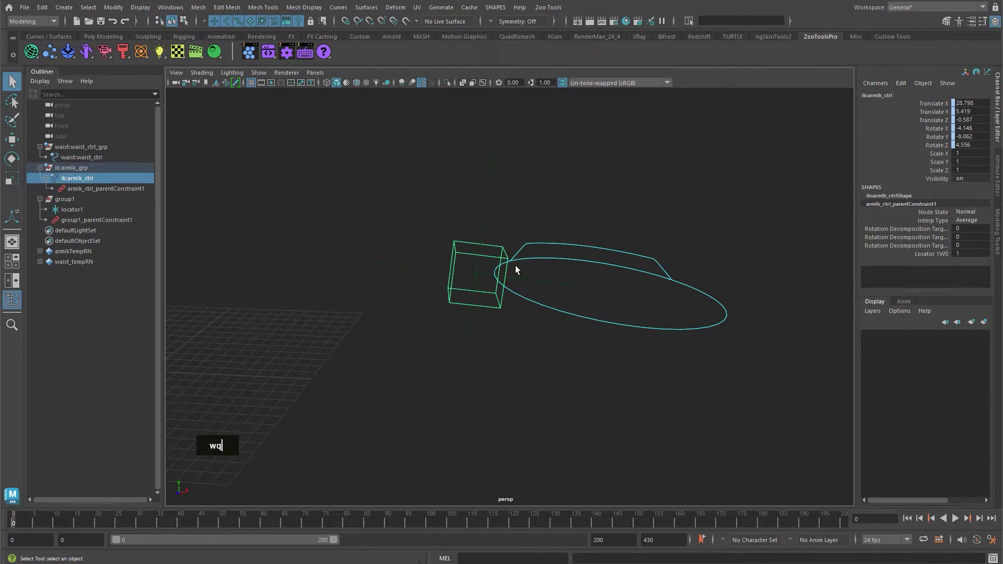
text(w)
text(q)
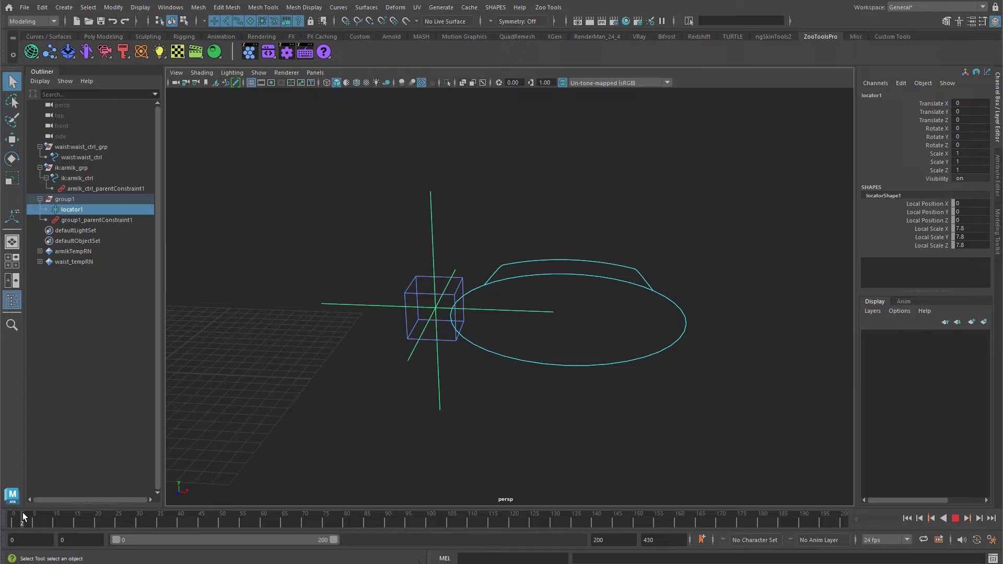
Step: Key rotated poses on locator1 at frames 0, 10, 20 and move on to frame 30
text(we)
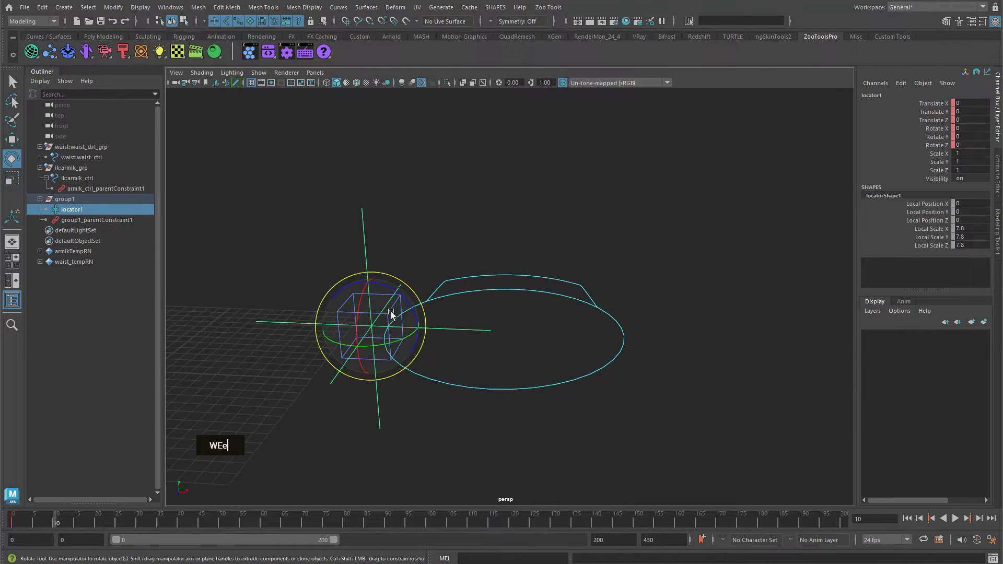
text(ew)
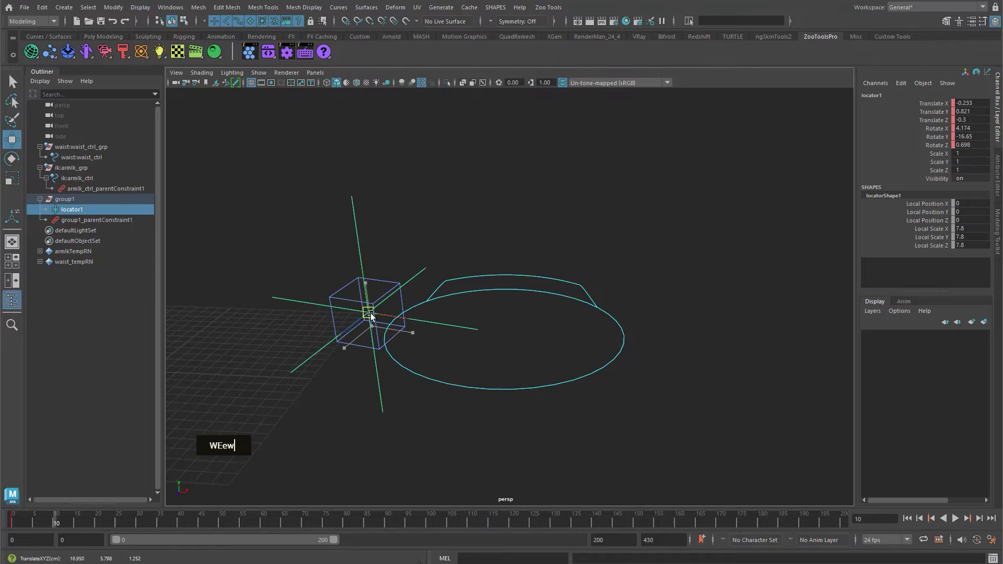
text(e)
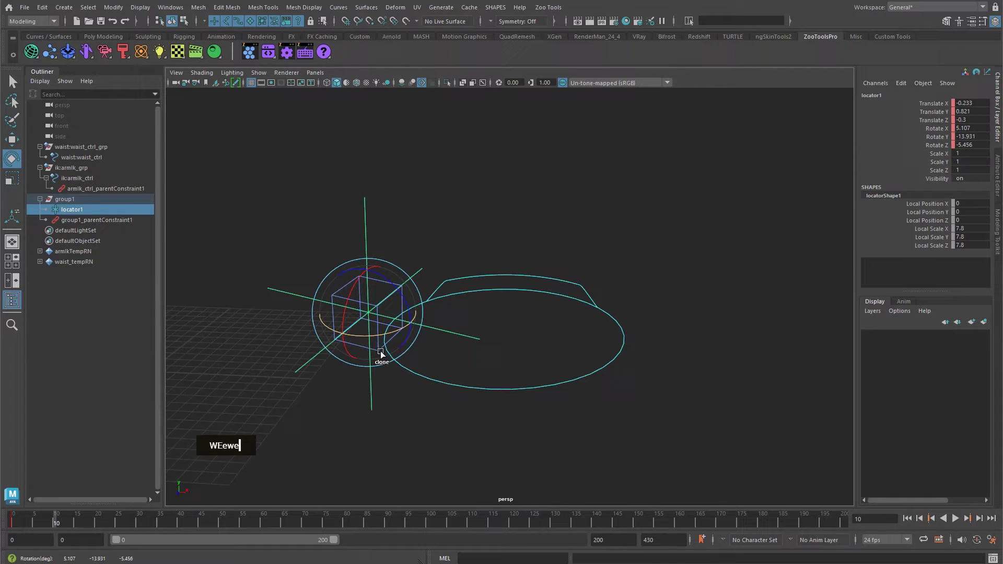
text(we)
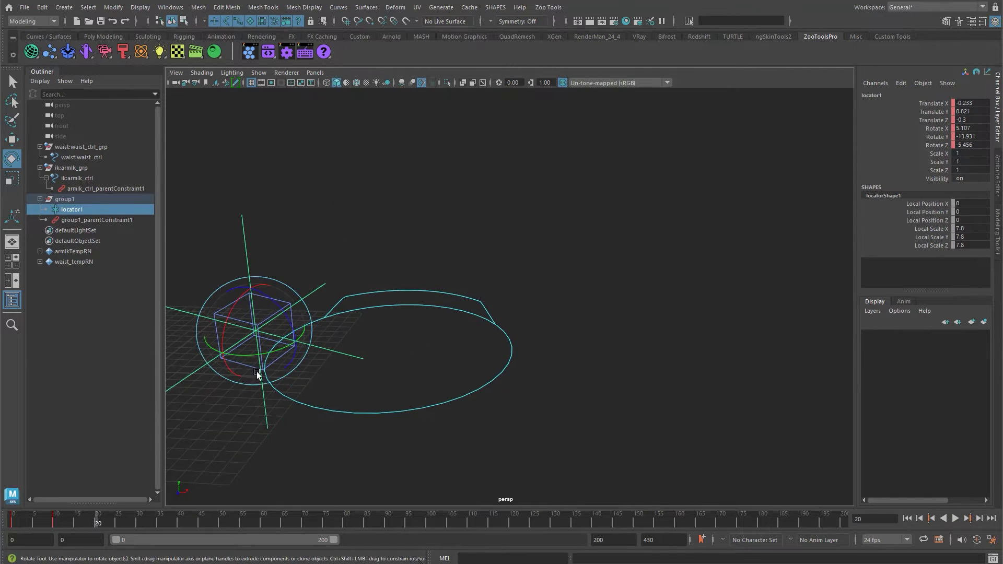
text(WEeweWEWe)
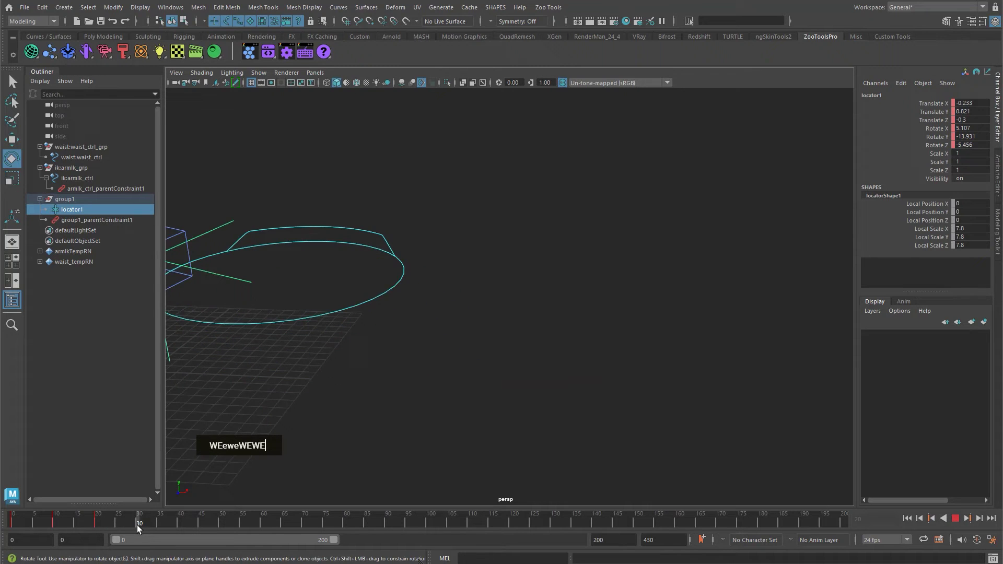
middle_click(539, 312)
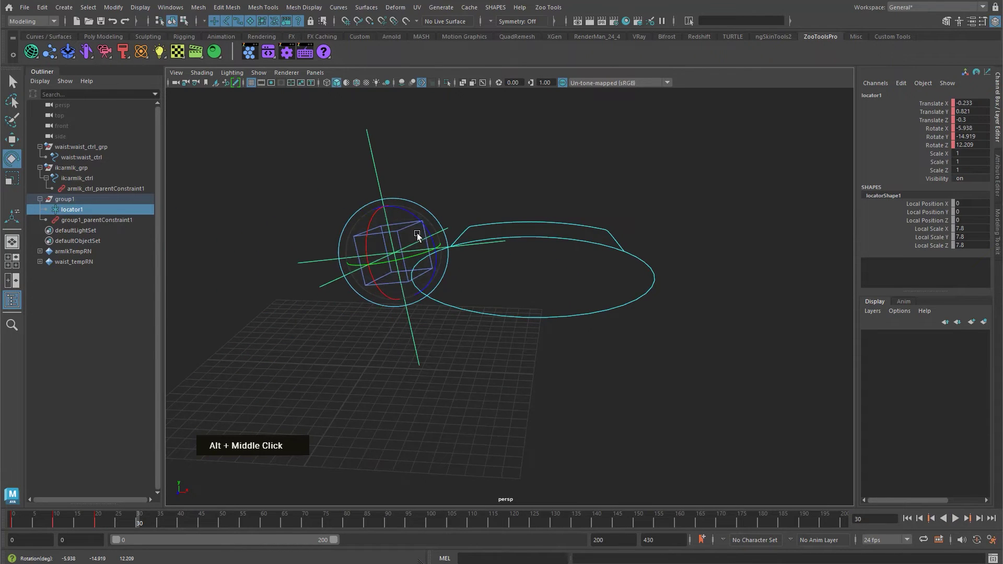
Step: Key another rotated pose on locator1 around frame 54
text(we)
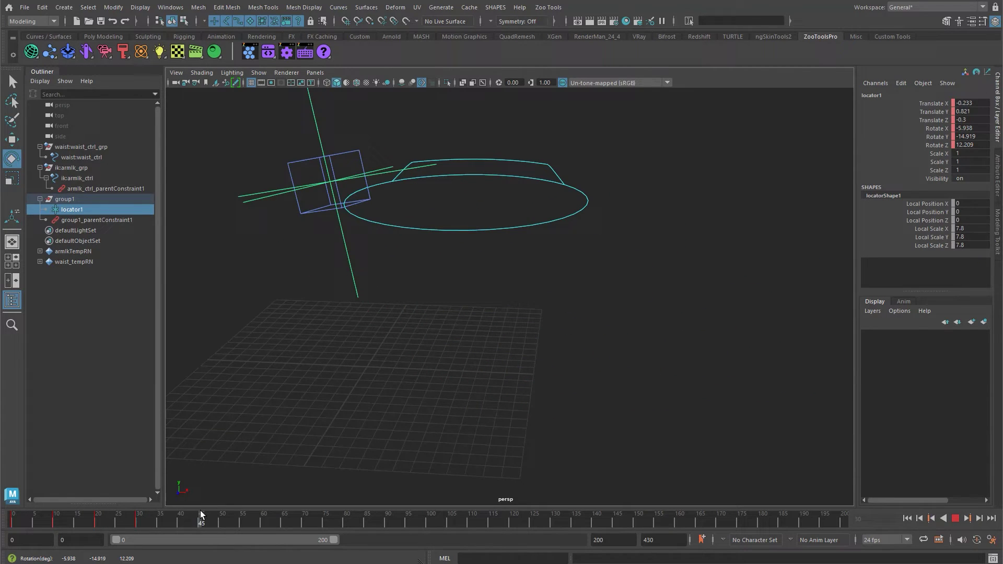
text(wewe)
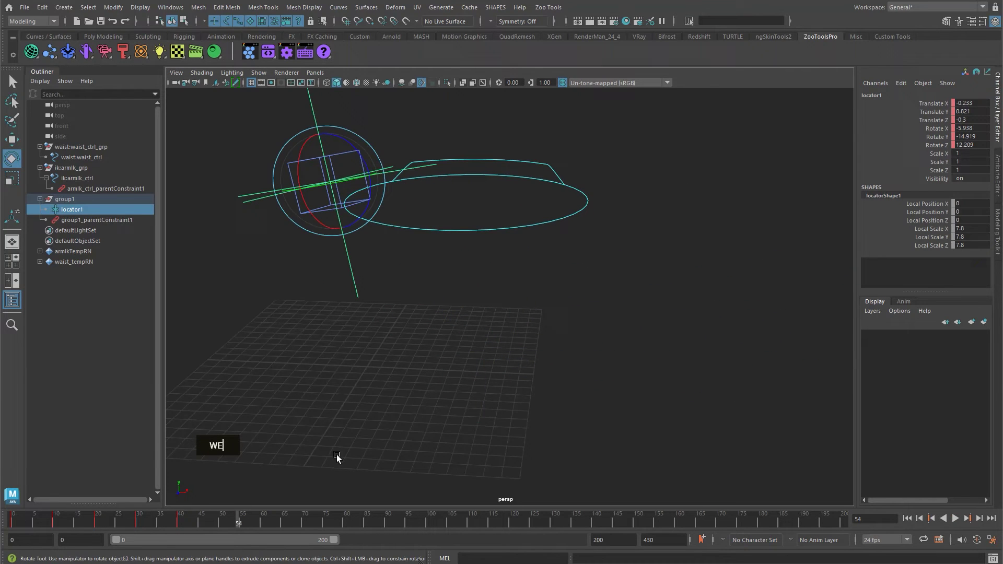
middle_click(525, 270)
right_click(480, 275)
key(q)
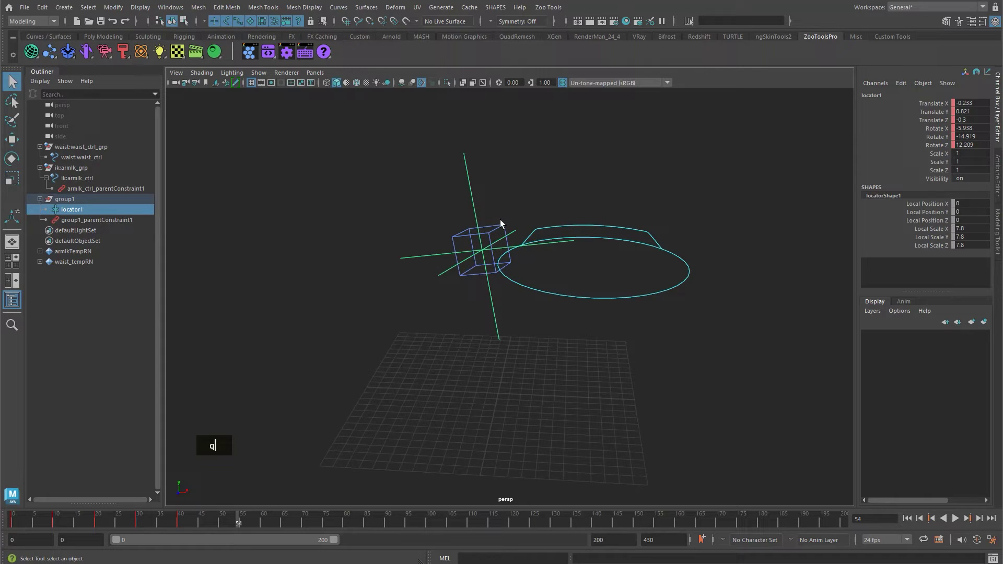
Step: Select the cube arm control and play the animation back to preview its swing
double_click(503, 230)
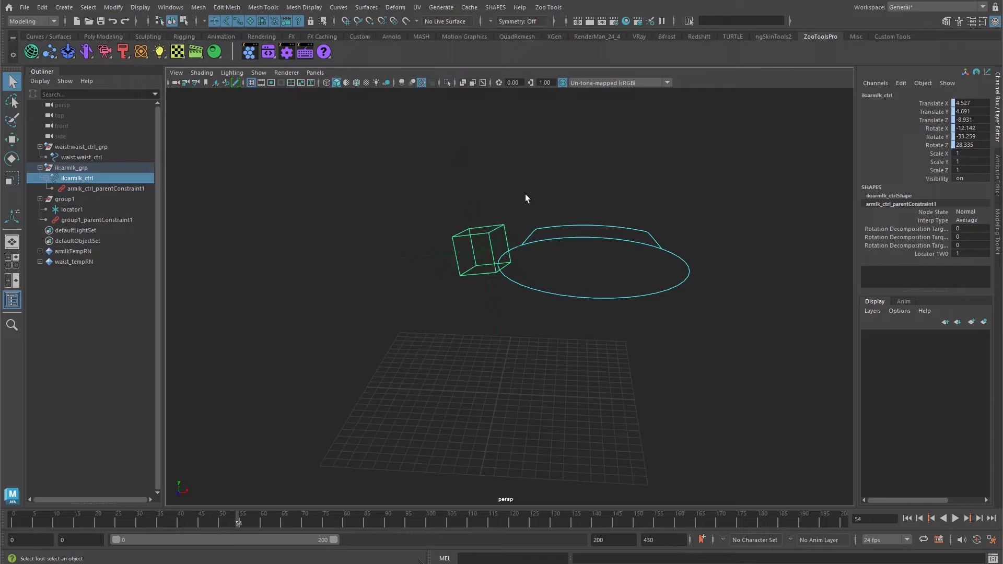
double_click(499, 222)
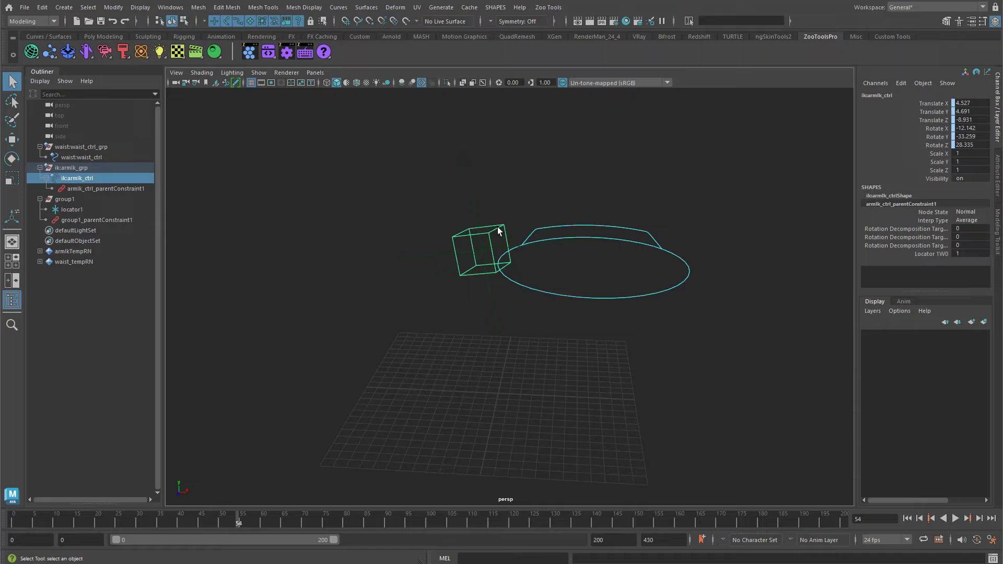
double_click(507, 200)
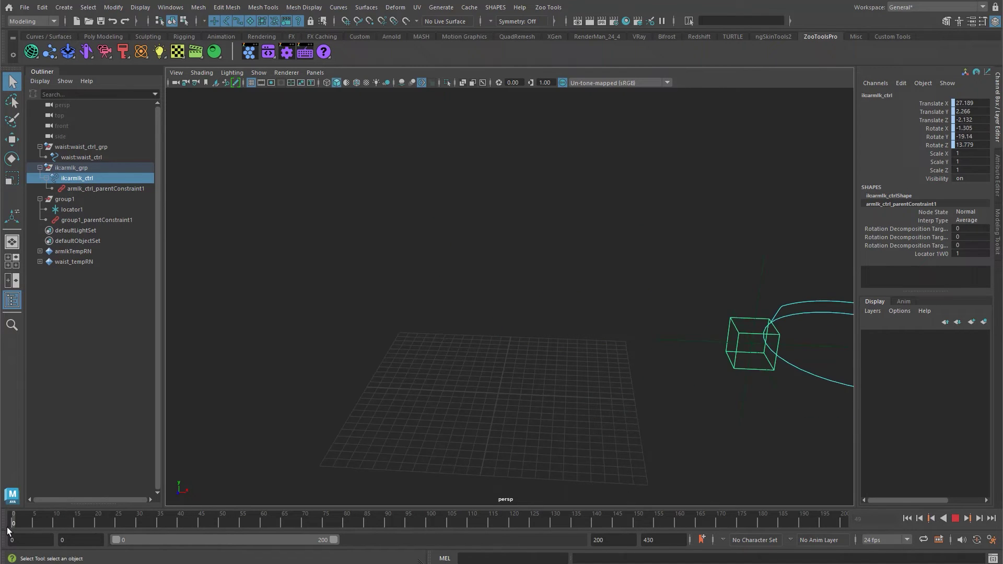
Step: Bake ilcarmik_ctrl's constrained motion to keys over the 0–35 playback range with Zoo Bake Animation
double_click(486, 264)
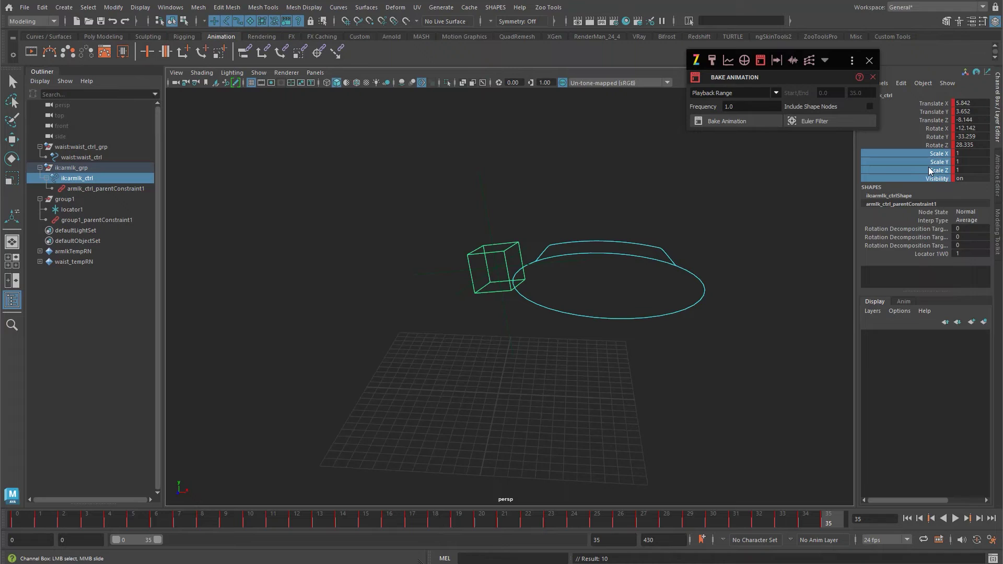
right_click(935, 168)
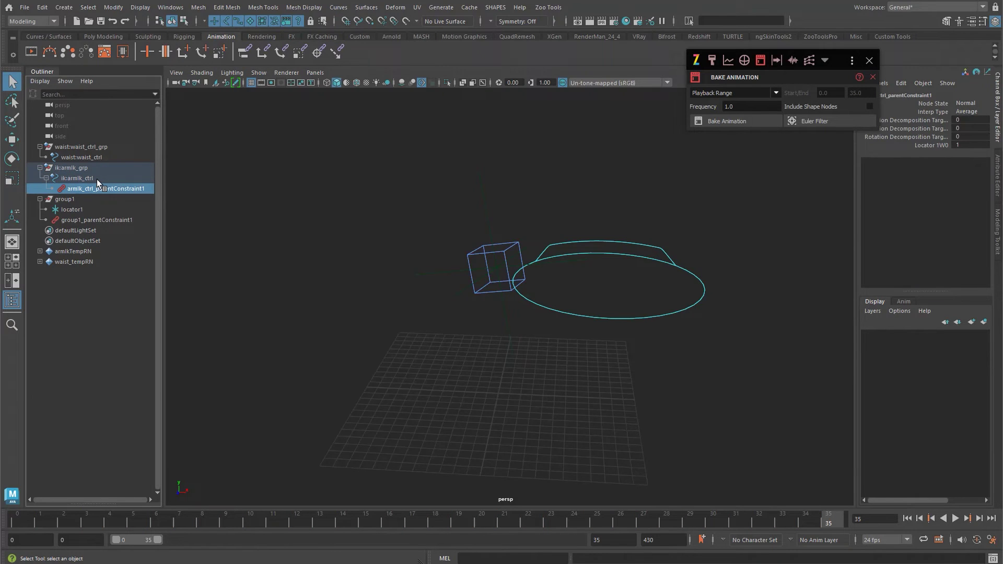
Step: Delete armik_ctrl_parentConstraint1 from the Outliner
right_click(101, 183)
key(Delete)
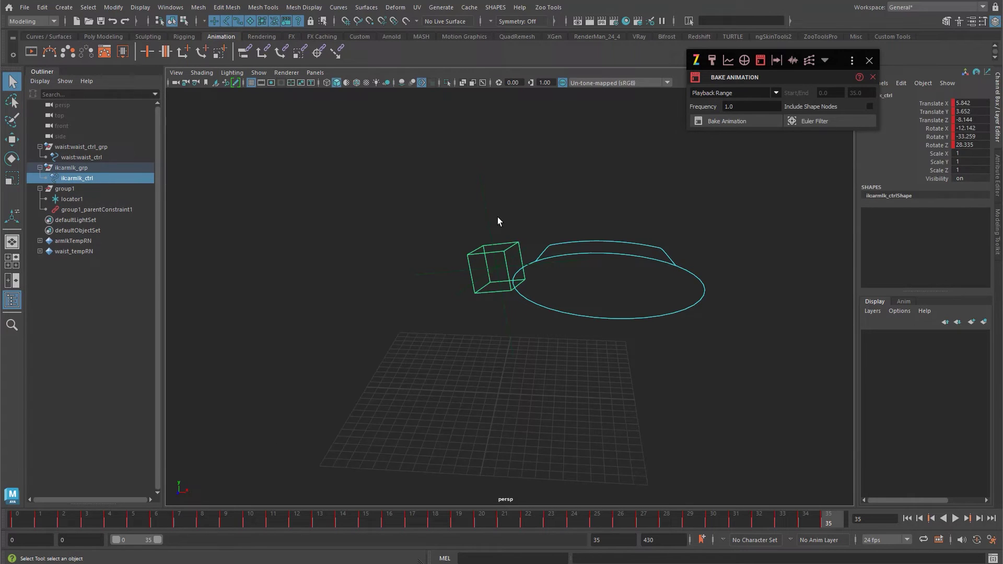
text(w)
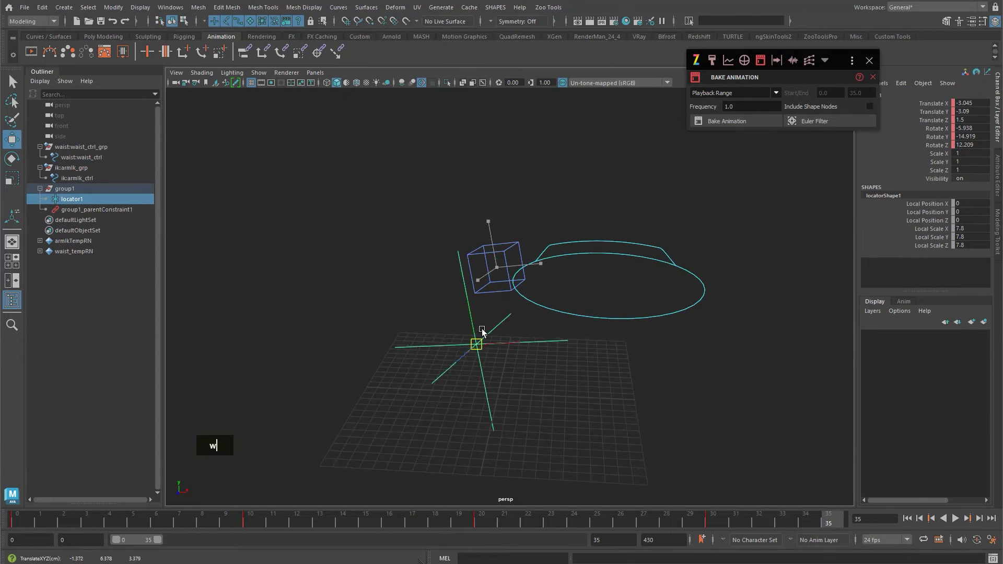
text(q)
text(w)
Step: Hide group1 together with its locator
key(BackSpace)
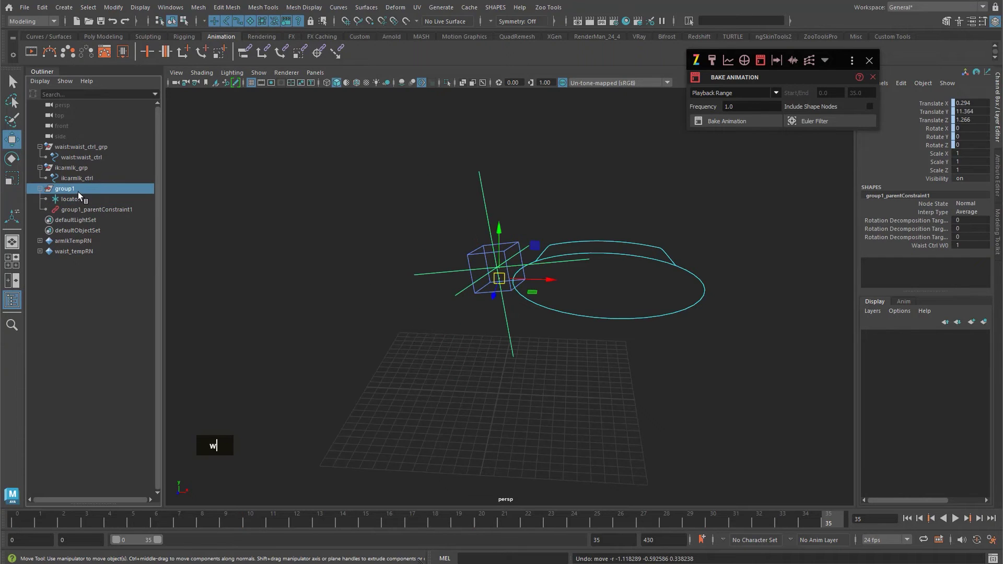
text(h)
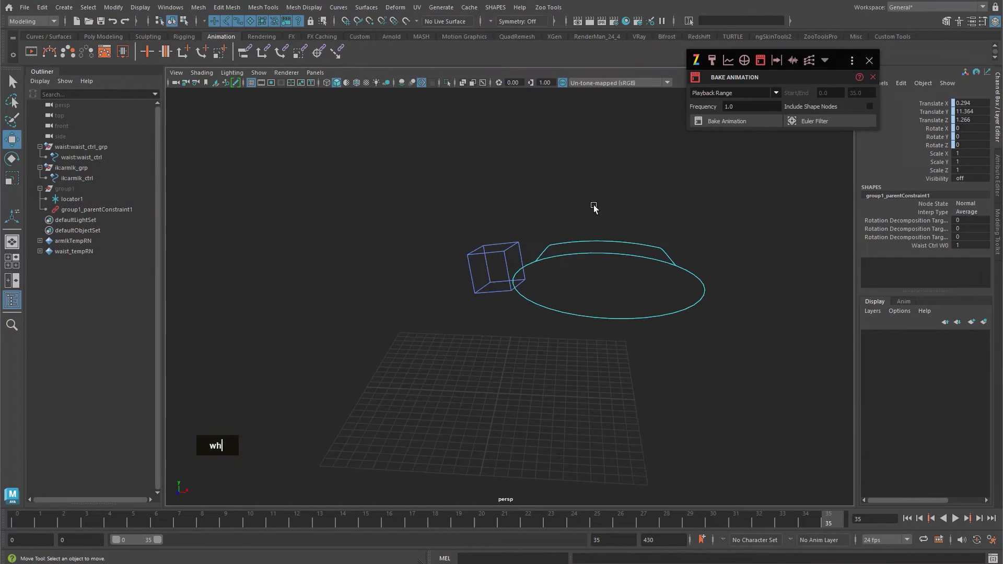
double_click(618, 274)
text(w)
double_click(649, 285)
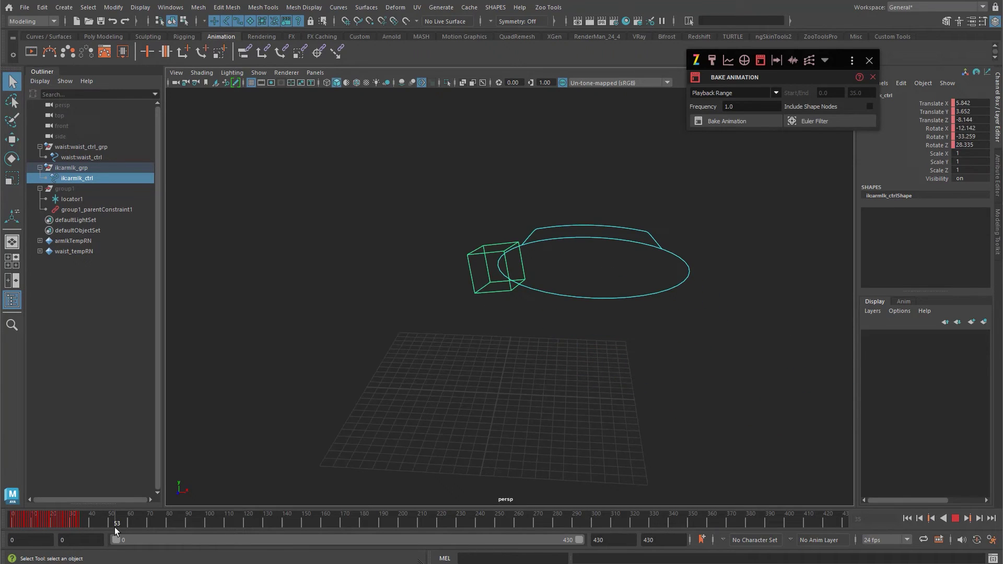
text(w)
double_click(348, 214)
text(e)
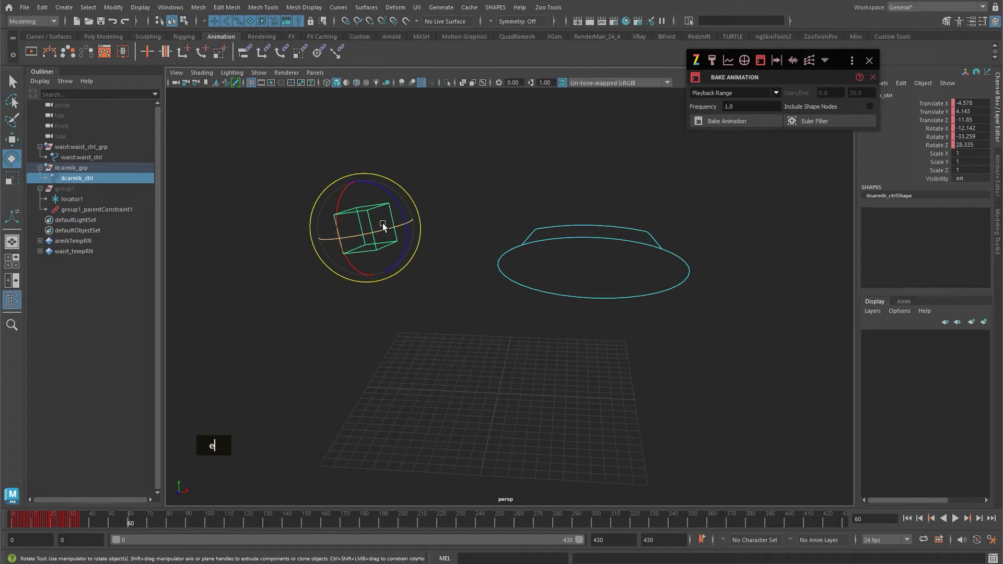
double_click(387, 230)
text(we)
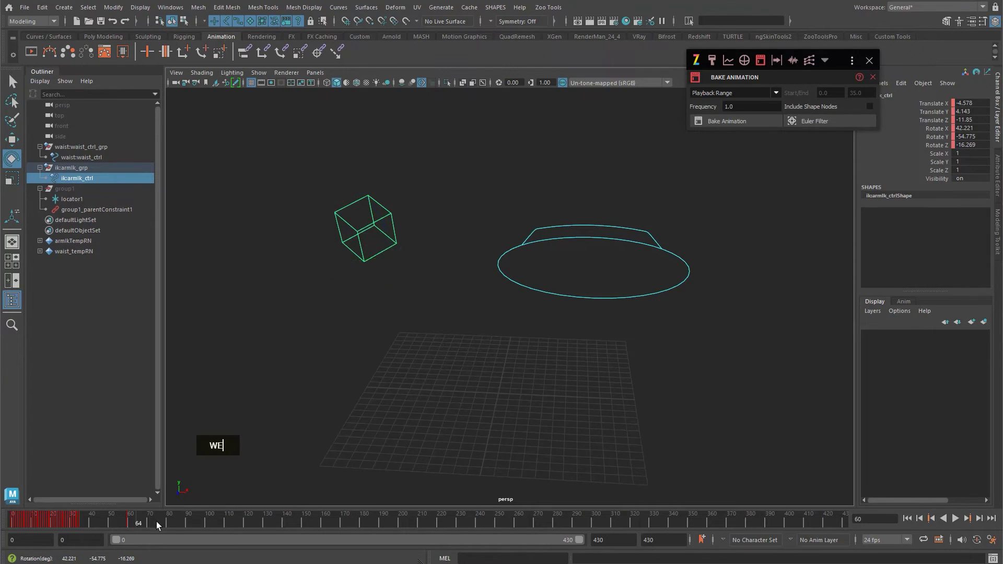
text(w)
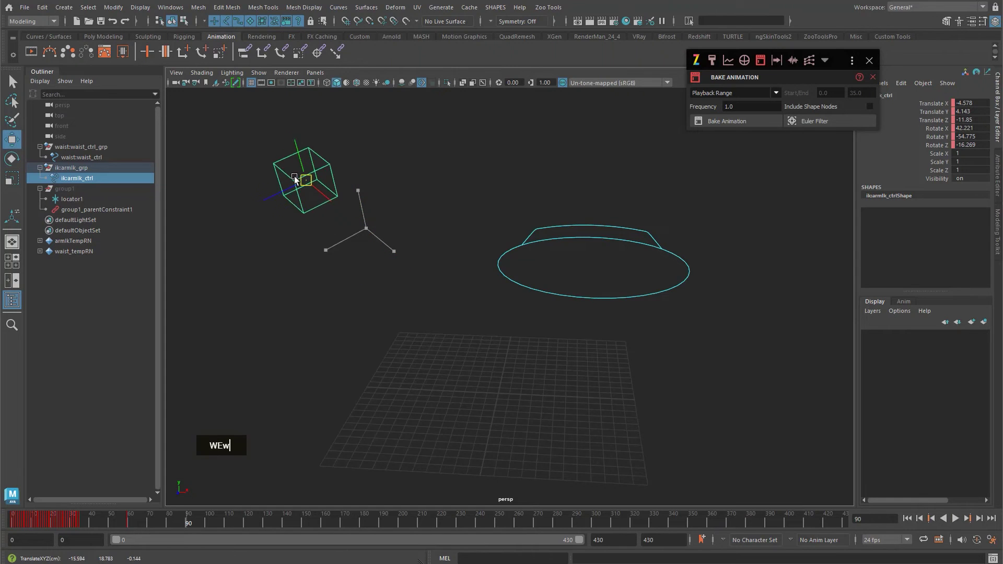
text(e)
text(we)
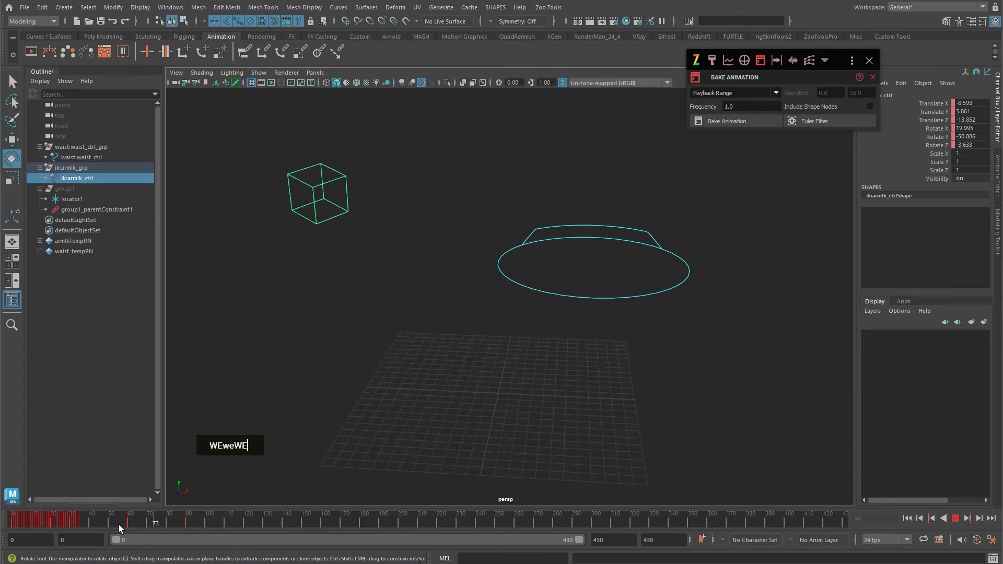
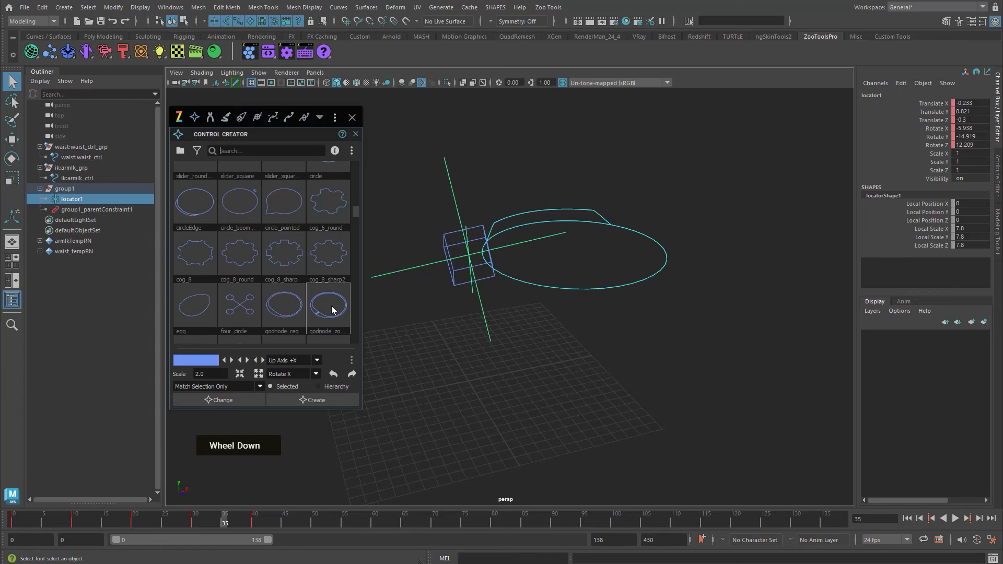
Step: Create a round cog control at the origin with Zoo Control Creator in Joint / Shape Parent Ctrl mode
scroll(up, 3)
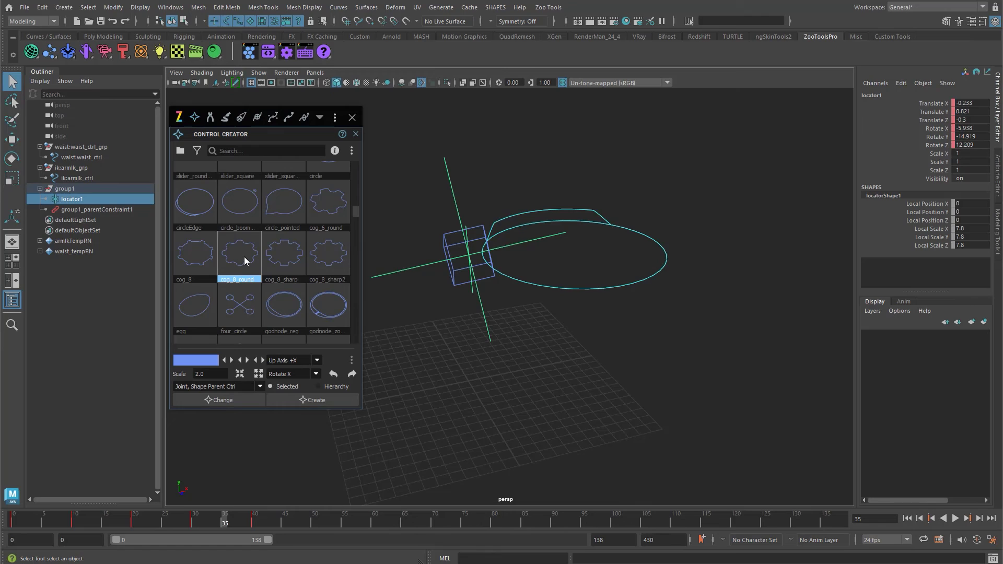
scroll(up, 3)
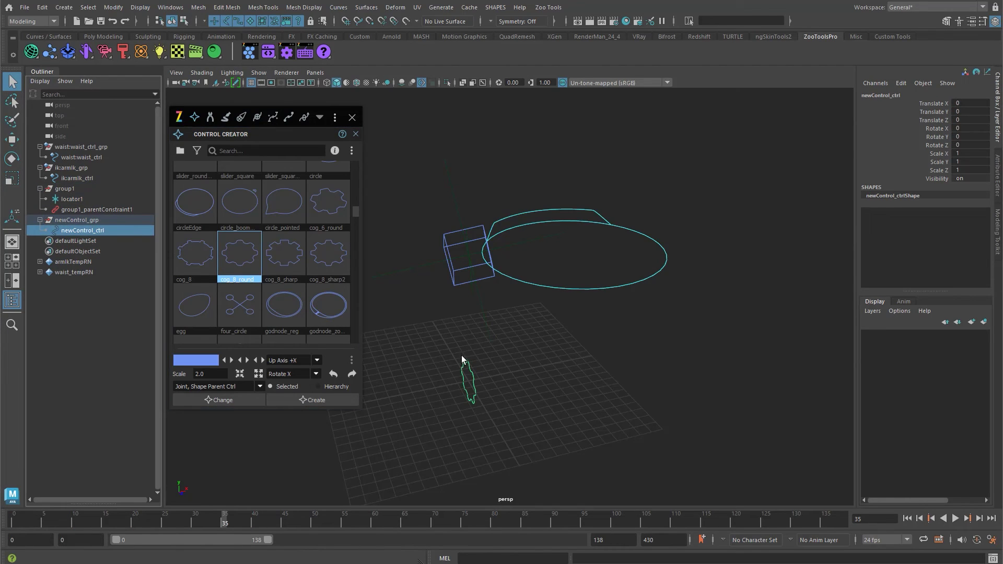
double_click(478, 223)
click(483, 224)
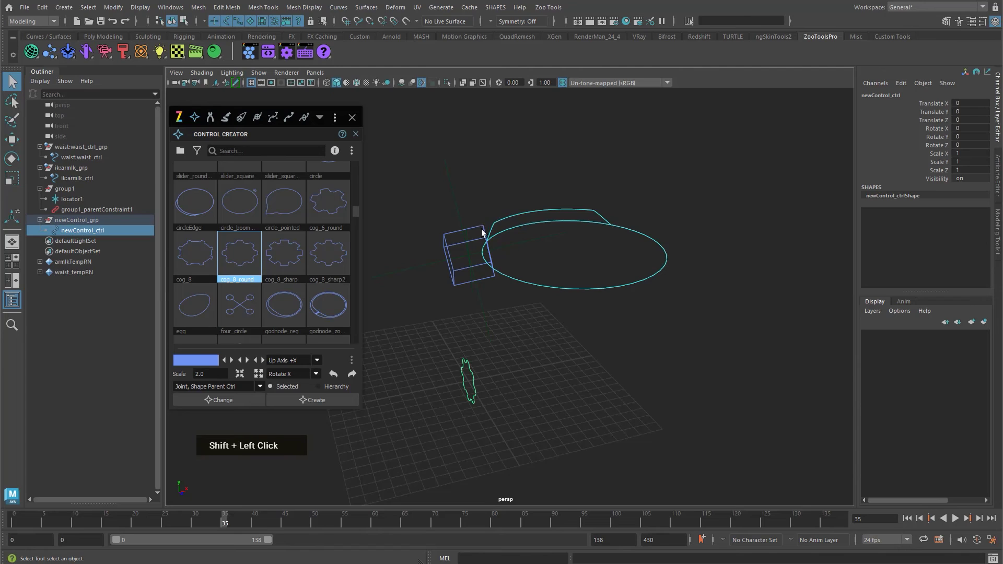
click(464, 380)
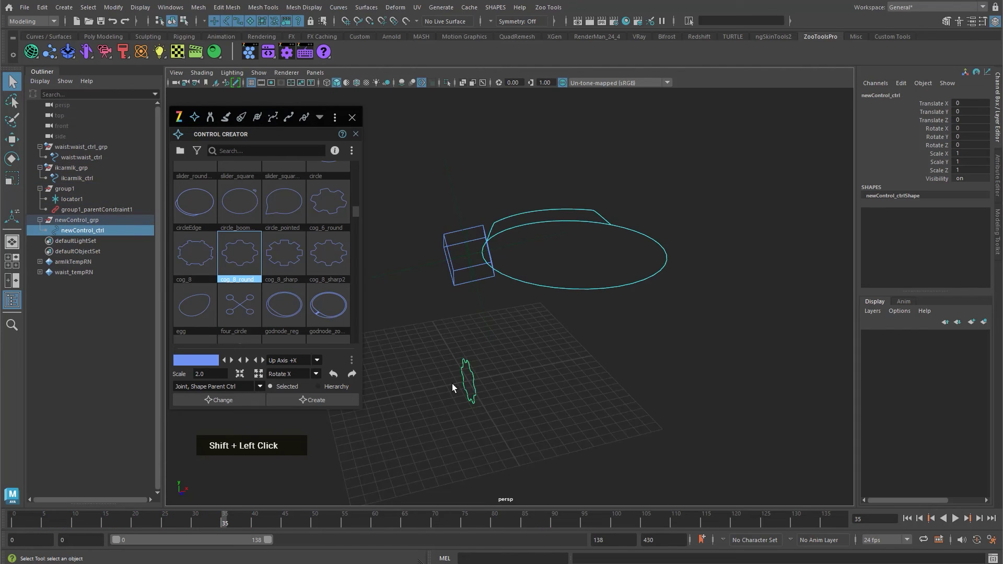
Step: Match the new cog's position and rotation to the animated locator and place it around the arm cube
double_click(490, 390)
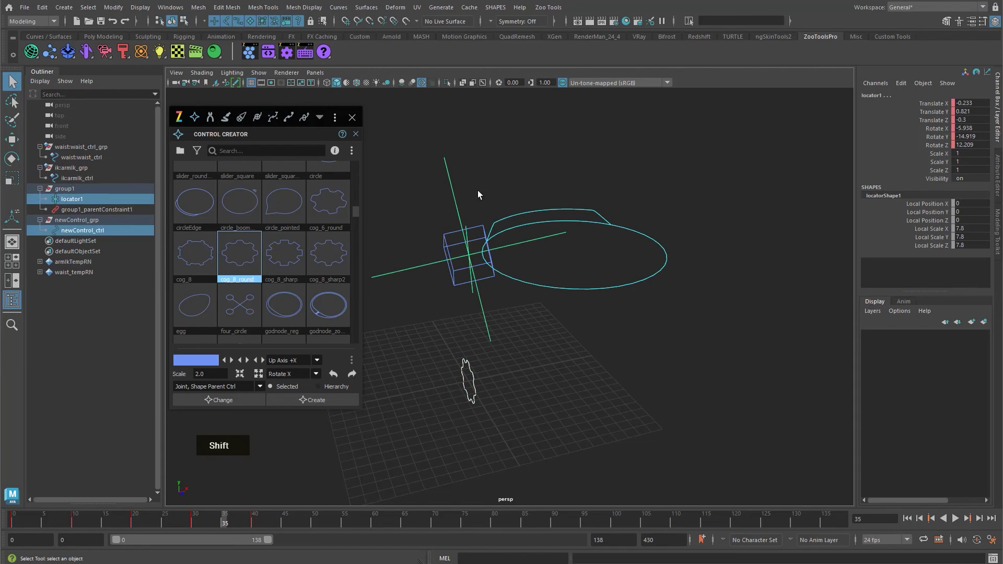
key(v)
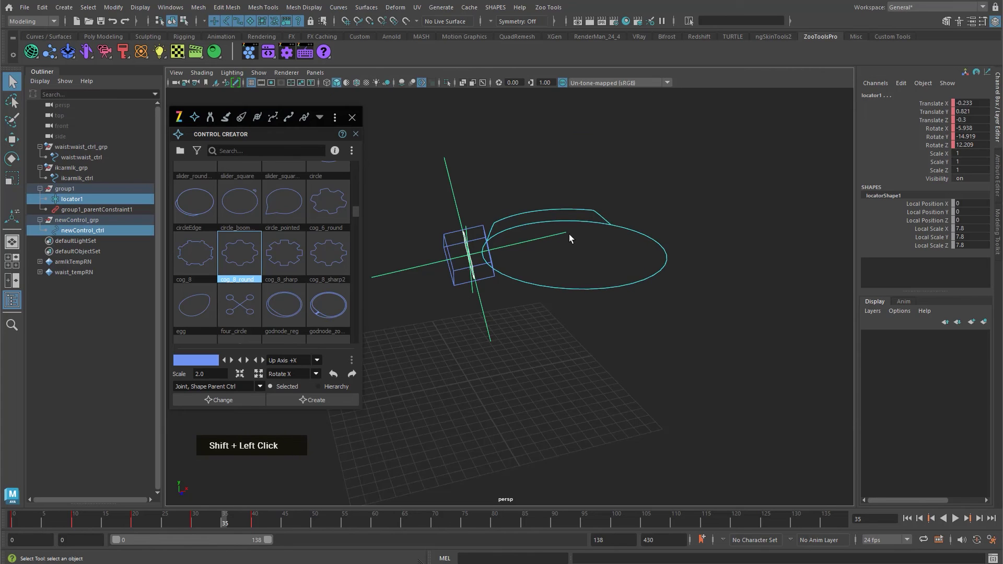
key(r)
click(479, 255)
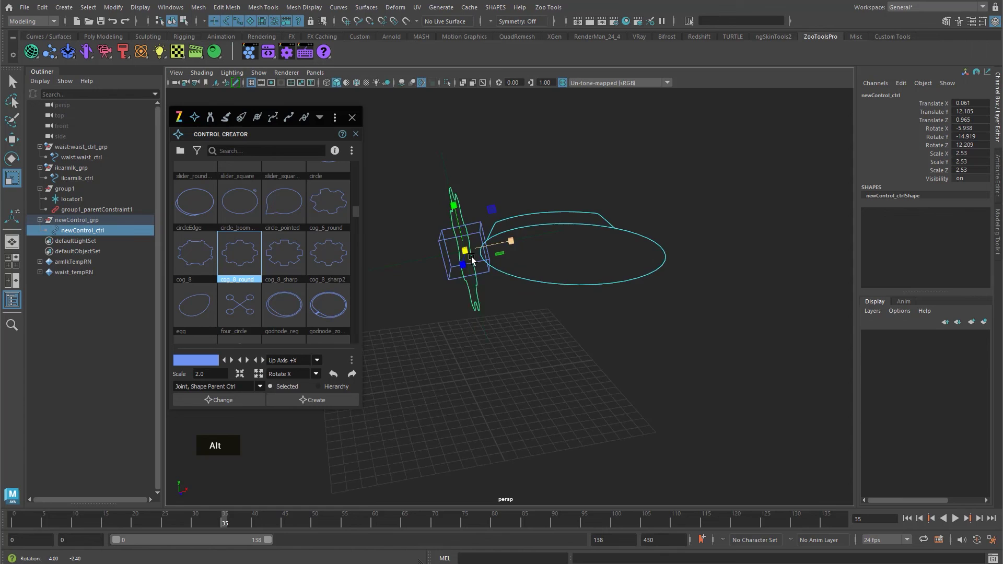
key(q)
click(459, 262)
key(w)
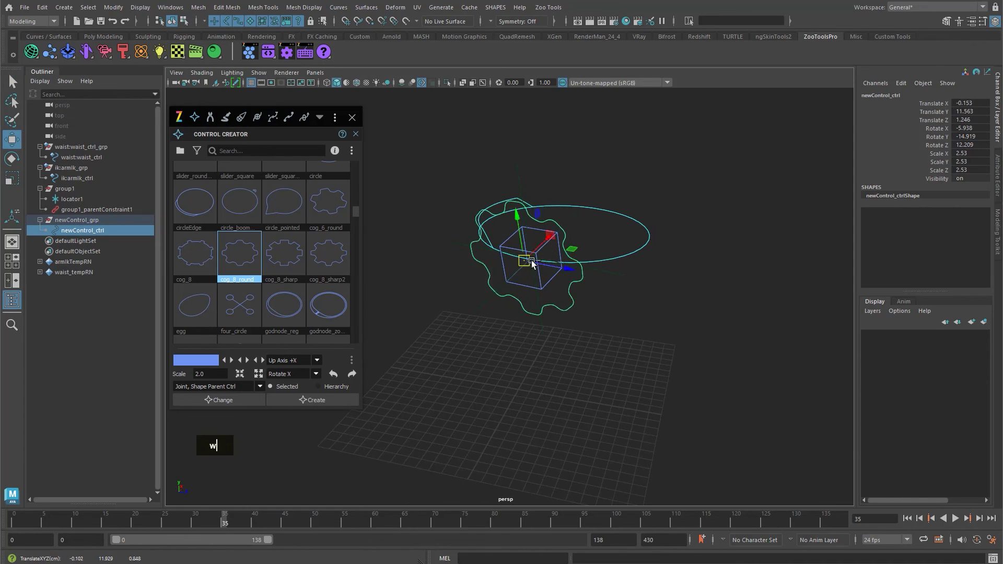
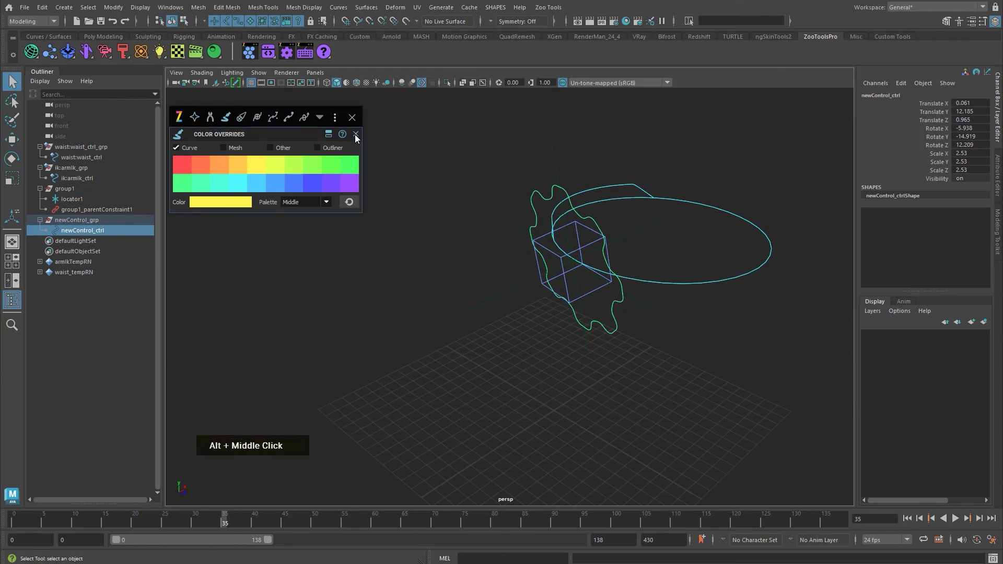
Step: Shape Parent/Replace the cog curve onto locator1 via Zoo Edit Controls
double_click(358, 134)
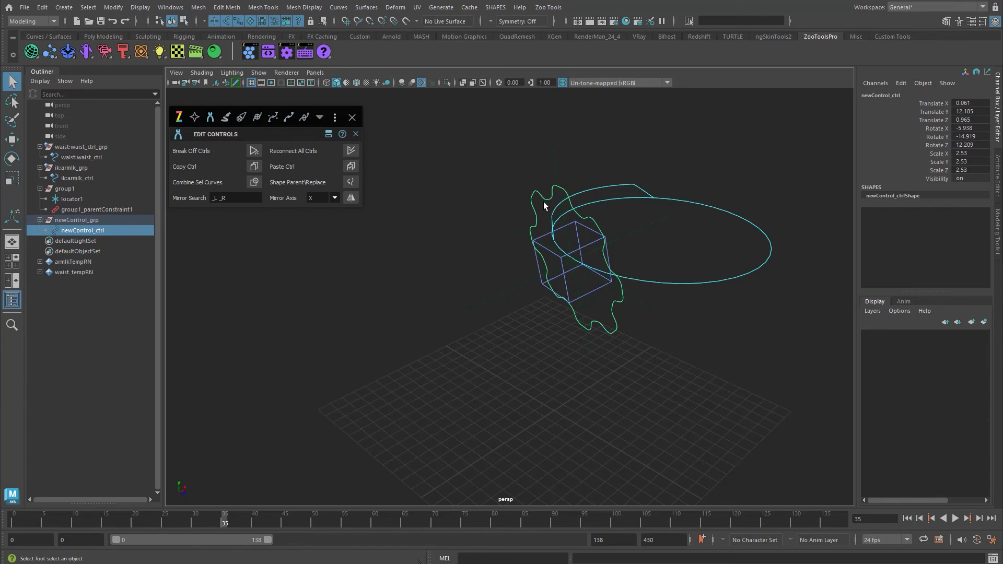
click(588, 171)
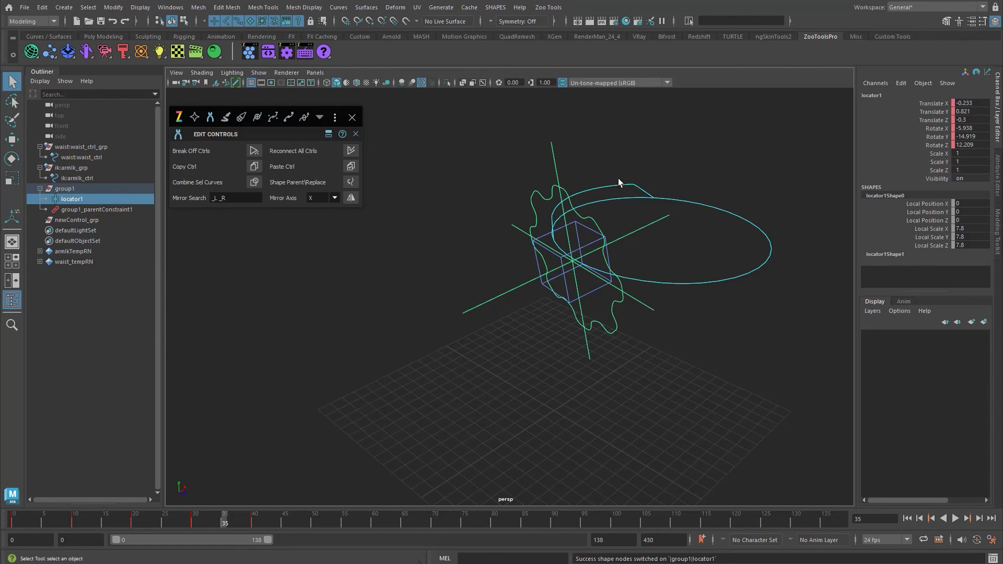
double_click(581, 169)
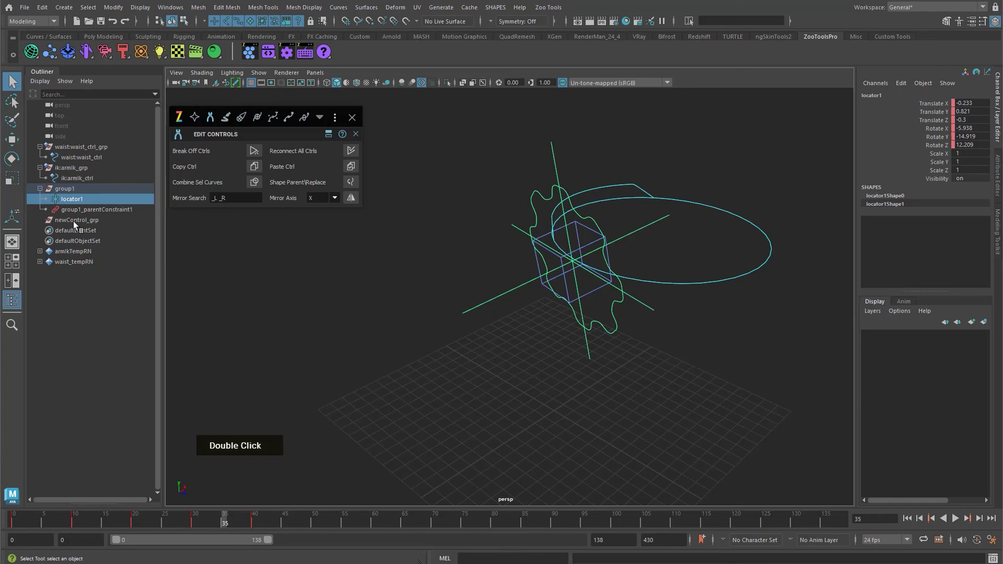
Step: Show shape nodes in the Outliner and delete locator1's original locator shape
double_click(71, 223)
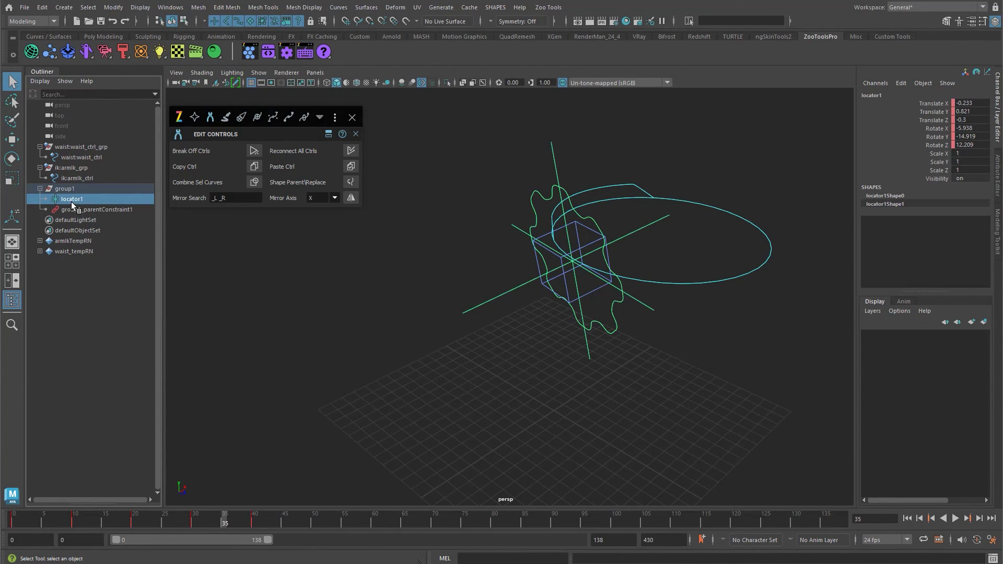
right_click(75, 203)
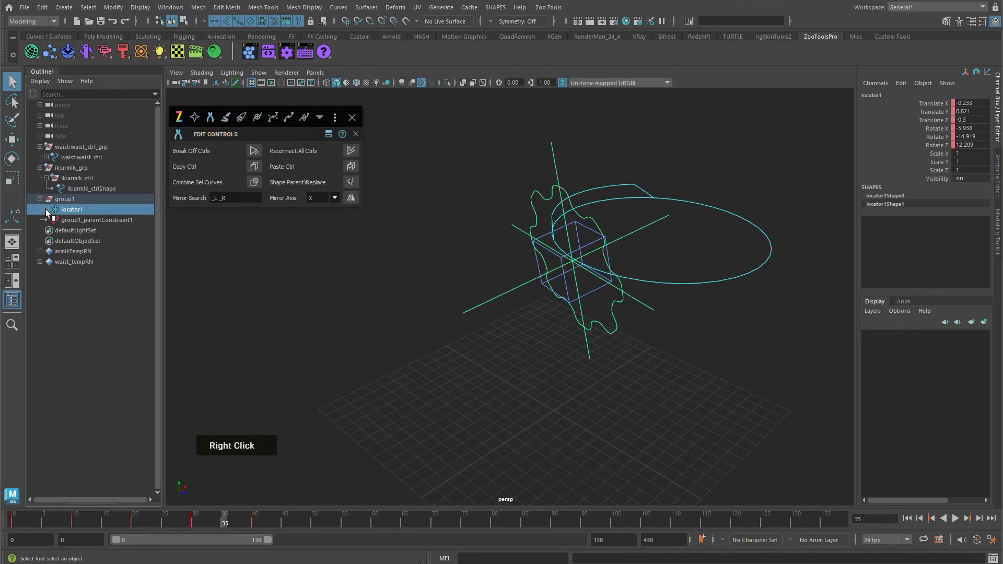
double_click(93, 233)
click(97, 226)
key(Delete)
Step: Restore Show DAG Objects Only in the Outliner and deselect to reveal the yellow cog
double_click(104, 218)
right_click(88, 204)
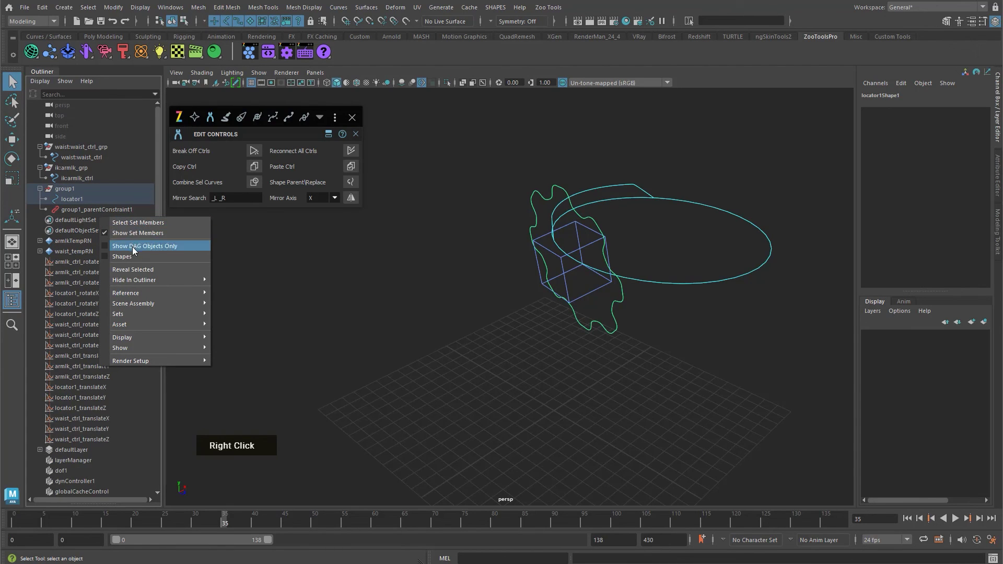
double_click(73, 204)
text(w)
text(q)
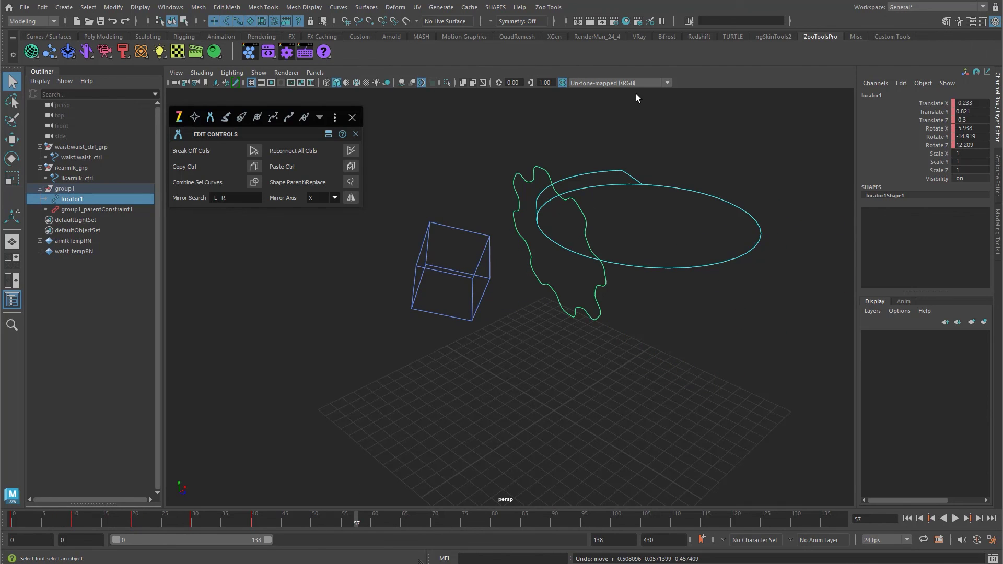
click(654, 172)
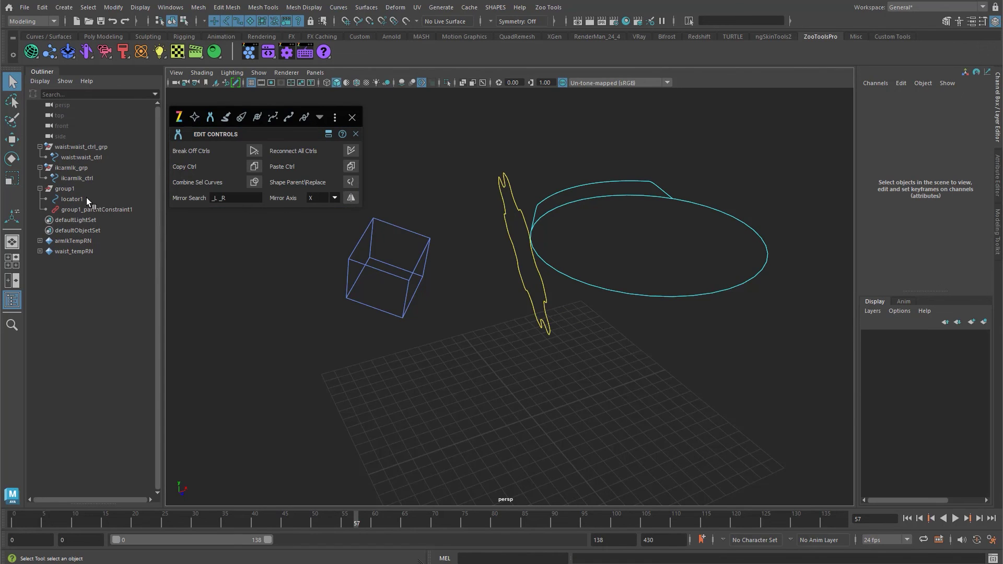
Step: Scrub the timeline and orbit to check the cog following locator1's animation, closing Edit Controls
double_click(479, 199)
text(w)
text(q)
key(alt+q)
click(514, 343)
right_click(401, 332)
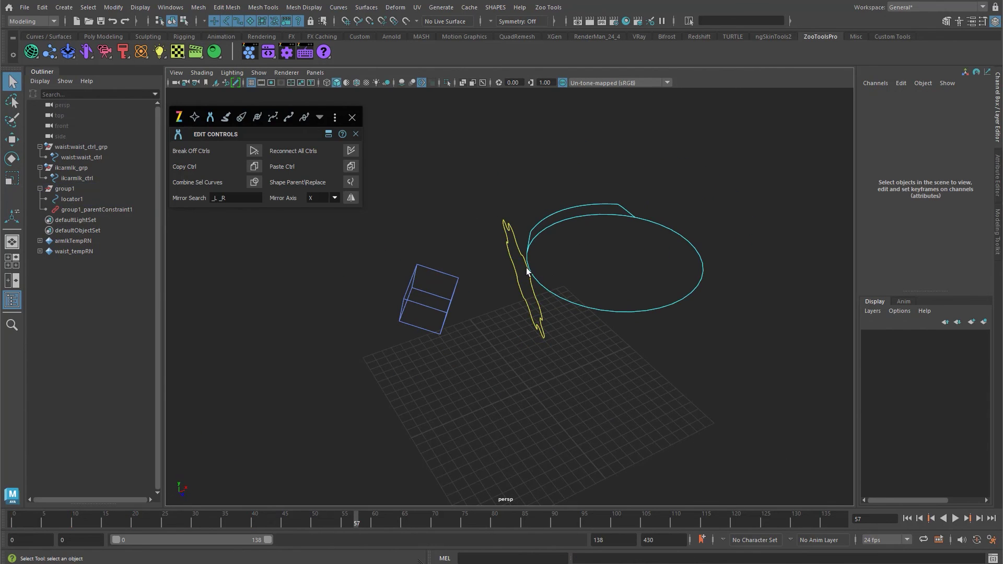
click(542, 271)
click(552, 411)
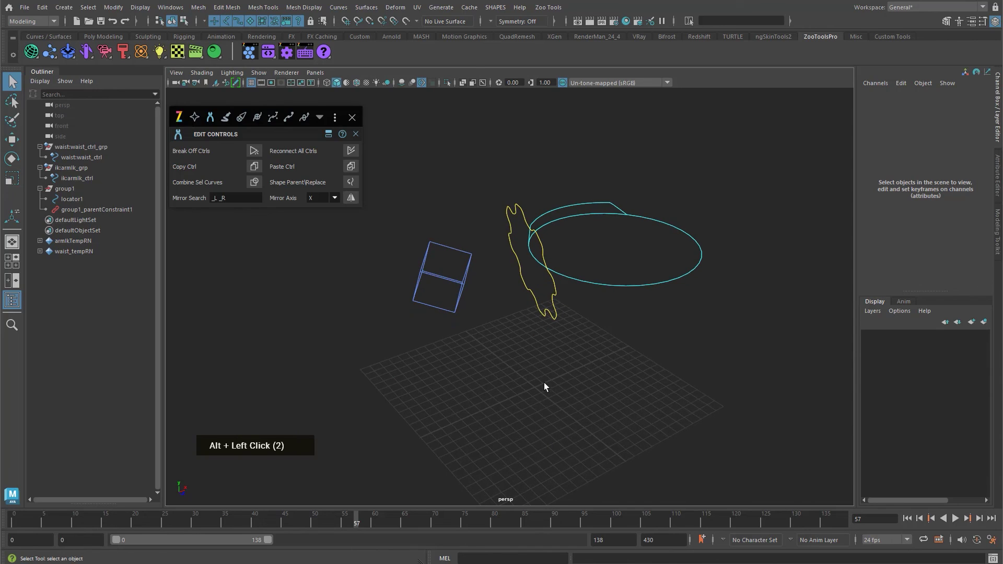
middle_click(545, 373)
Step: Undo the stray match locator and create a yellow cog_8_round control at the world origin
key(ctrl+z)
middle_click(603, 363)
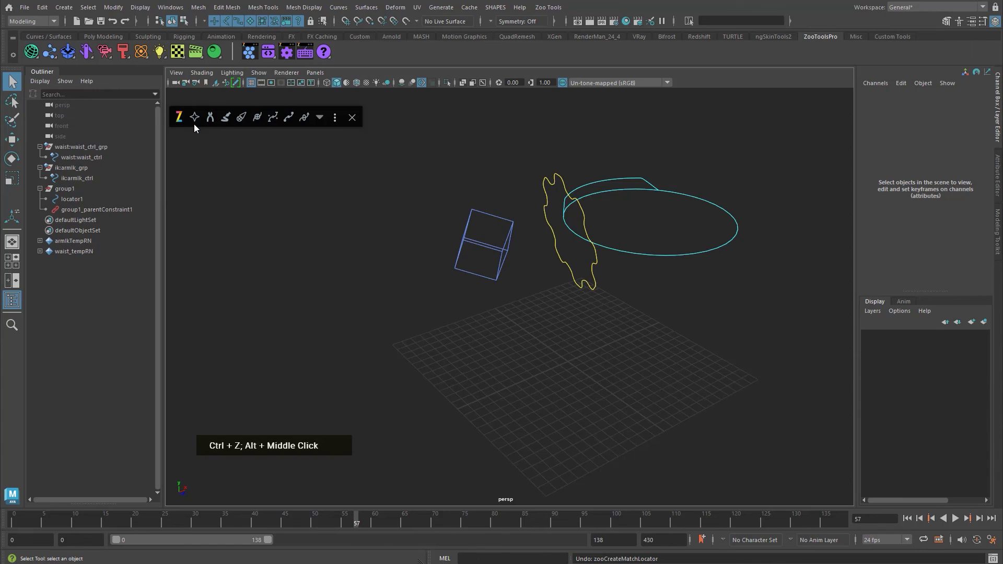
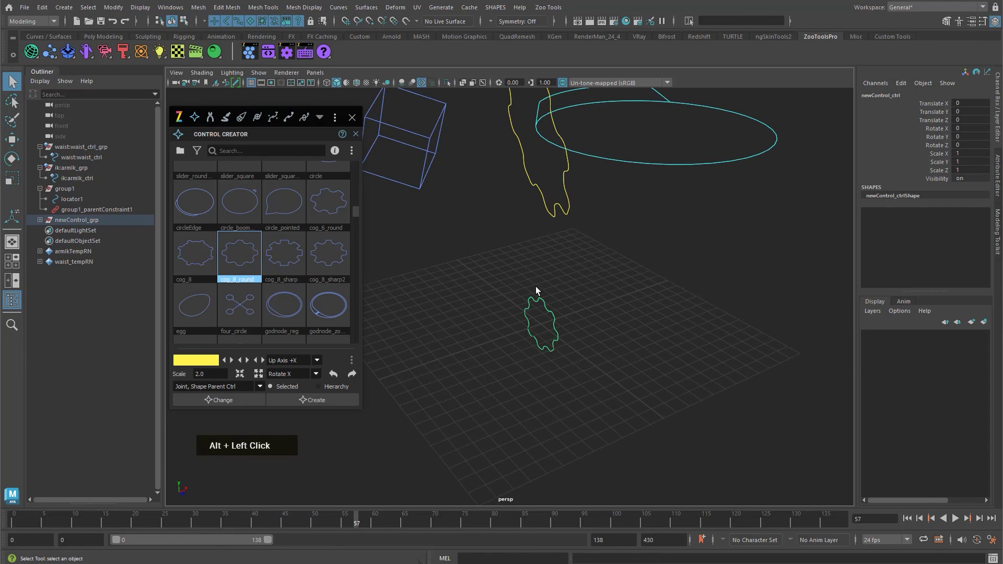
click(39, 222)
middle_click(601, 318)
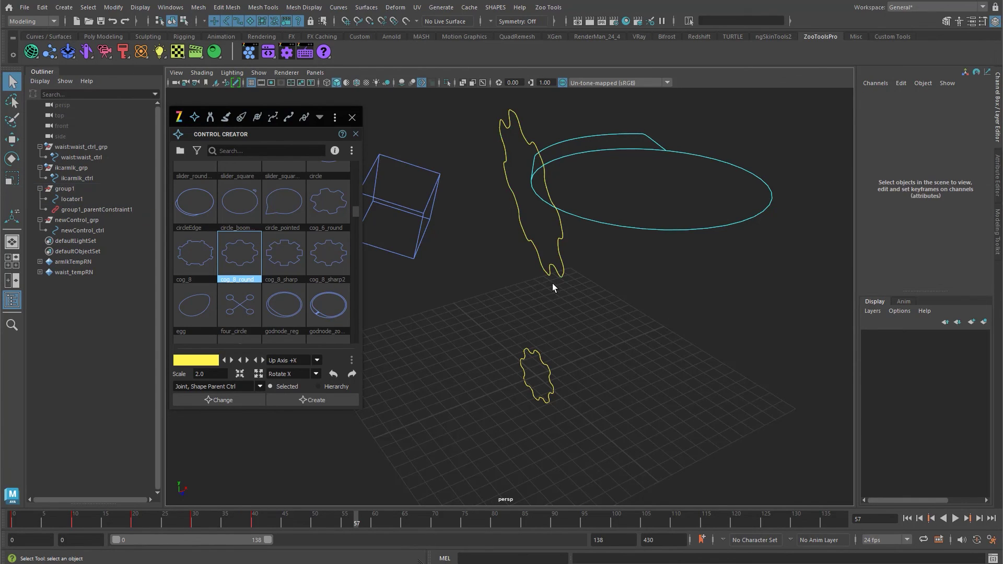
Step: Select the new cog control and bring up Zoo's colour override options
double_click(554, 292)
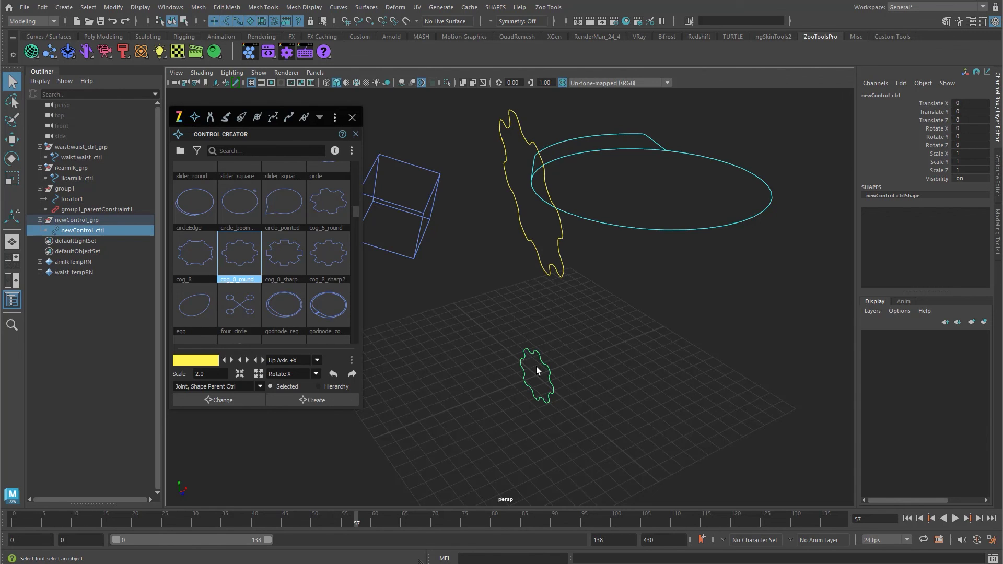
scroll(up, 3)
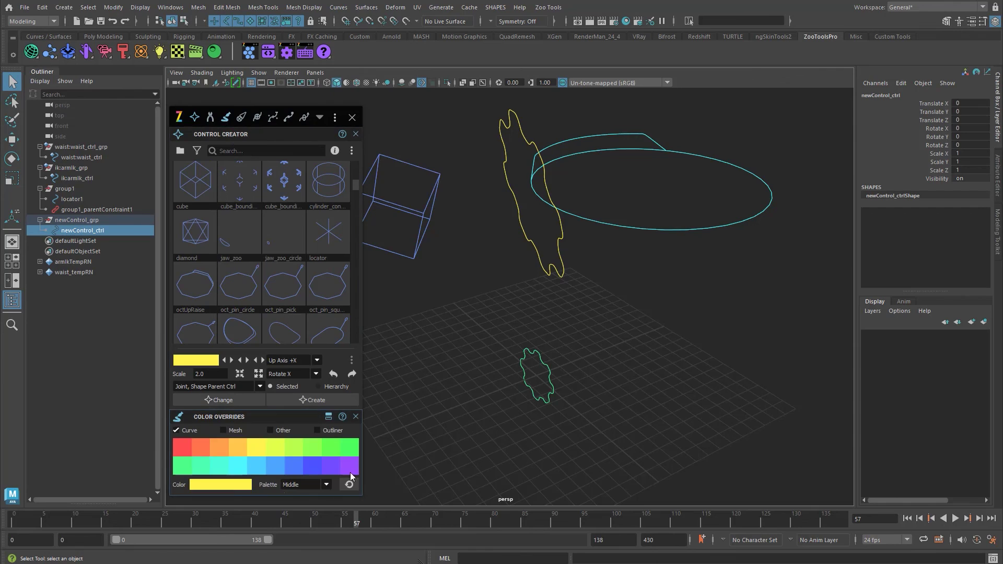